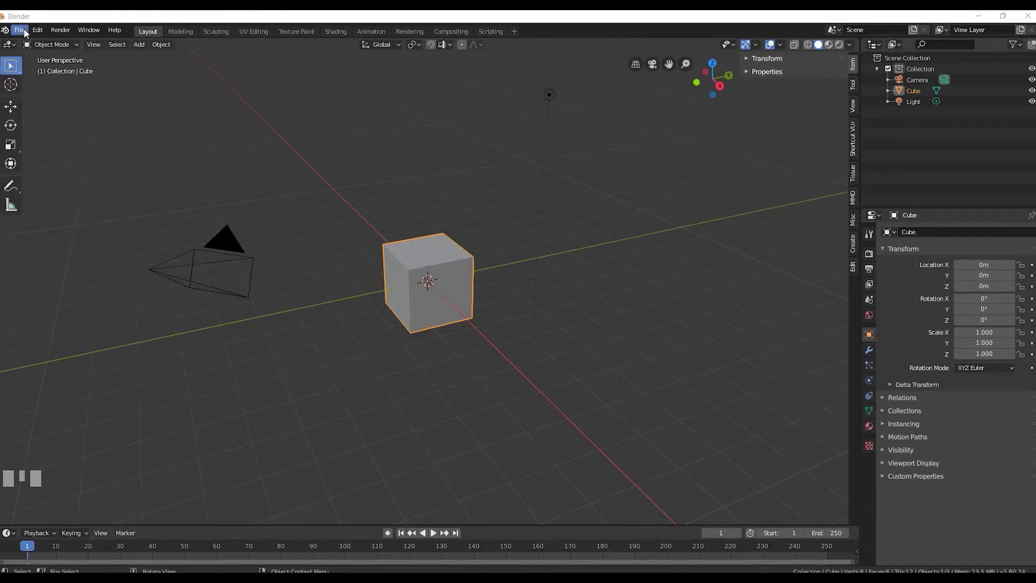
Import the .fspy project as a camera and view the watering-can photo through it in wireframe.
drag(29, 33, 328, 330)
key(z)
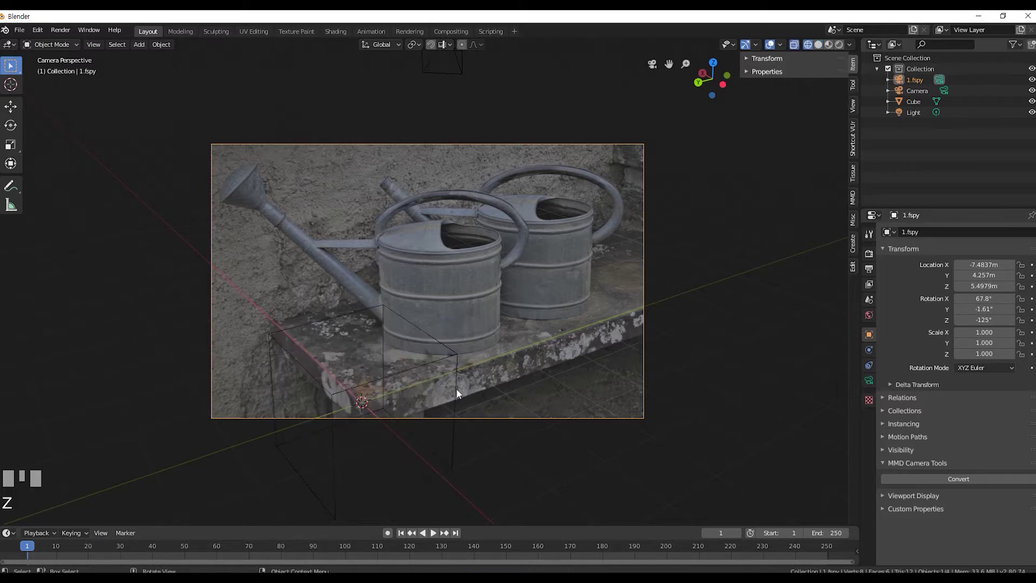
Flatten the default cube's height into a slab, checking it from front and camera views.
click(456, 392)
key(KP_0)
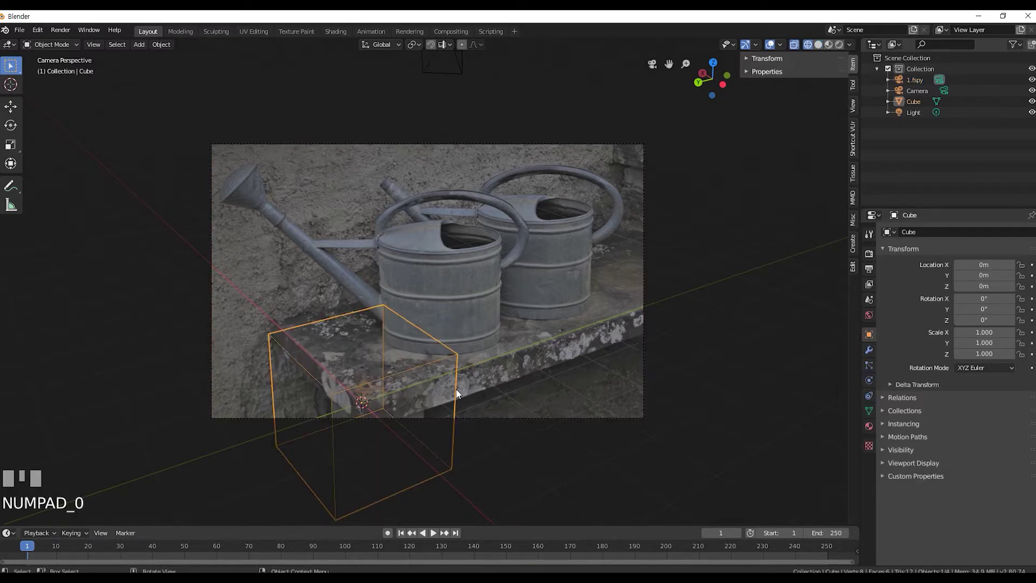
key(s)
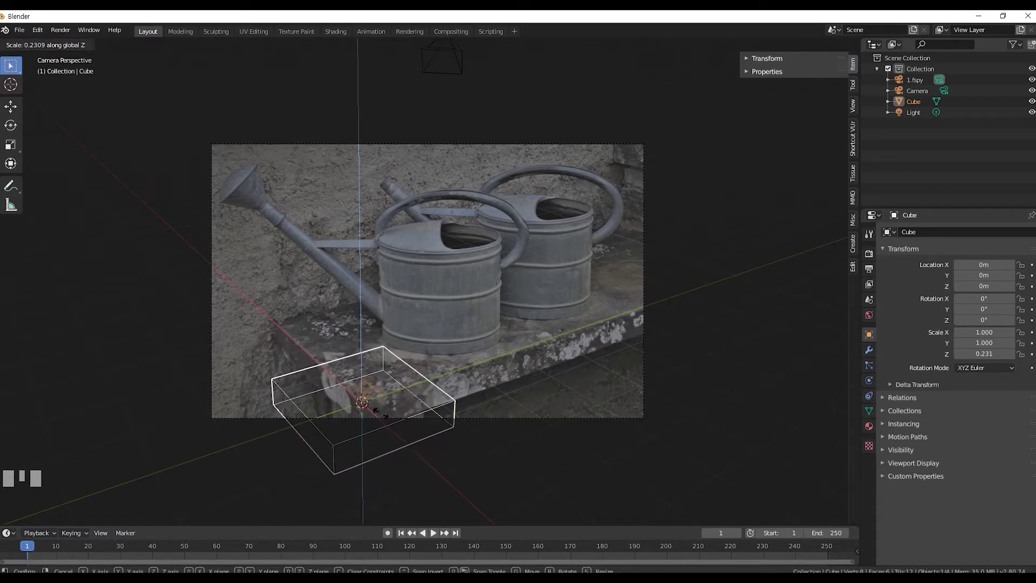
key(KP_0)
key(g)
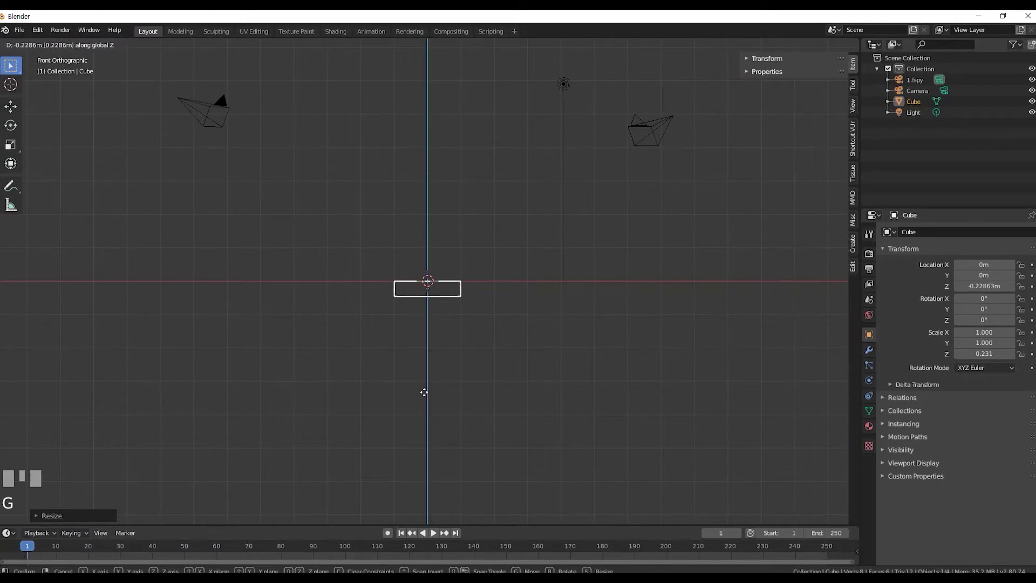
key(KP_0)
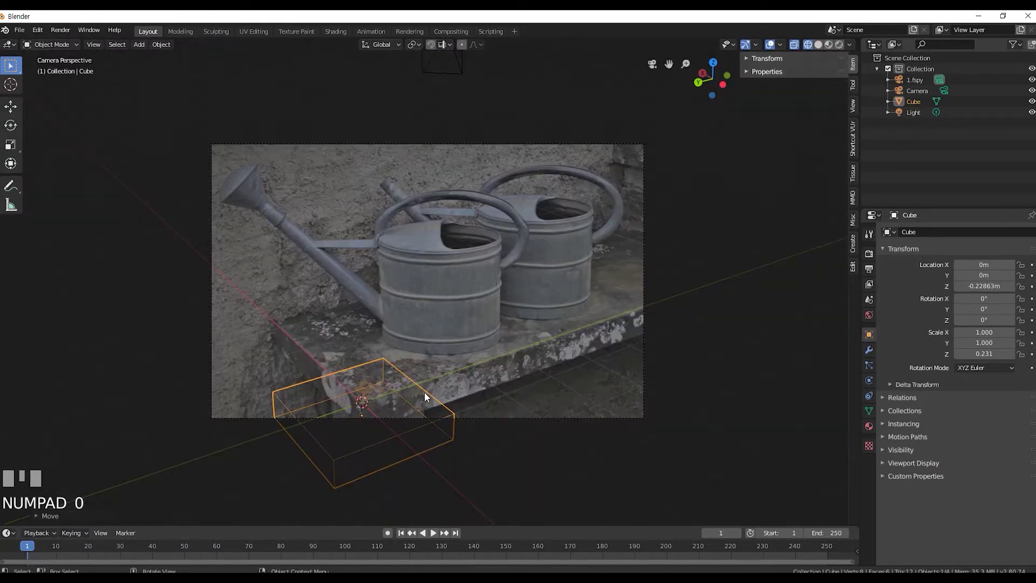
Scale the slab to the bench's depth, length and thickness and slide it onto the bench.
key(g)
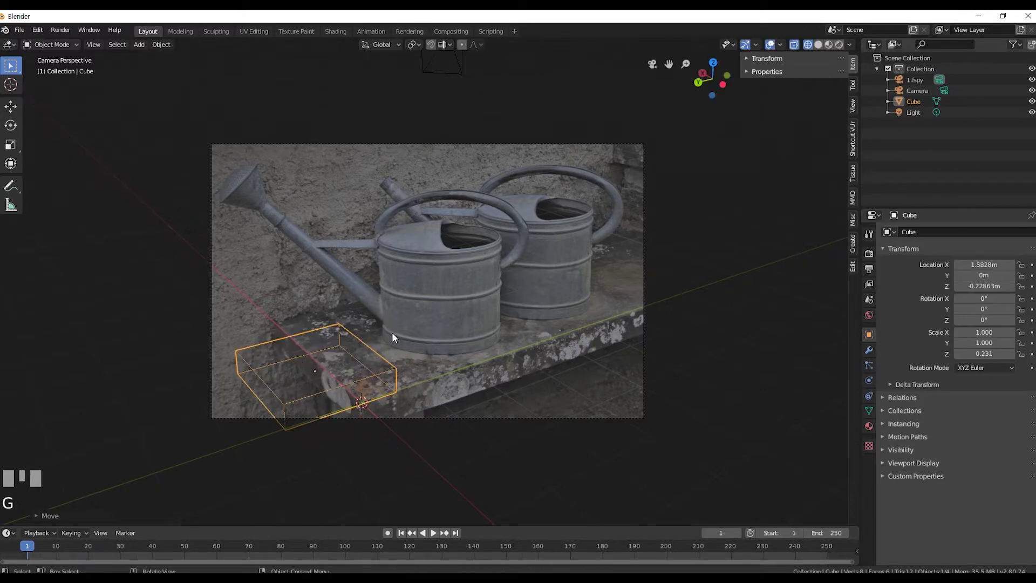
key(s)
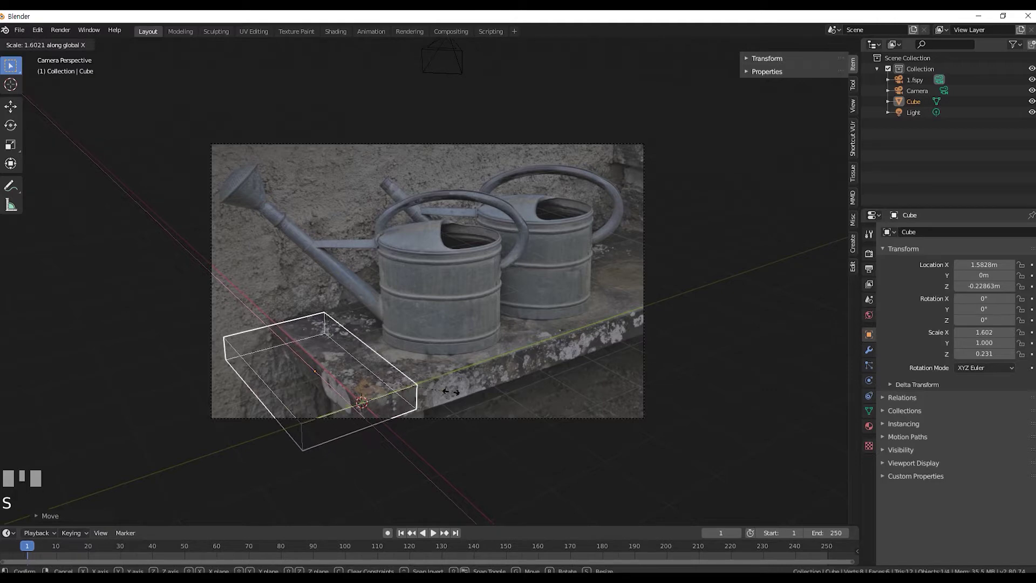
key(g)
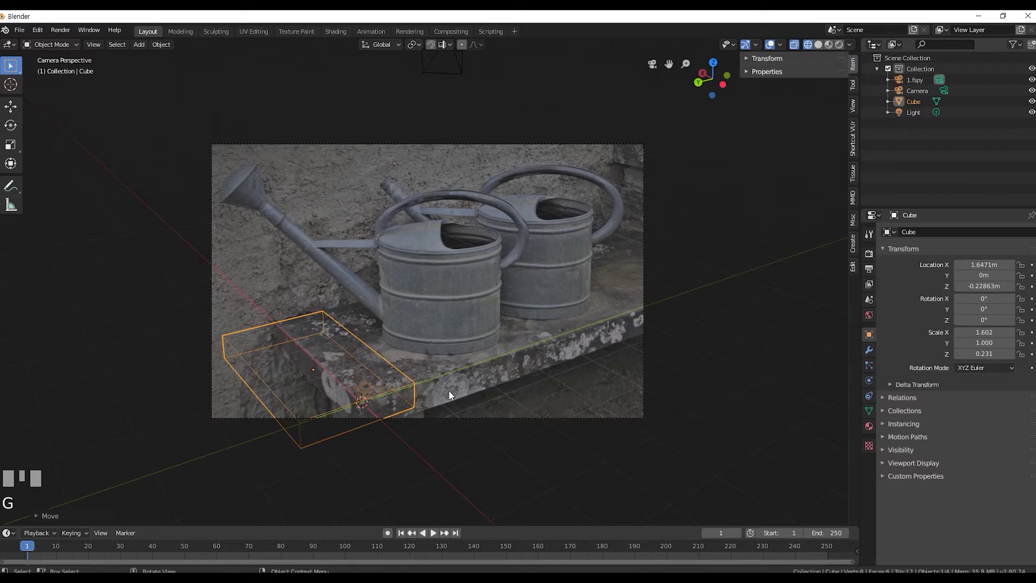
key(s)
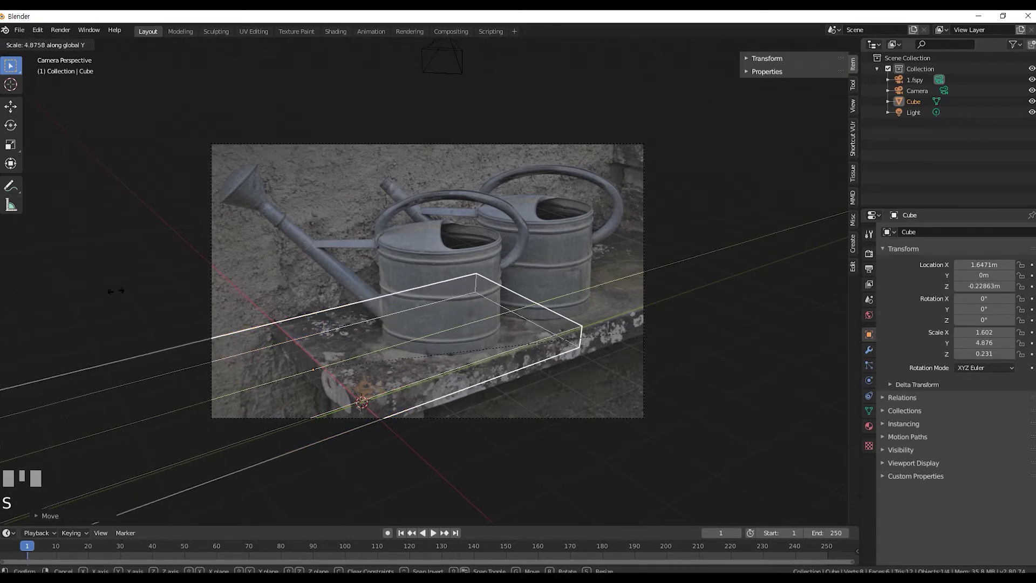
key(g)
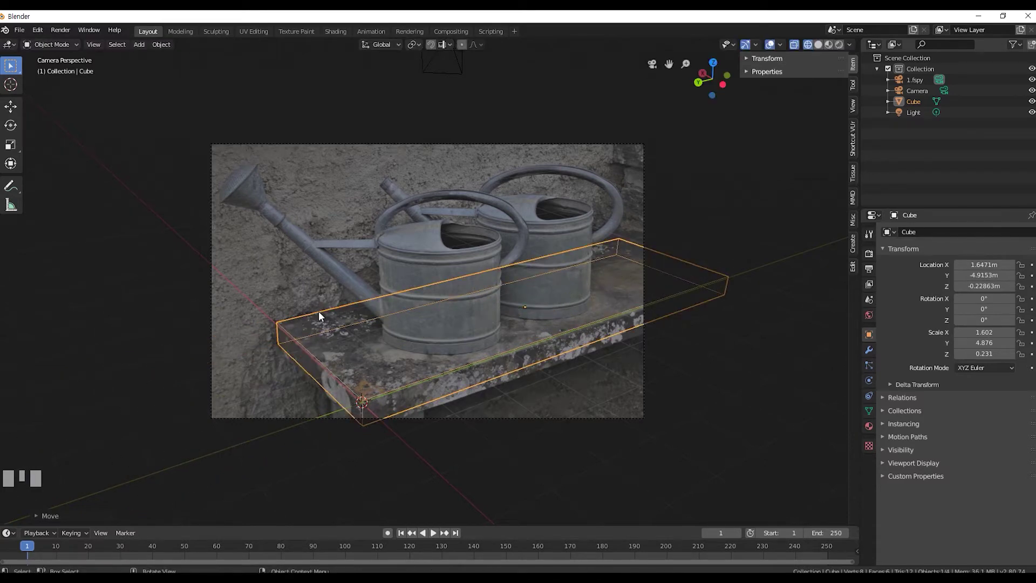
key(s)
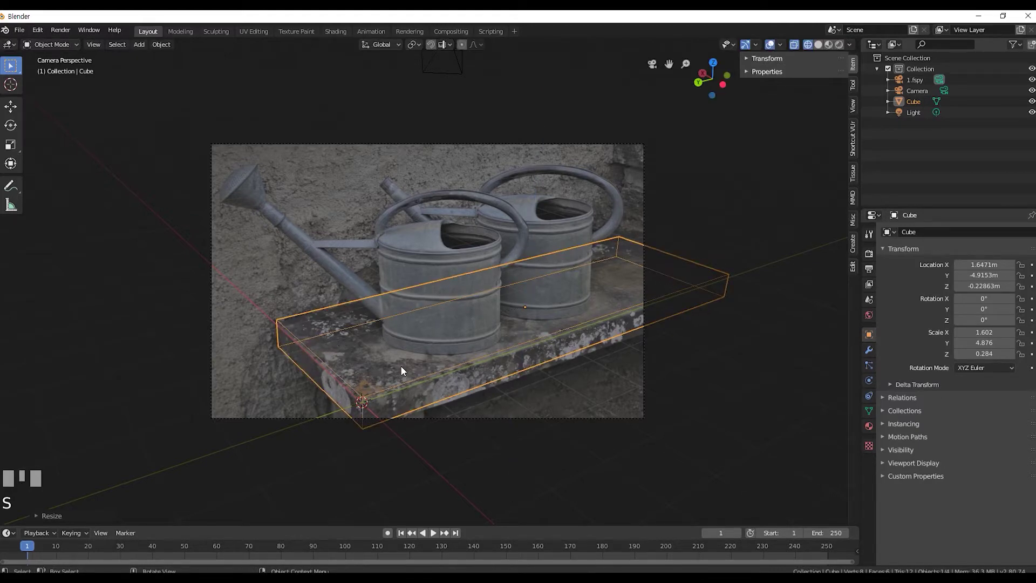
Fine-tune the slab's position along, below and across the bench until it matches the stone ledge.
key(s)
key(g)
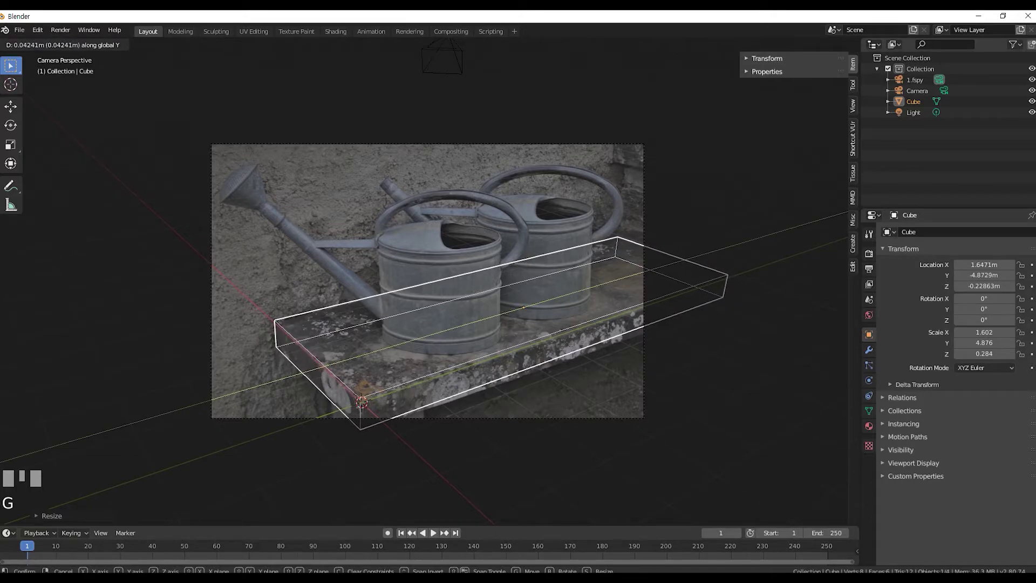
key(KP_0)
key(g)
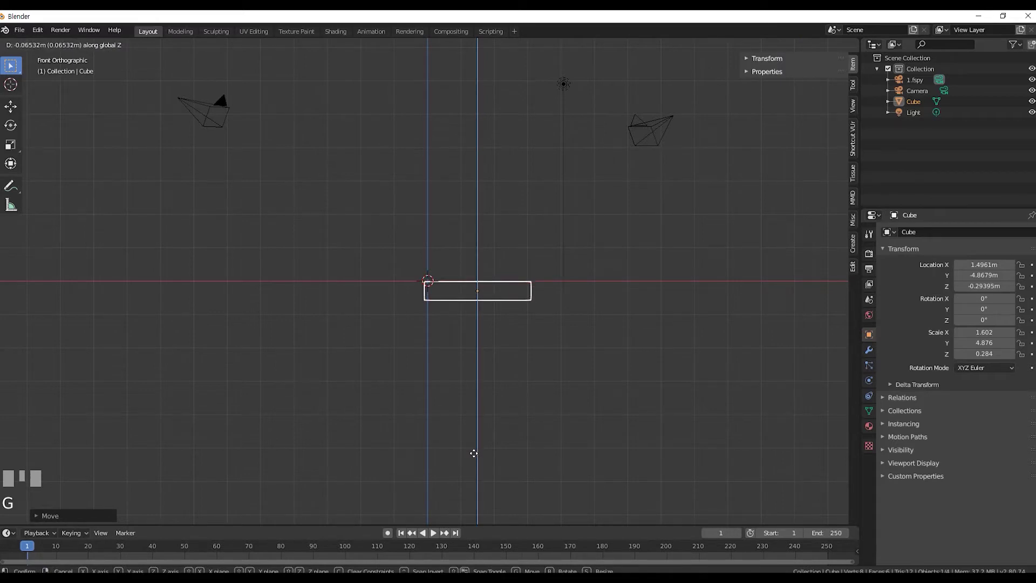
key(KP_0)
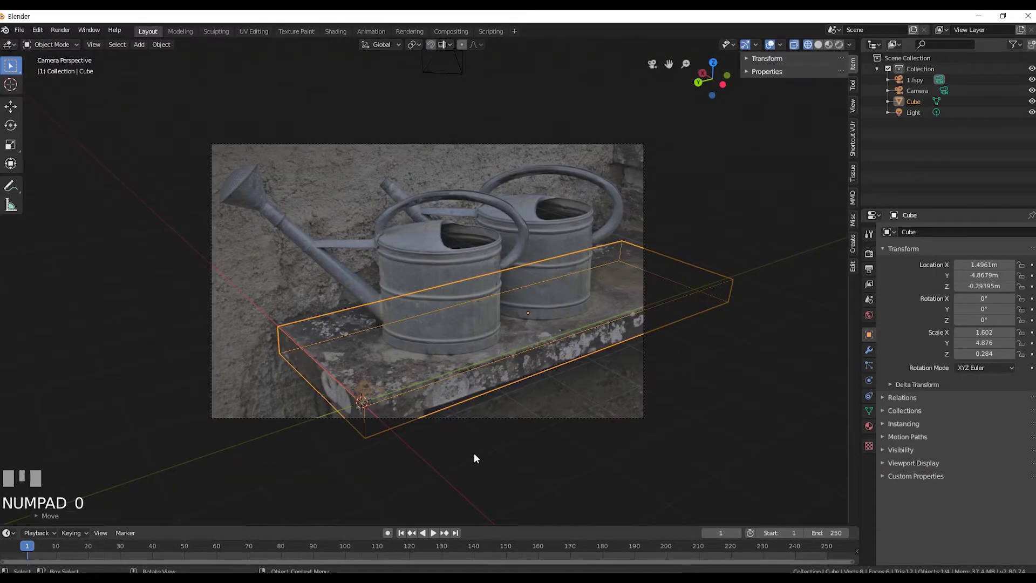
key(g)
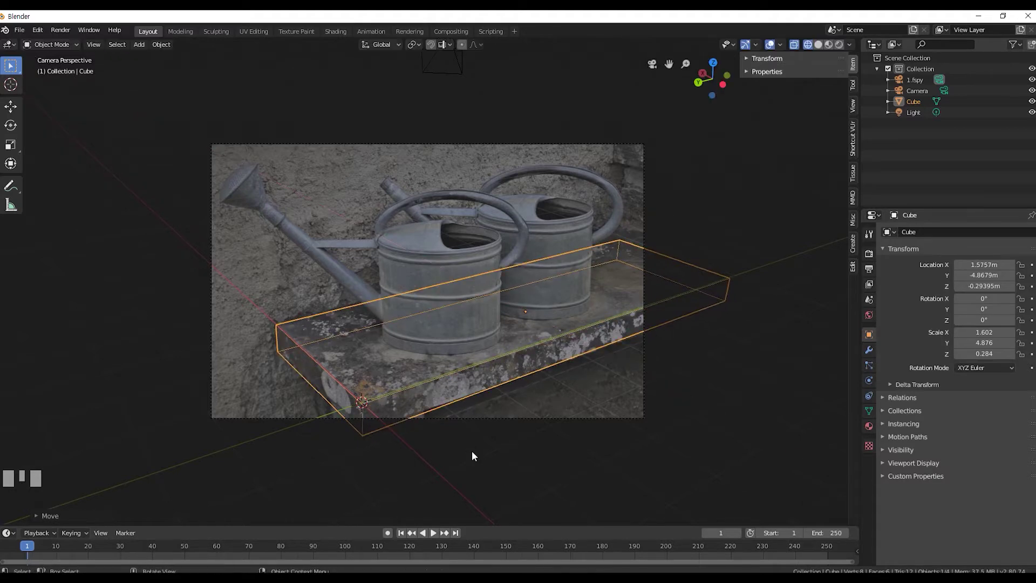
key(g)
click(480, 455)
key(g)
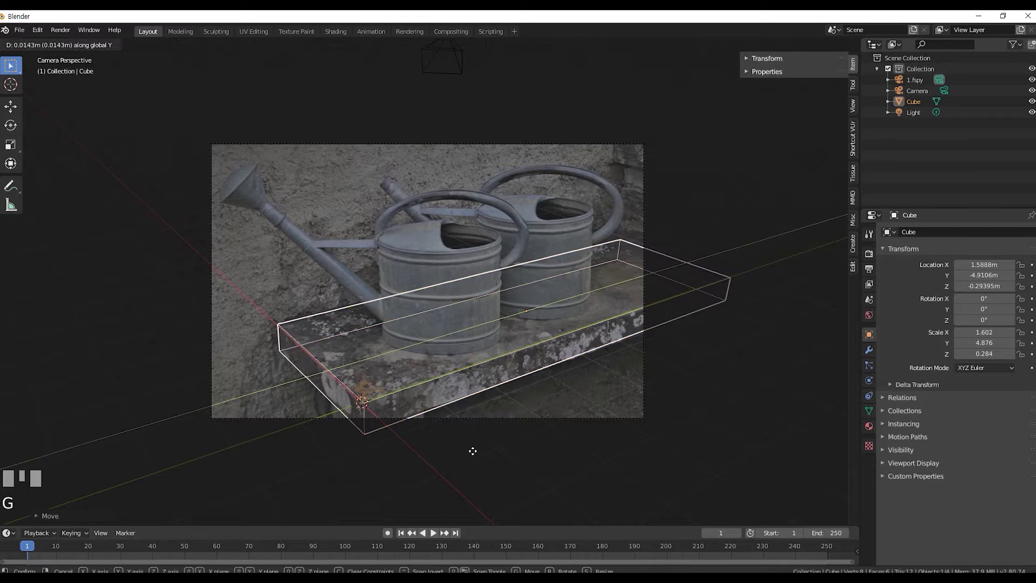
Enter Edit Mode on the slab, undoing a stray selection drag, ready to edit its mesh.
key(Tab)
drag(101, 49, 381, 419)
key(ctrl+z)
scroll(up, 3)
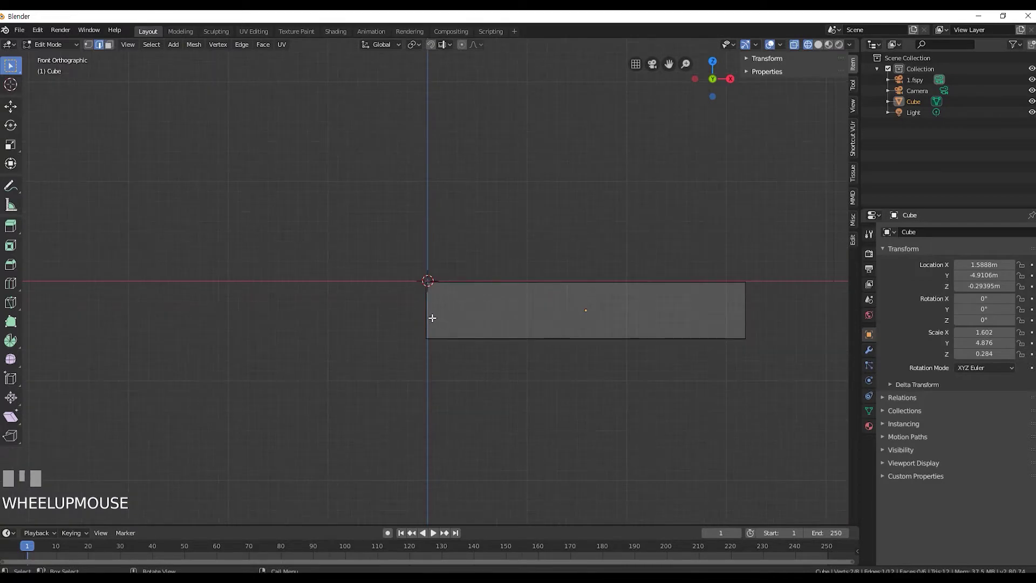
Cut an edge loop around the slab's thickness and slide it close to the slab's edge.
click(431, 316)
key(ctrl+r)
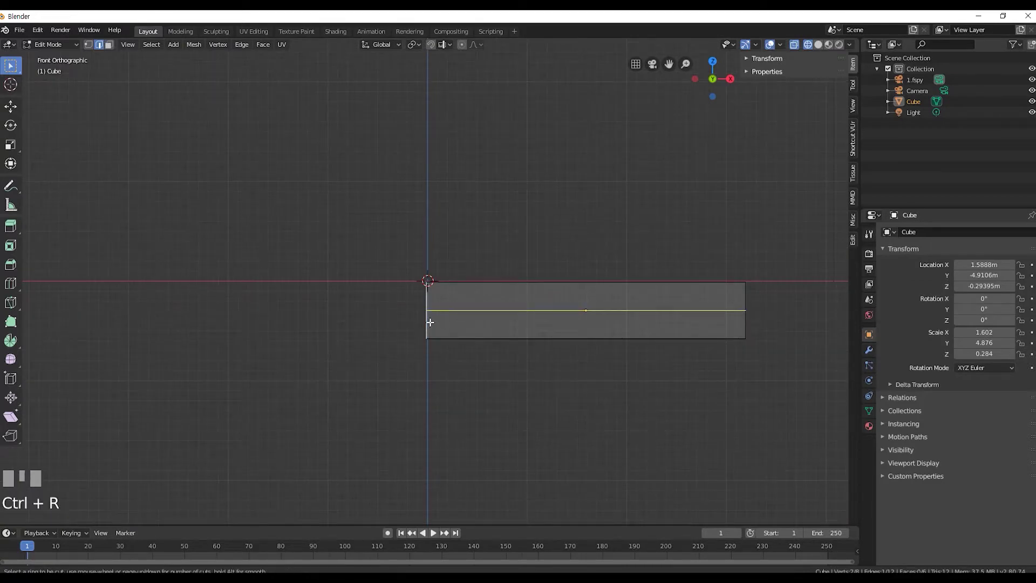
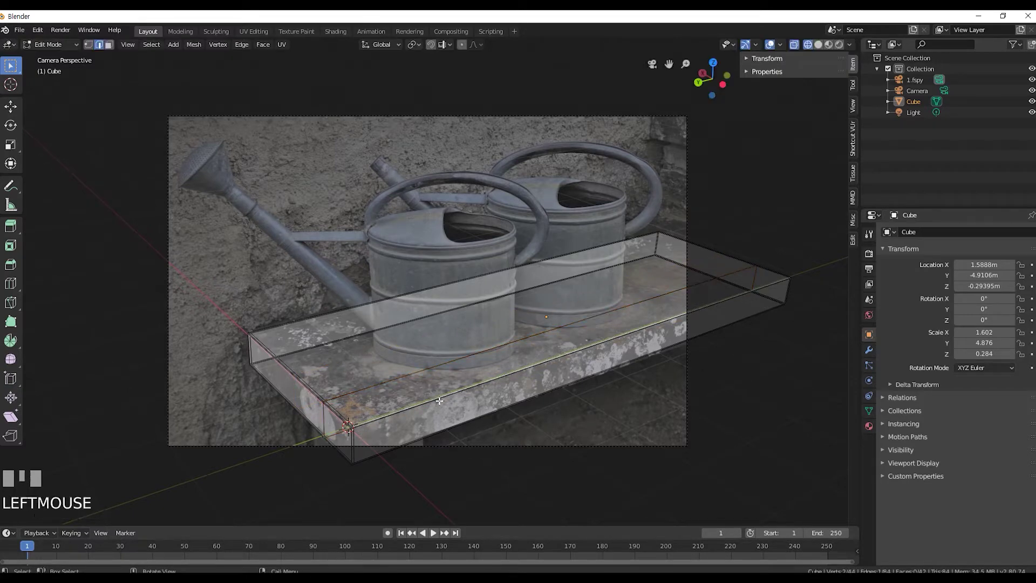
key(ctrl+r)
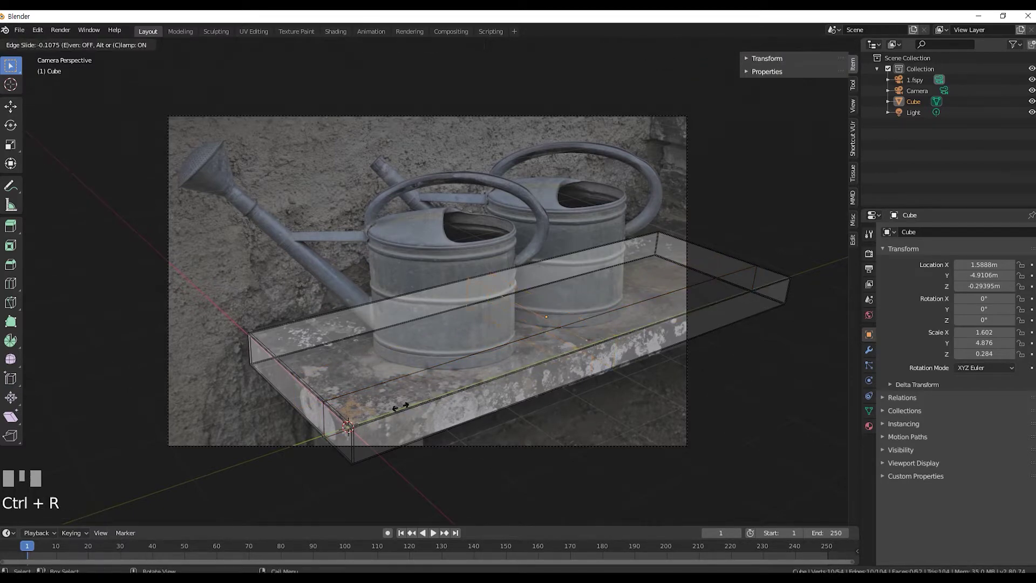
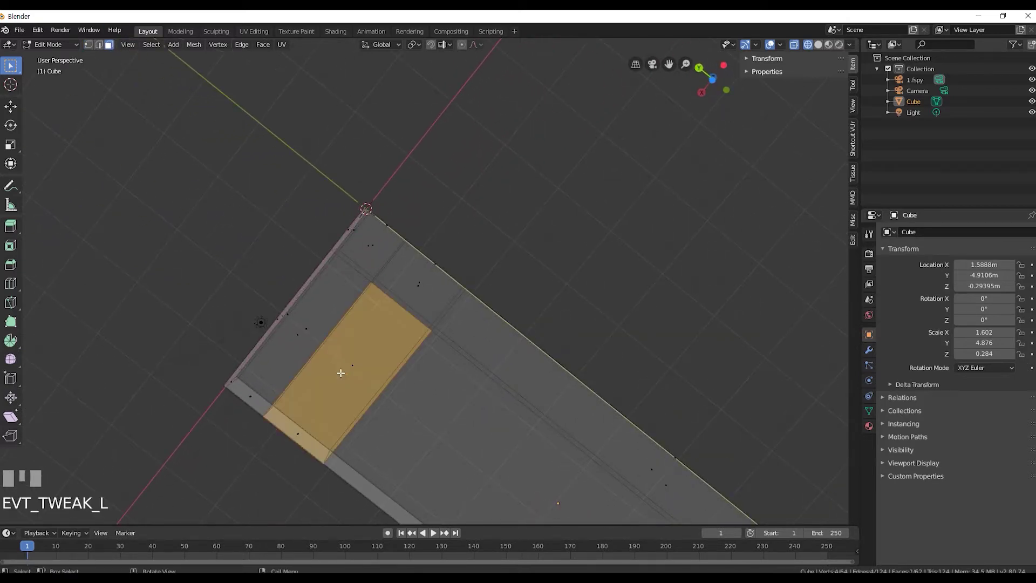
Extrude an underside face downward into a support and shift it along the bench's length.
key(KP_0)
key(e)
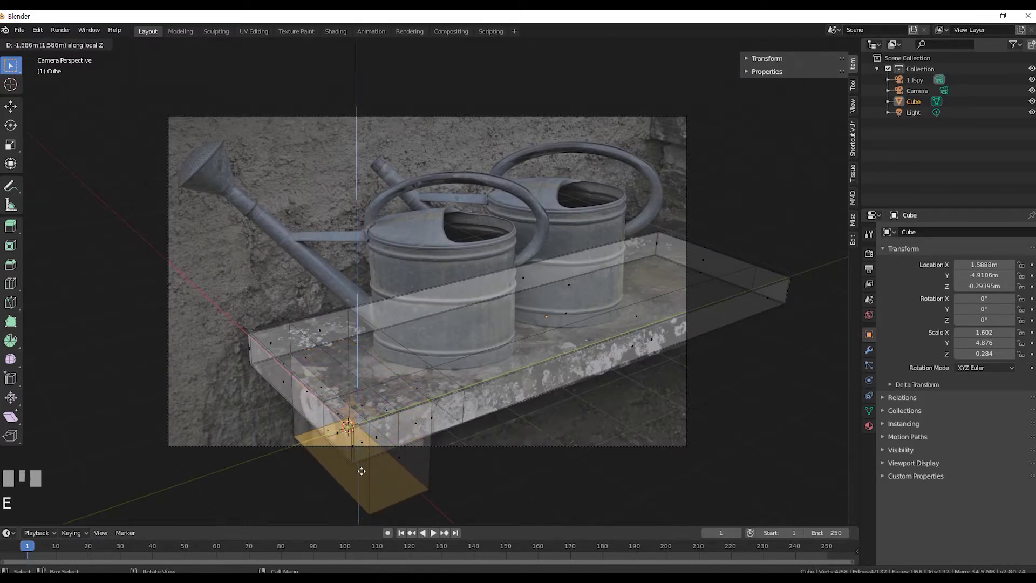
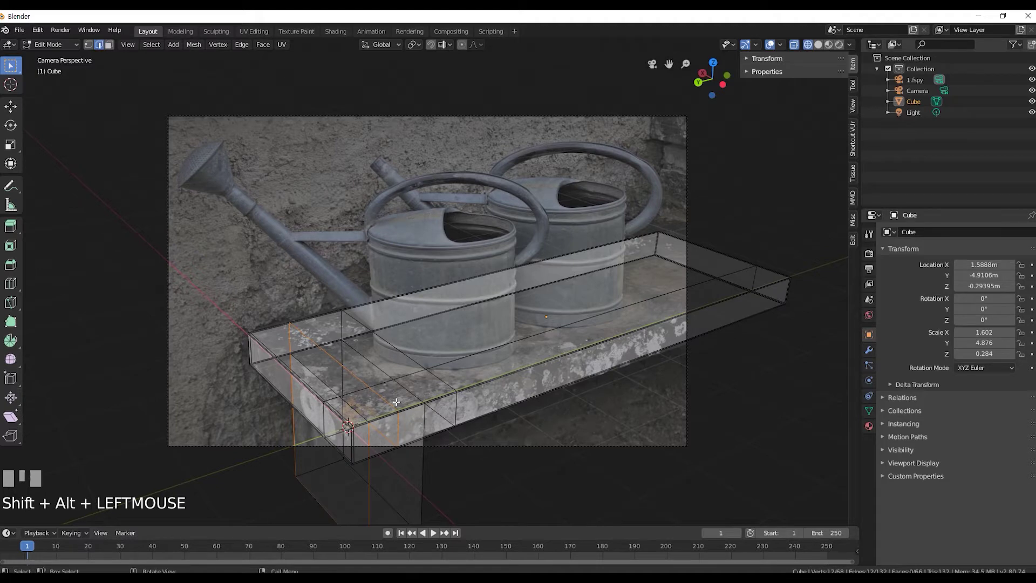
key(g)
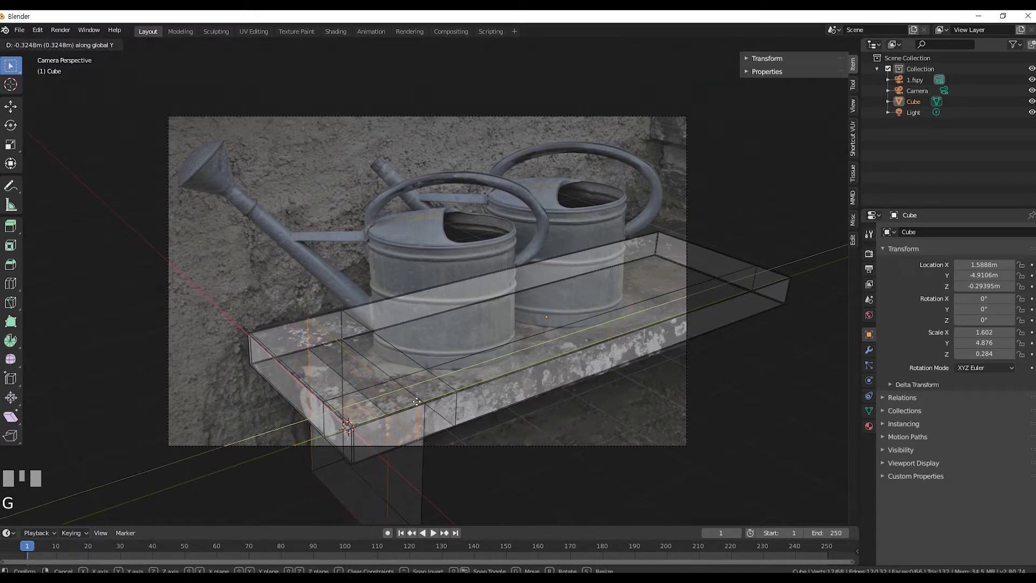
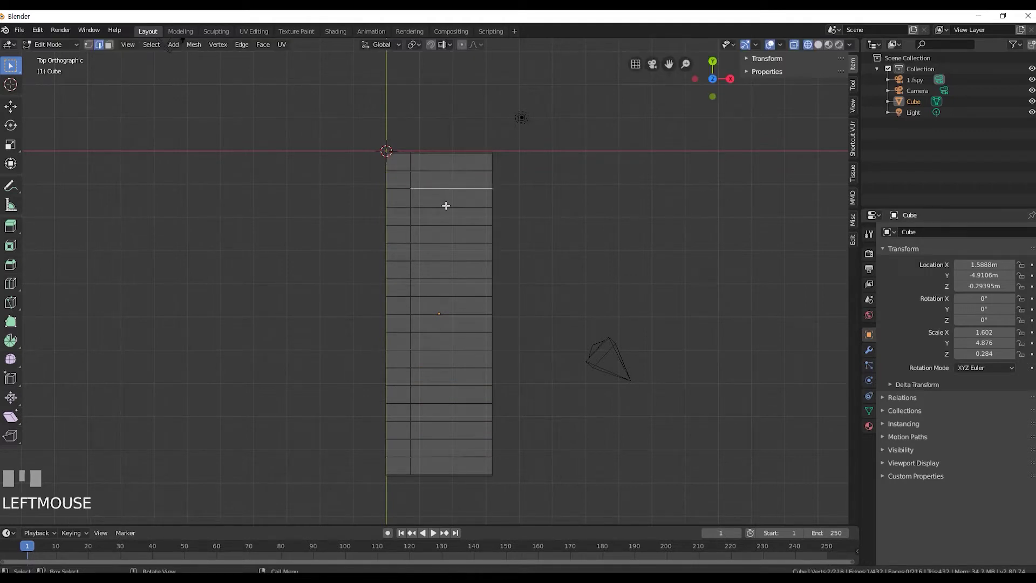
Add lengthwise loop cuts across the slab.
key(ctrl+r)
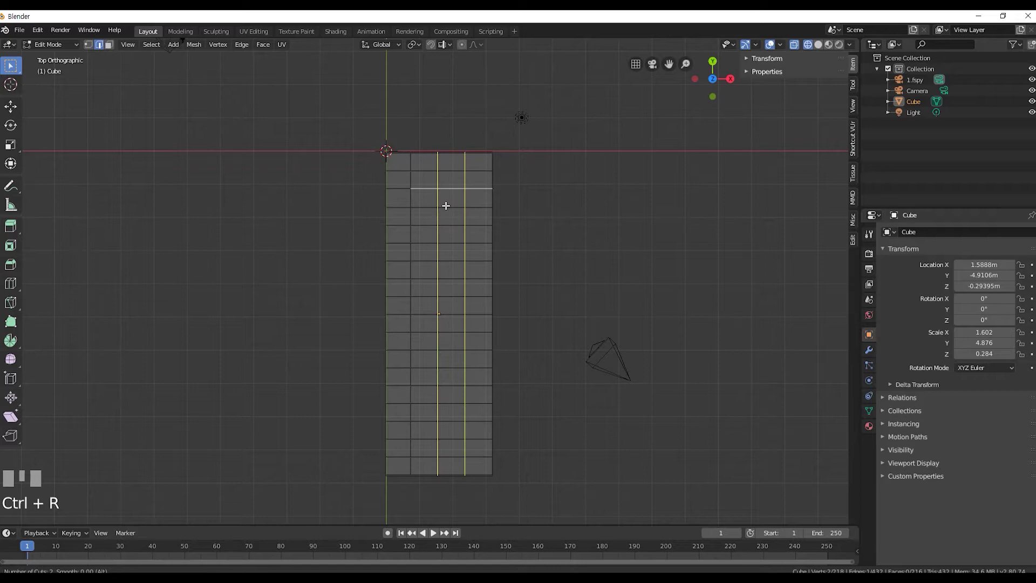
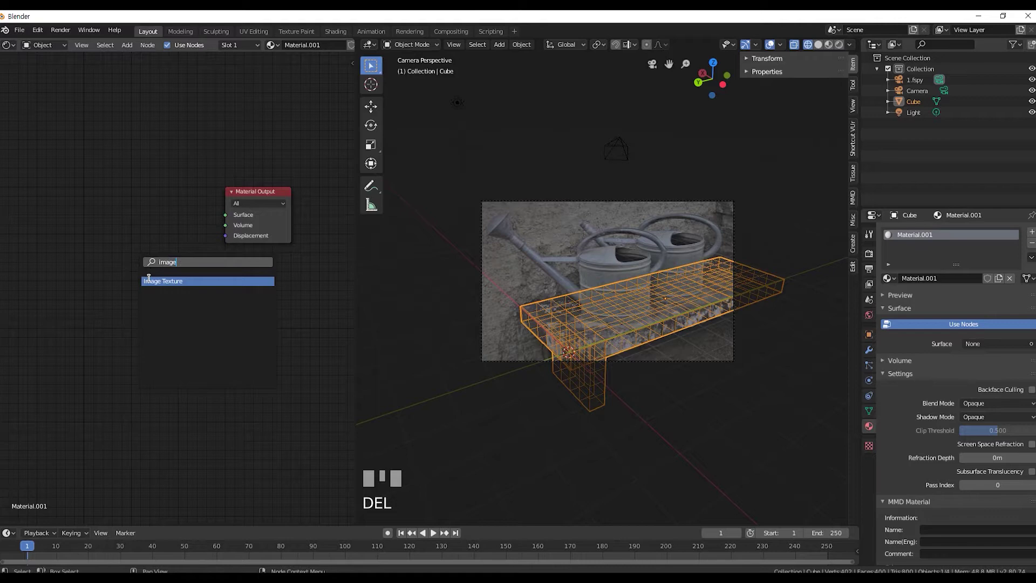
Add an image texture node to the slab's material and load bench.png into it.
click(234, 382)
click(180, 232)
click(842, 50)
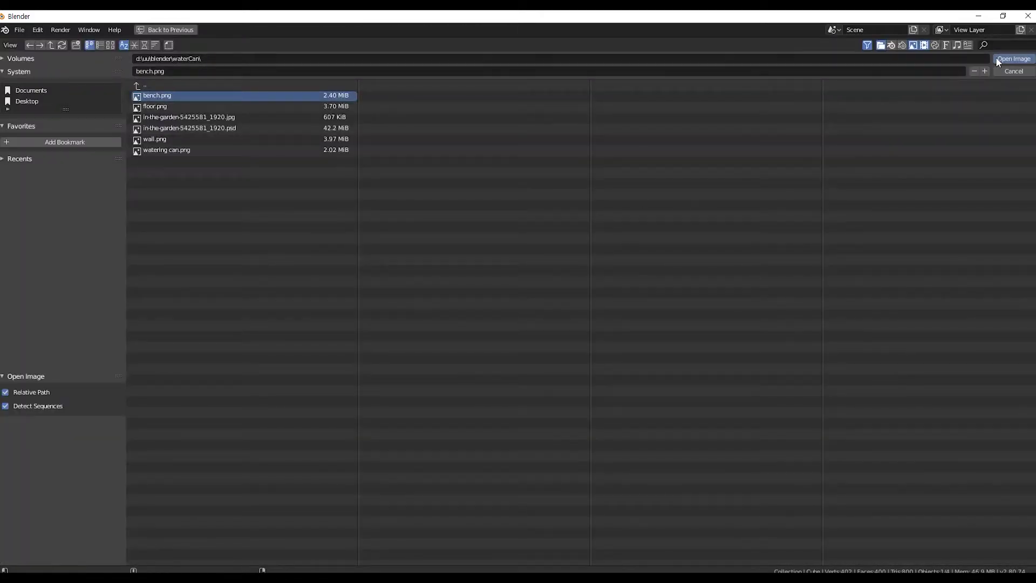
click(1000, 62)
scroll(up, 3)
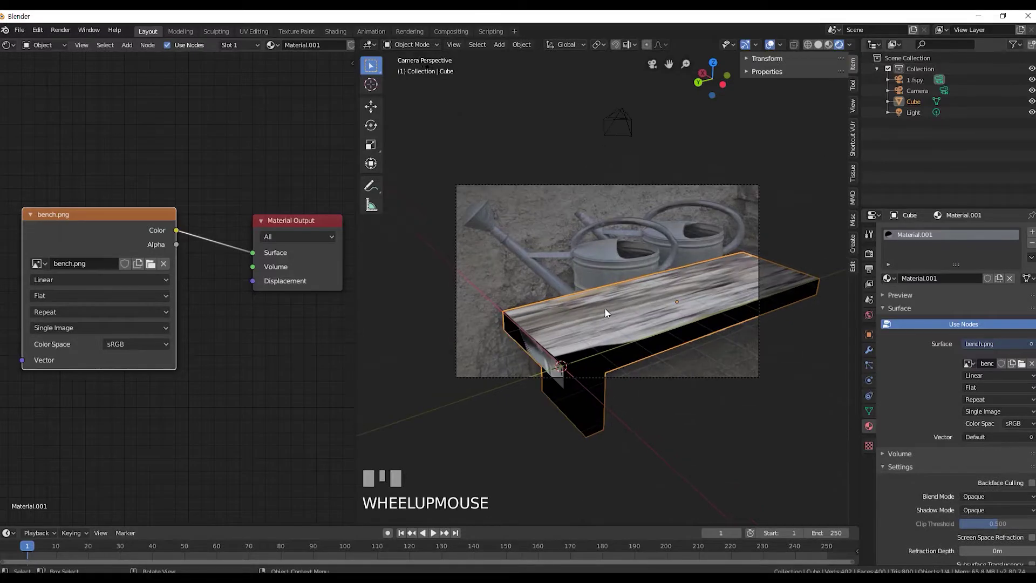
Switch to the UV Editing workspace.
click(248, 31)
scroll(up, 3)
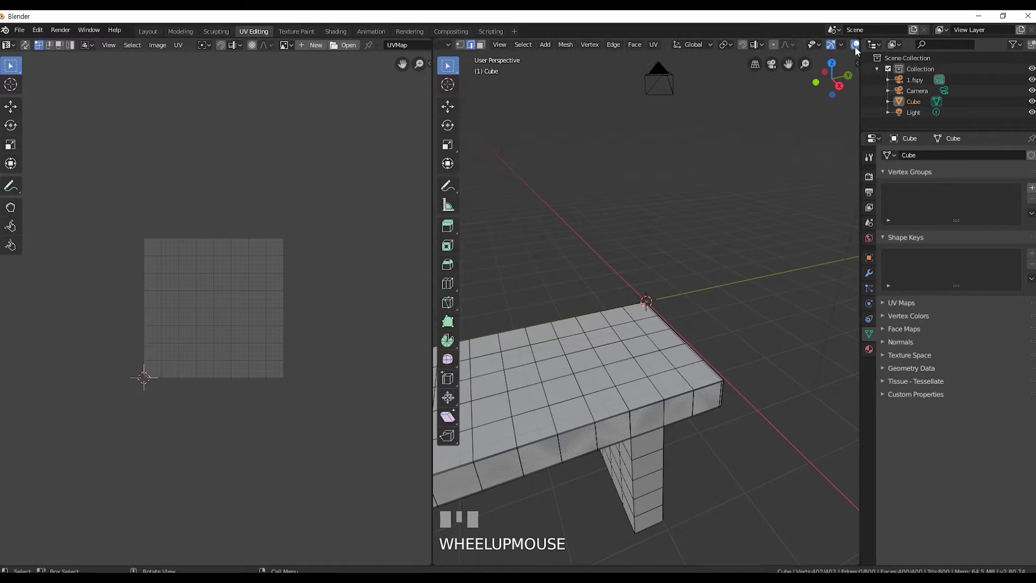
Through the fSpy camera, select the whole slab mesh and project its UVs from view.
click(861, 50)
key(KP_0)
scroll(up, 3)
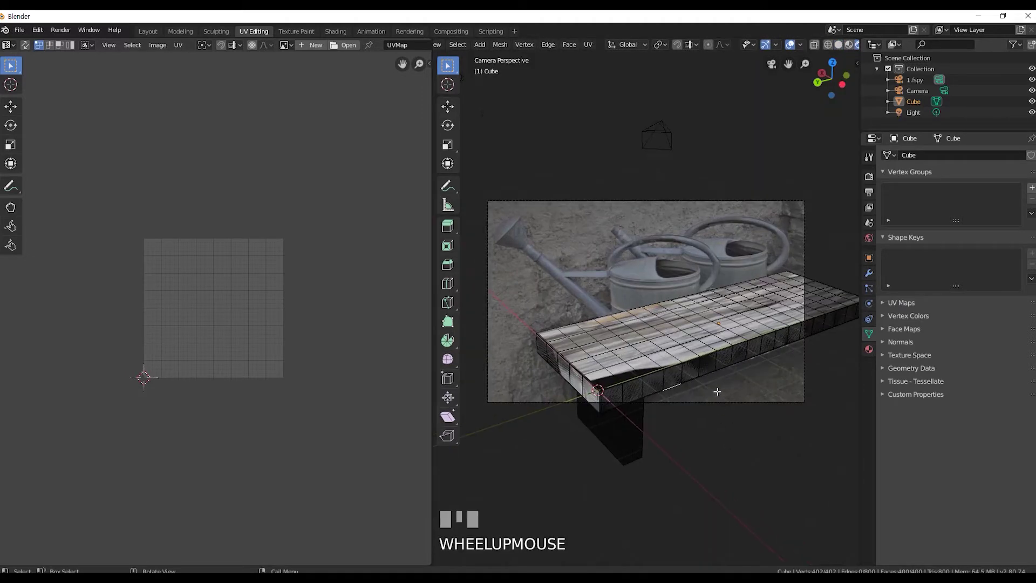
scroll(down, 3)
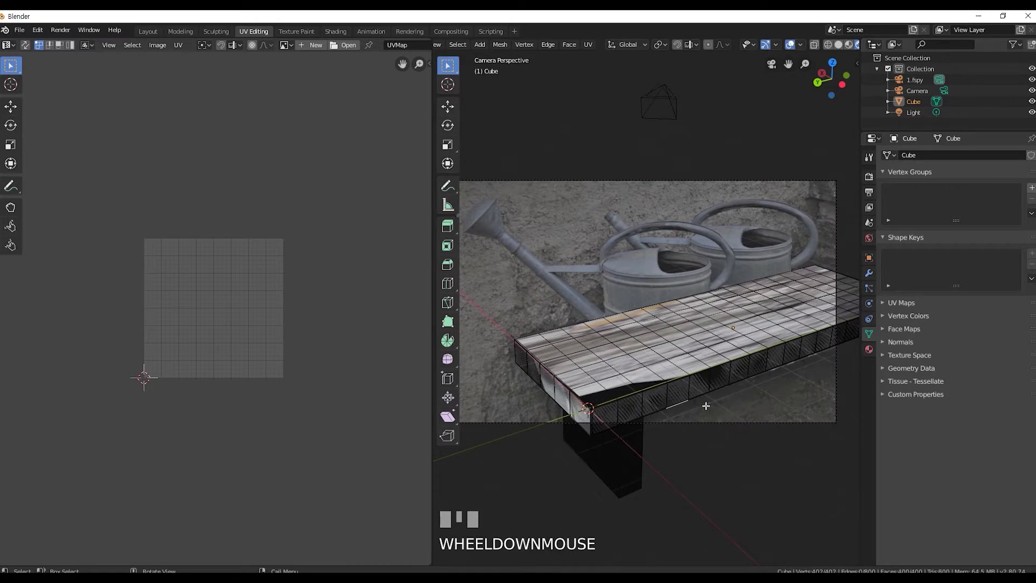
key(a)
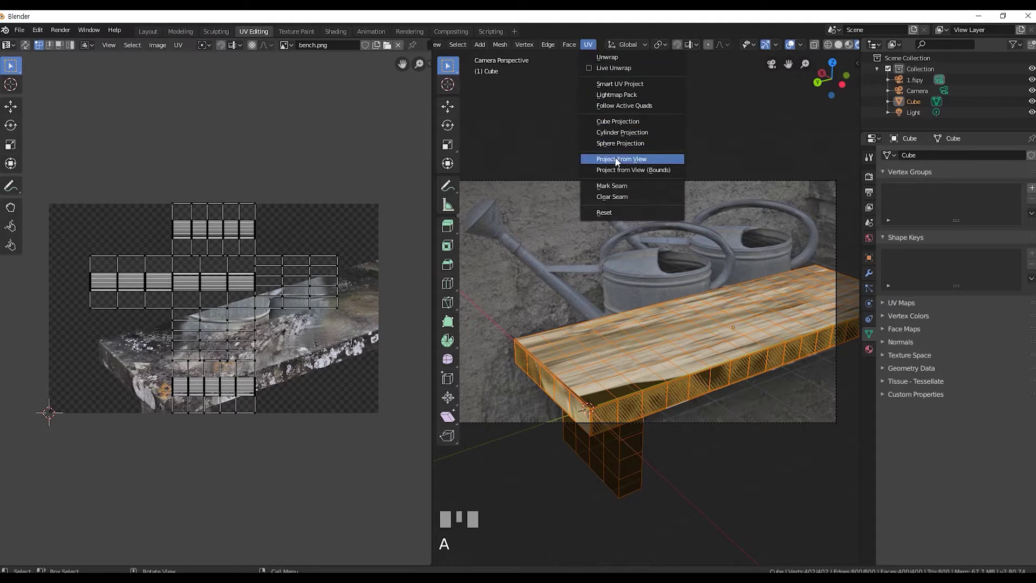
drag(619, 161, 201, 495)
Nudge the projected UVs to align the bench photo, preview in object mode and return to Layout.
key(Tab)
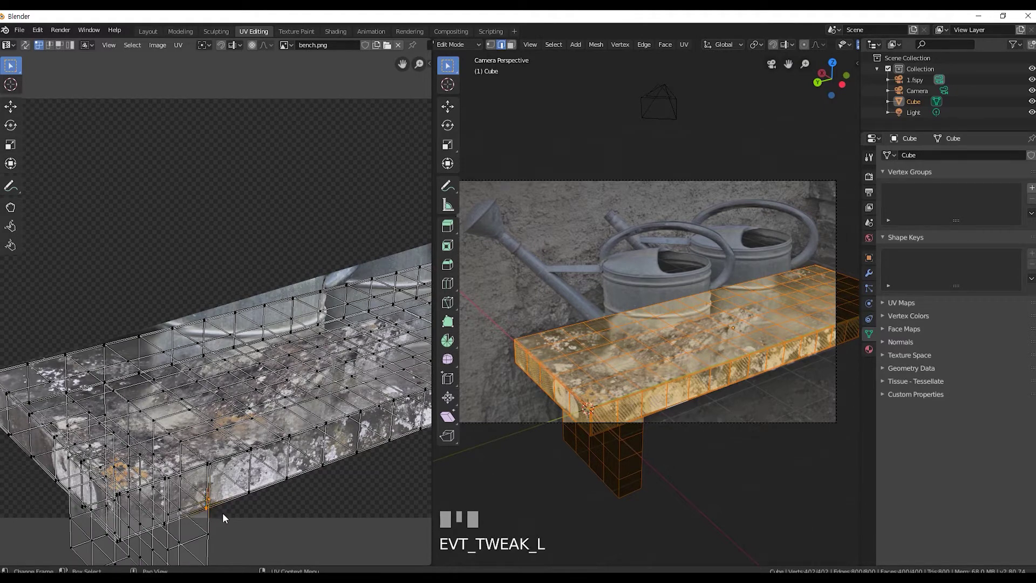
key(g)
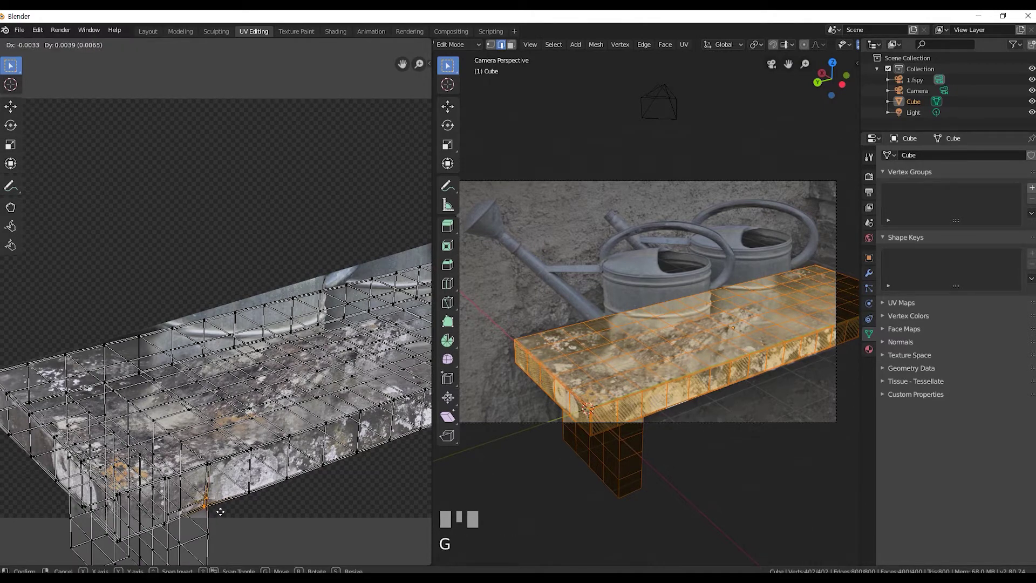
click(224, 515)
key(Tab)
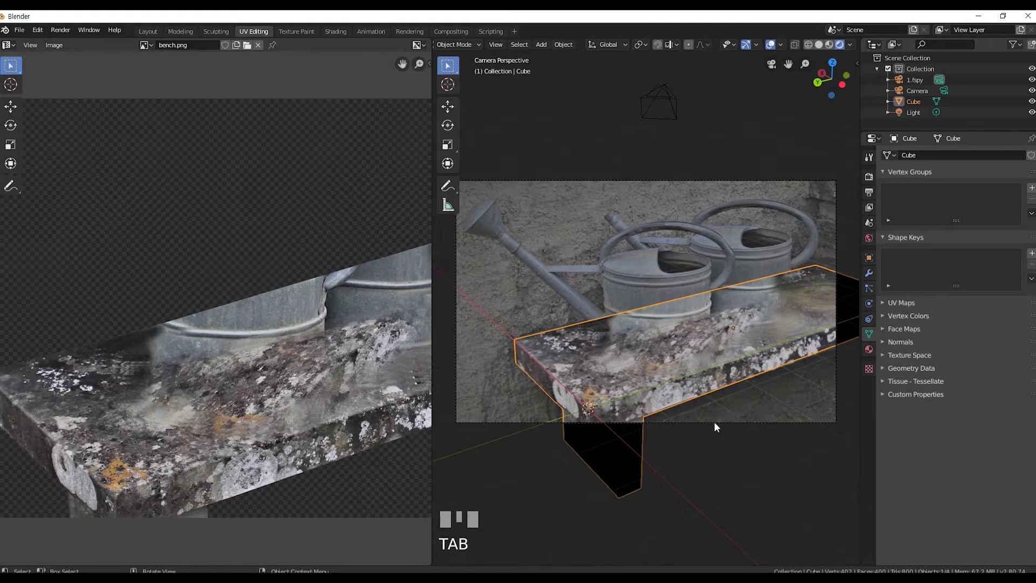
click(155, 40)
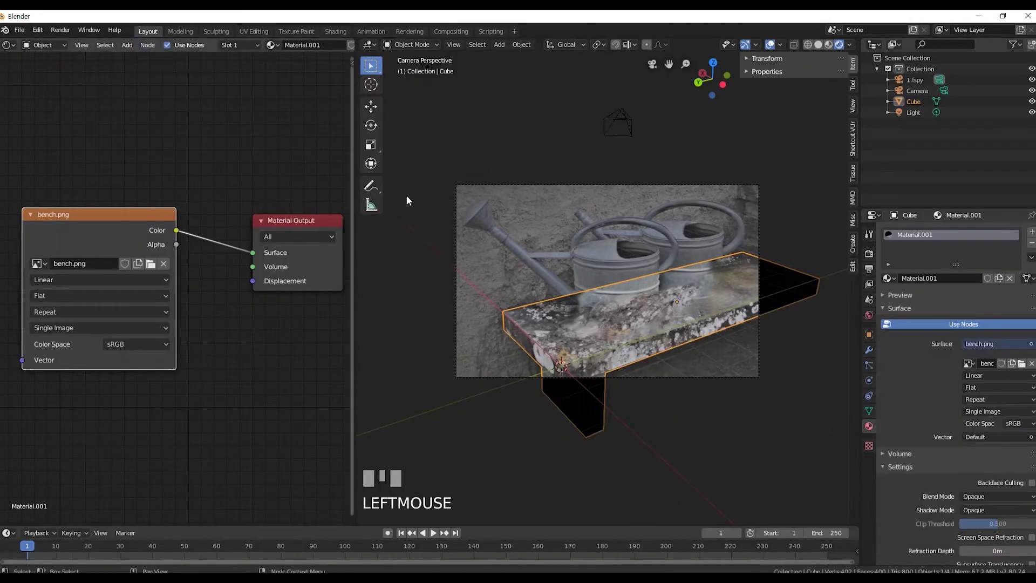
Subdivide the slab mesh and add a Catmull-Clark Subdivision Surface modifier, previewed in object mode.
key(Tab)
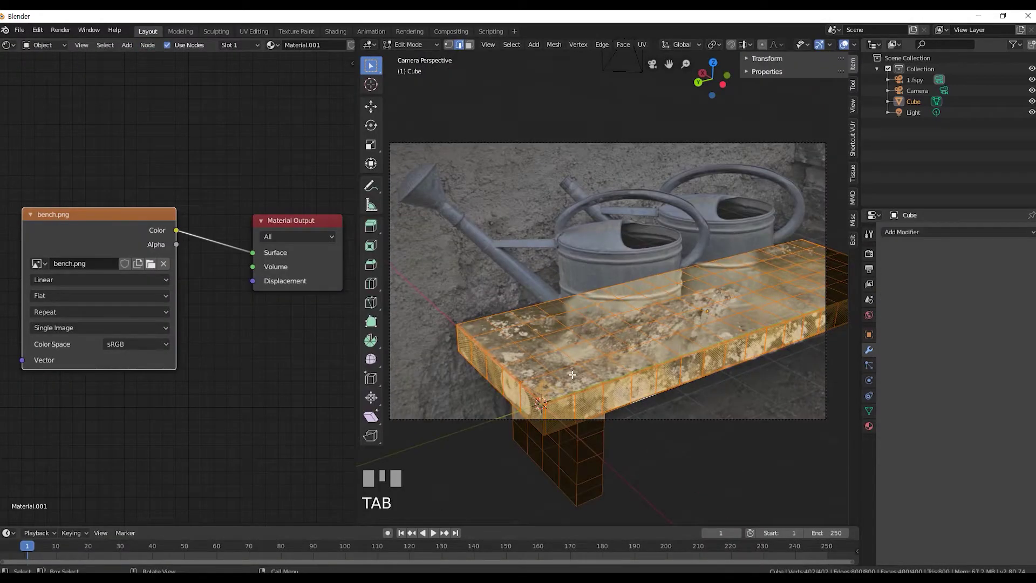
key(a)
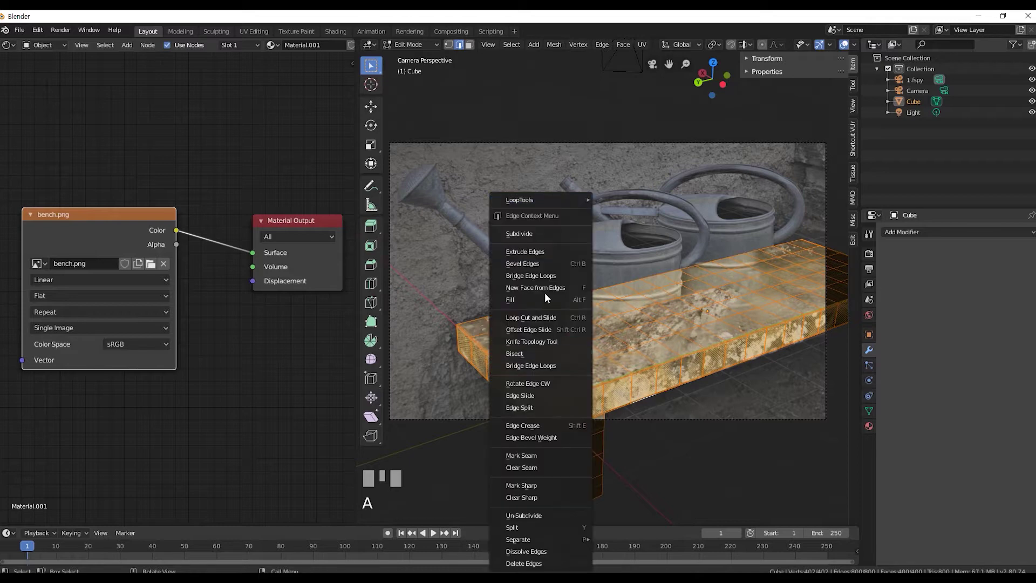
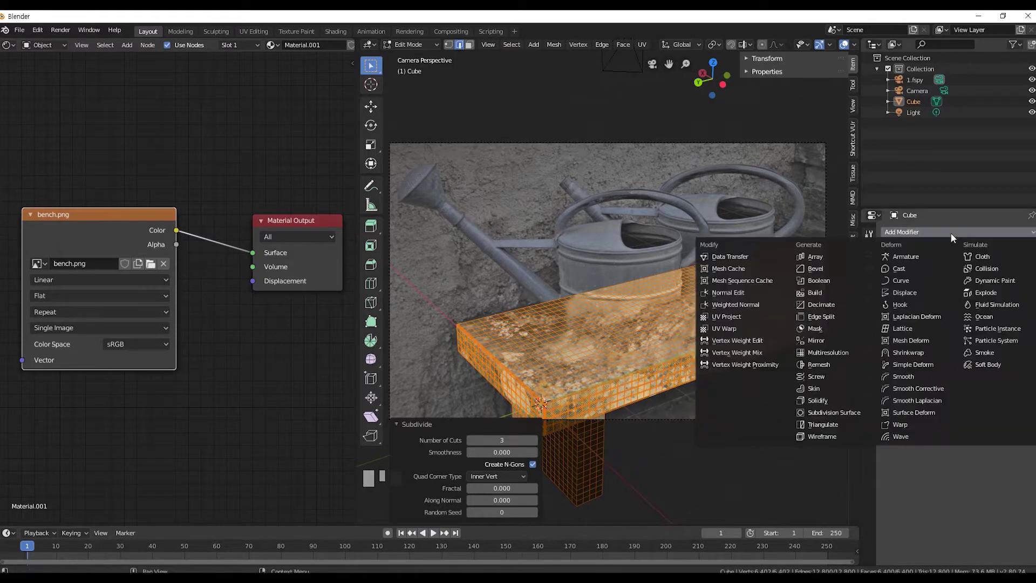
click(860, 418)
key(Tab)
click(738, 446)
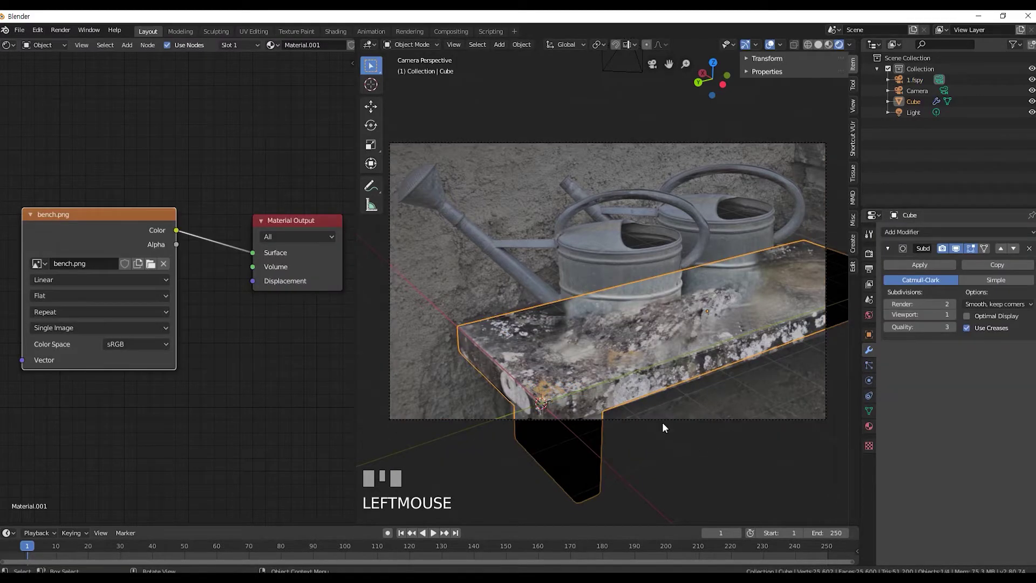
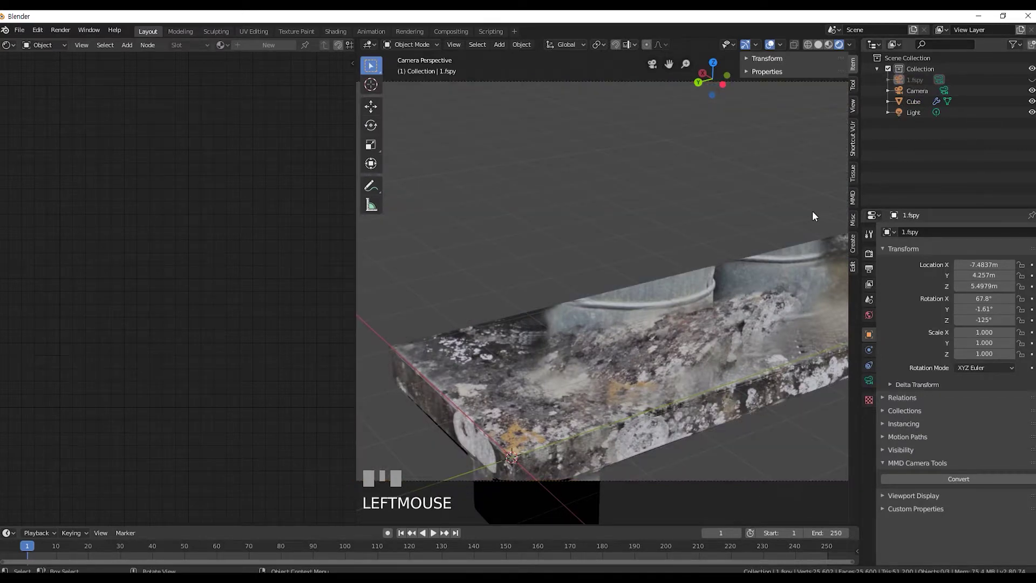
Hide the 1.fspy backdrop and return to UV Editing with the slab selected.
scroll(down, 3)
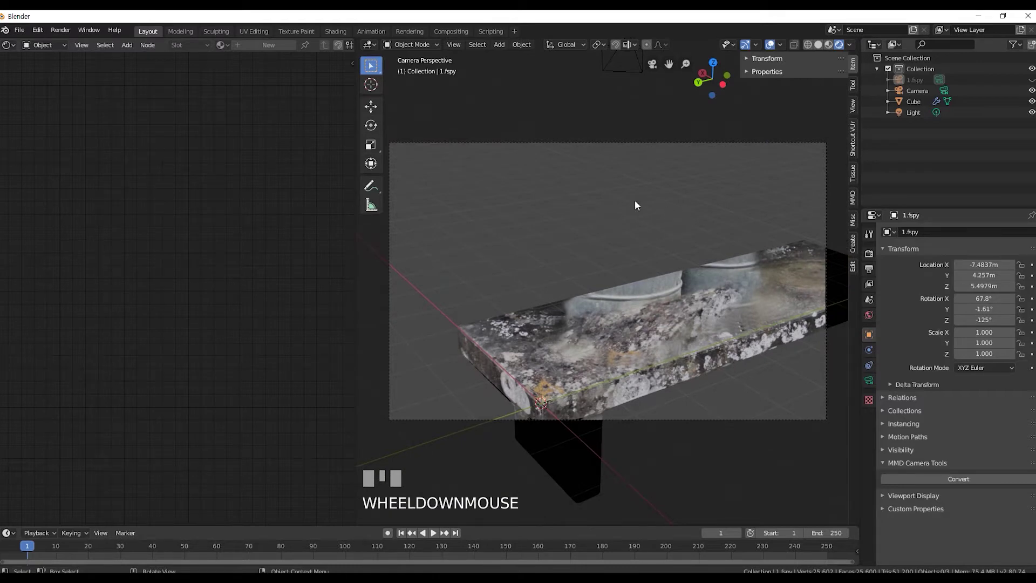
click(265, 34)
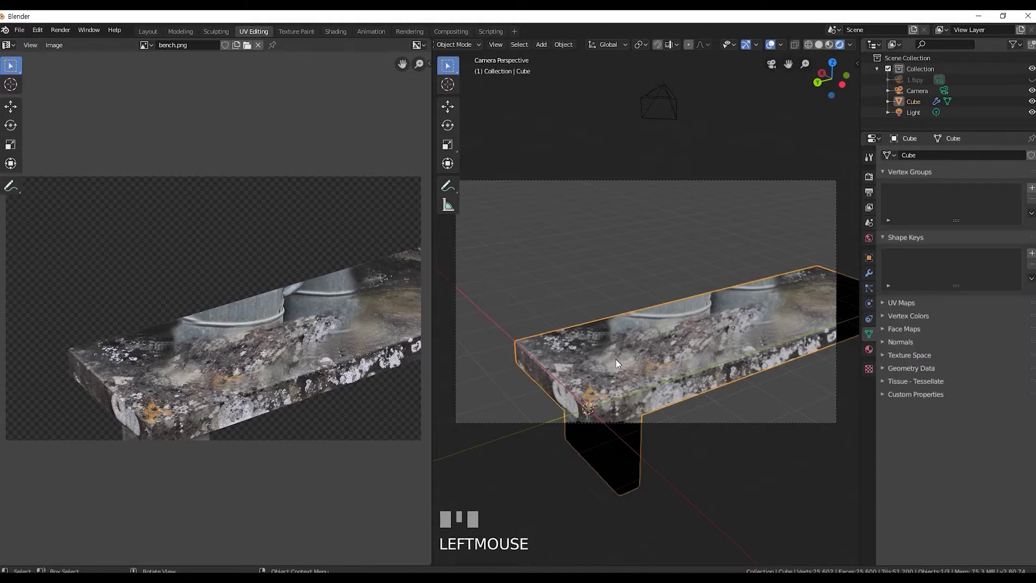
With the whole slab selected and proportional editing on, shift patches of UVs with soft falloff.
key(Tab)
key(Tab)
drag(105, 397, 248, 49)
click(248, 49)
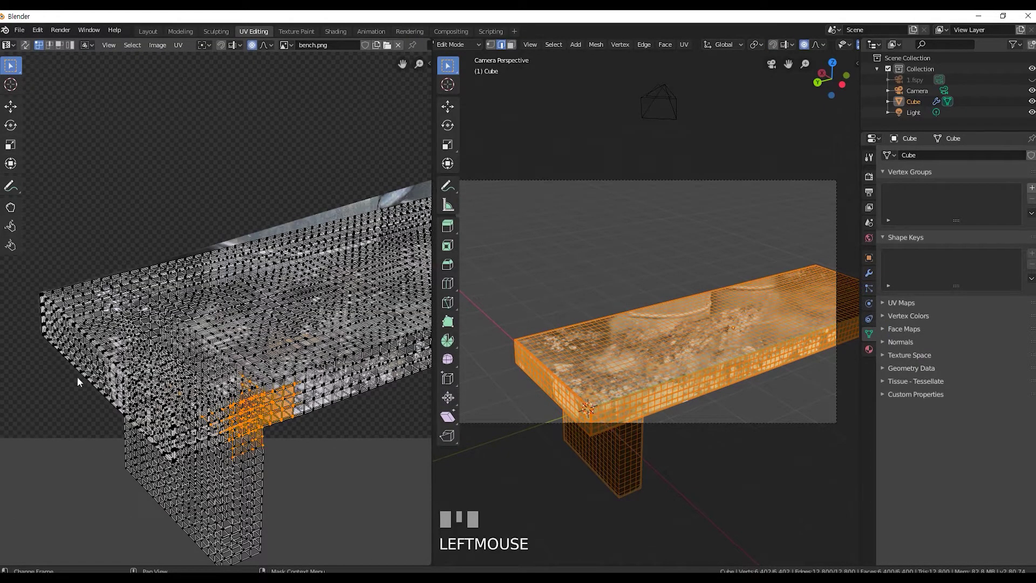
key(g)
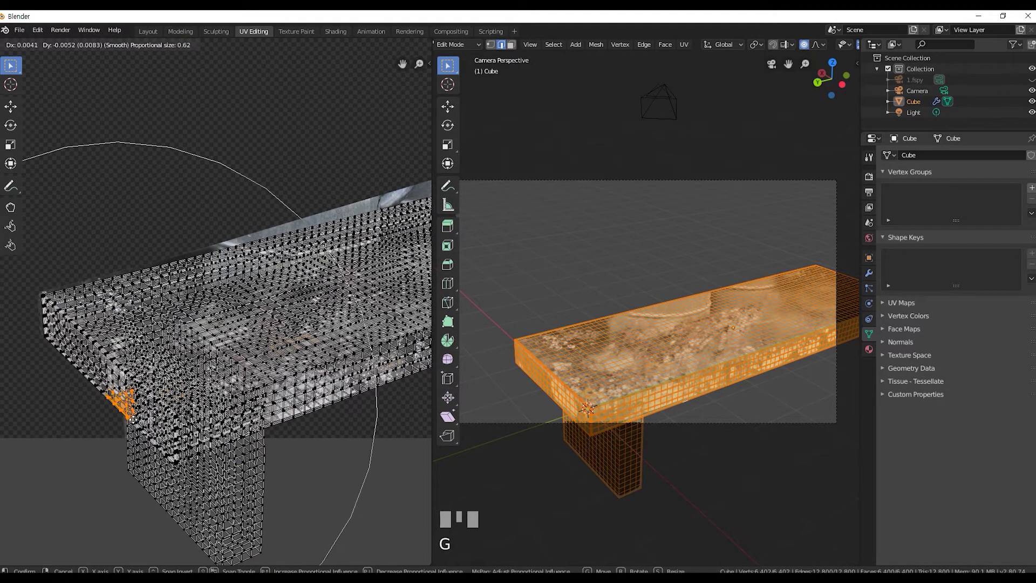
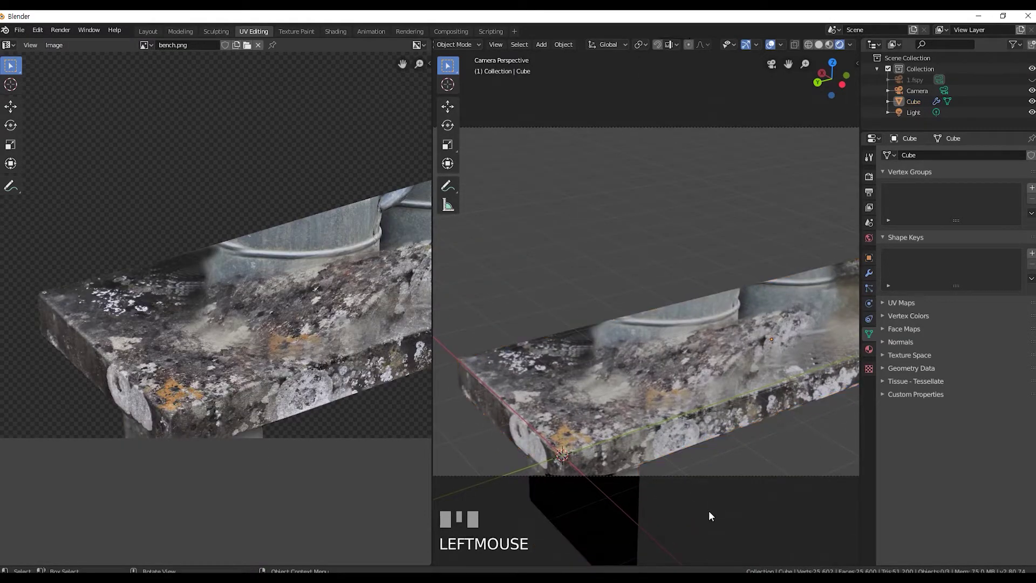
key(Tab)
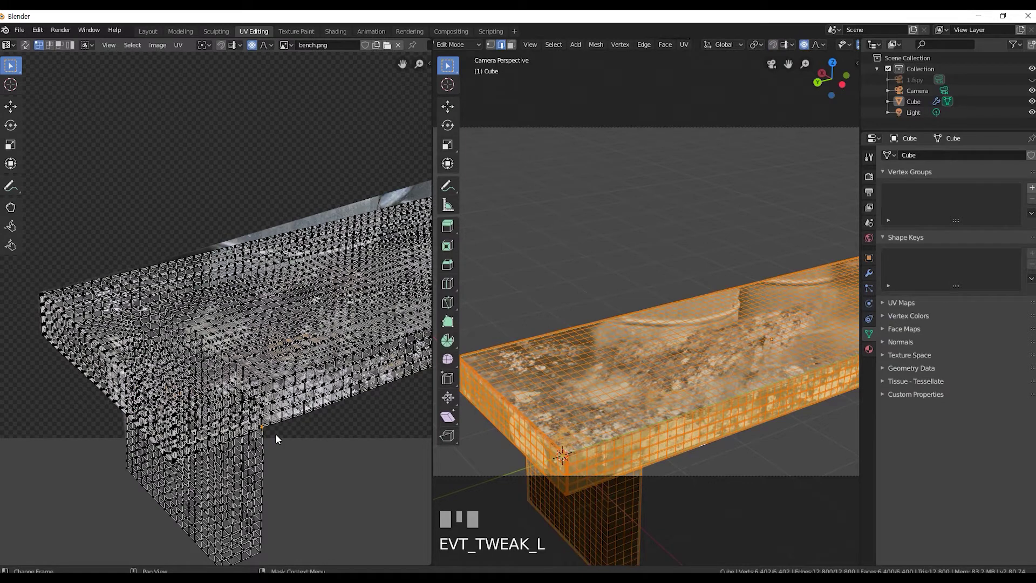
key(g)
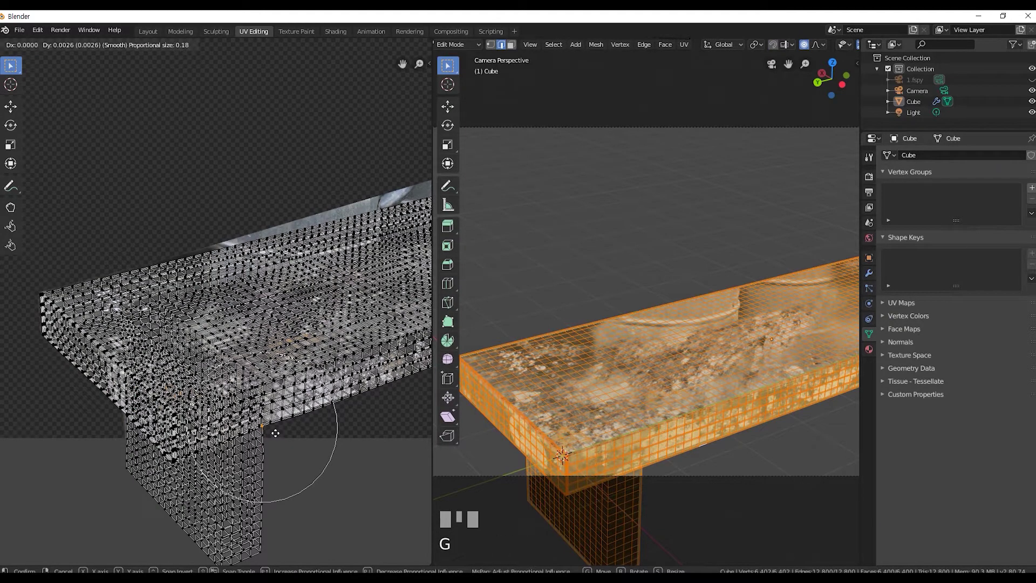
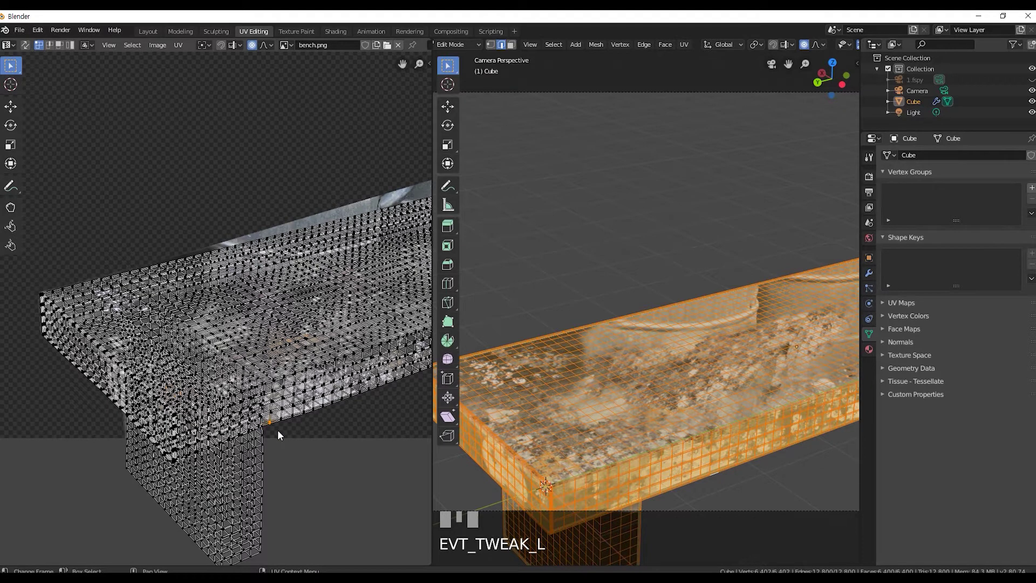
Make further soft UV adjustments so the bench photo maps cleanly, then preview the texture.
key(g)
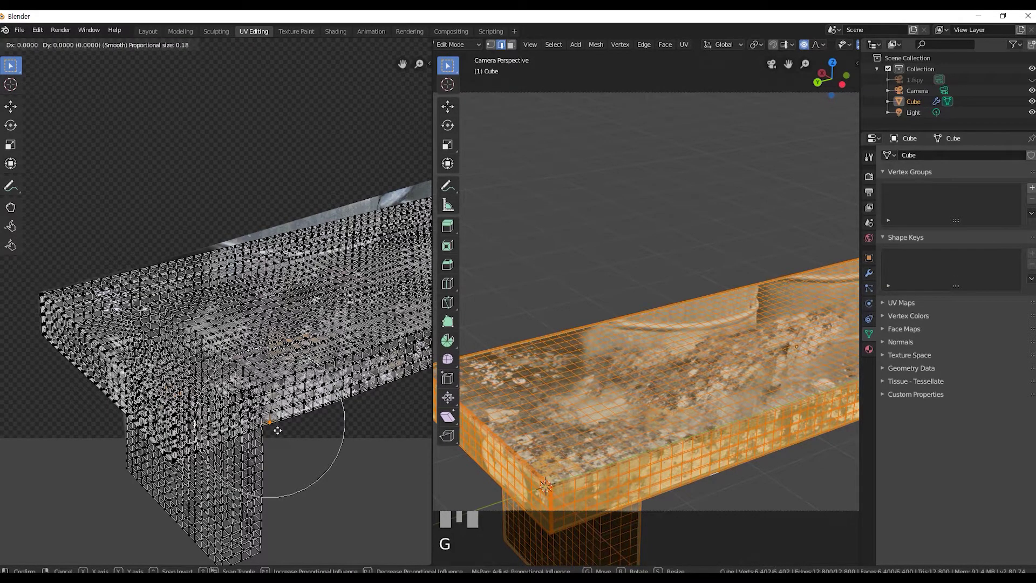
click(282, 435)
key(Tab)
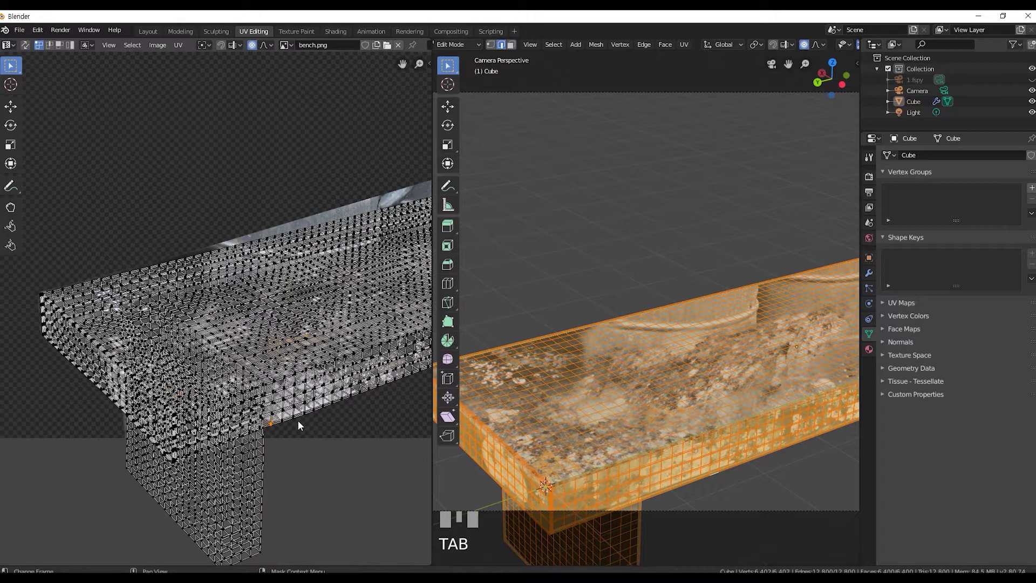
key(g)
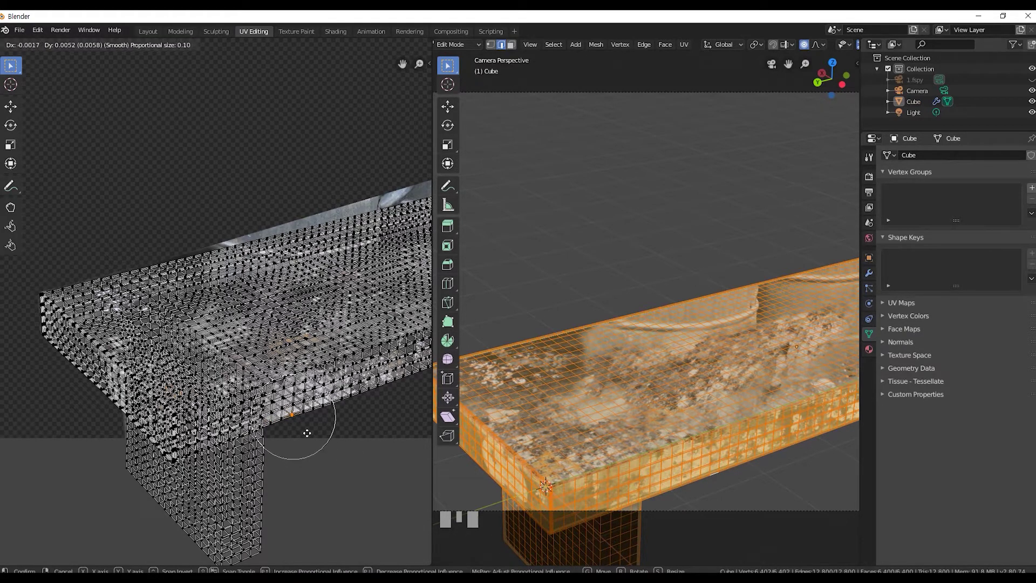
click(311, 436)
key(Tab)
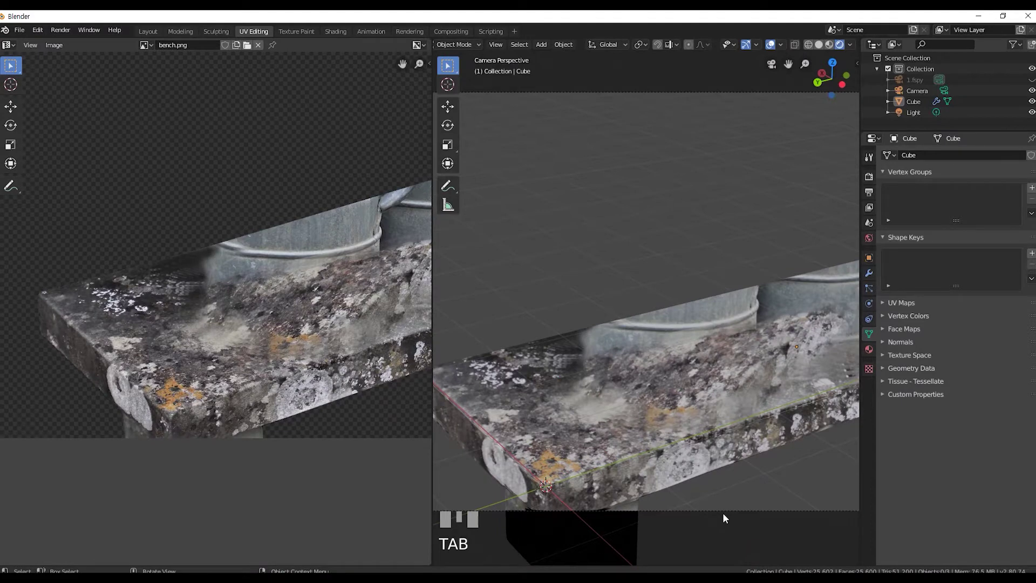
scroll(down, 3)
key(Tab)
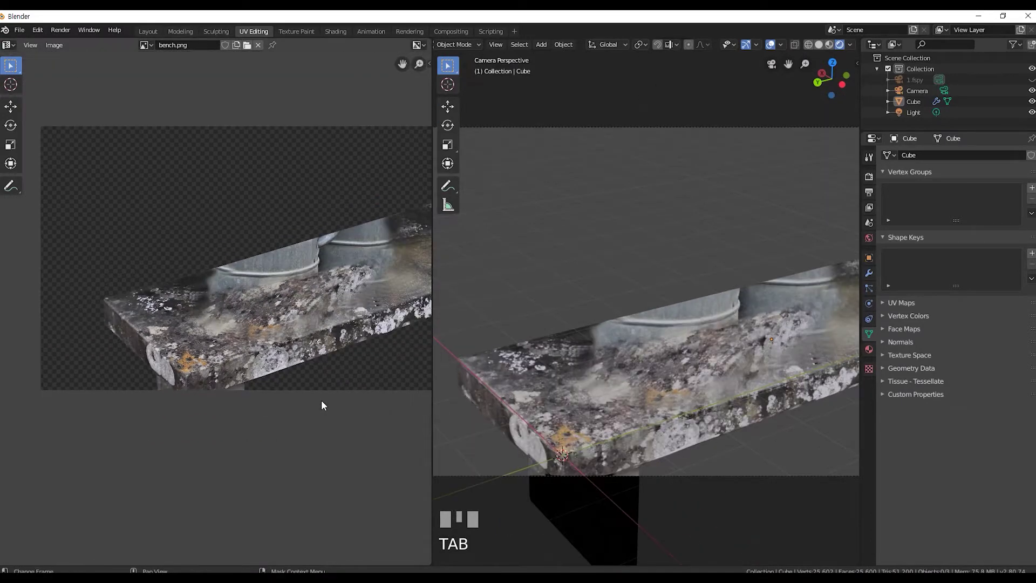
Return to the Layout workspace, unhide the 1.fspy backdrop and check the front view.
click(16, 48)
drag(23, 91, 282, 350)
key(KP_1)
Raise the newly added cylinder along Z up to bench height.
scroll(down, 3)
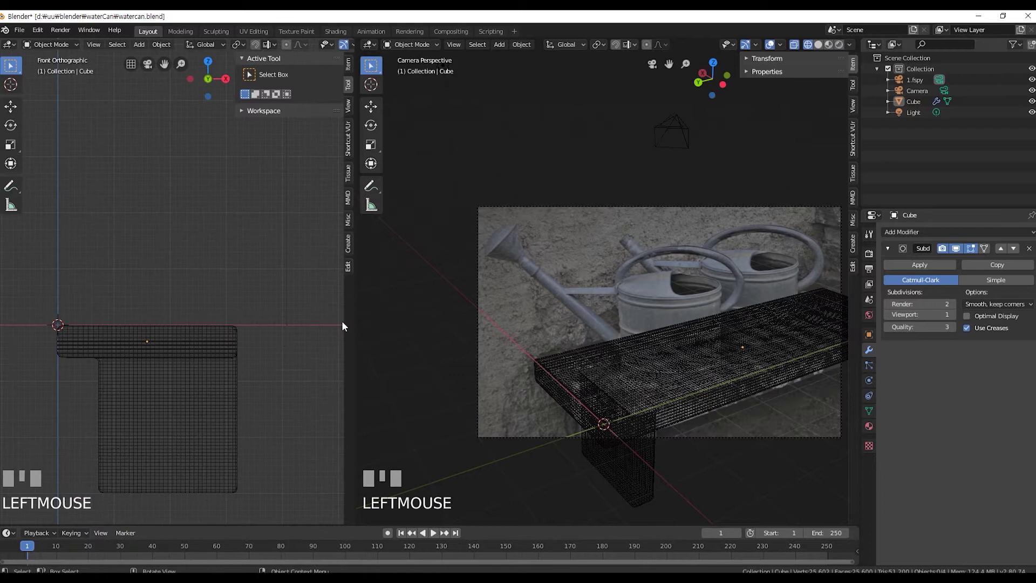
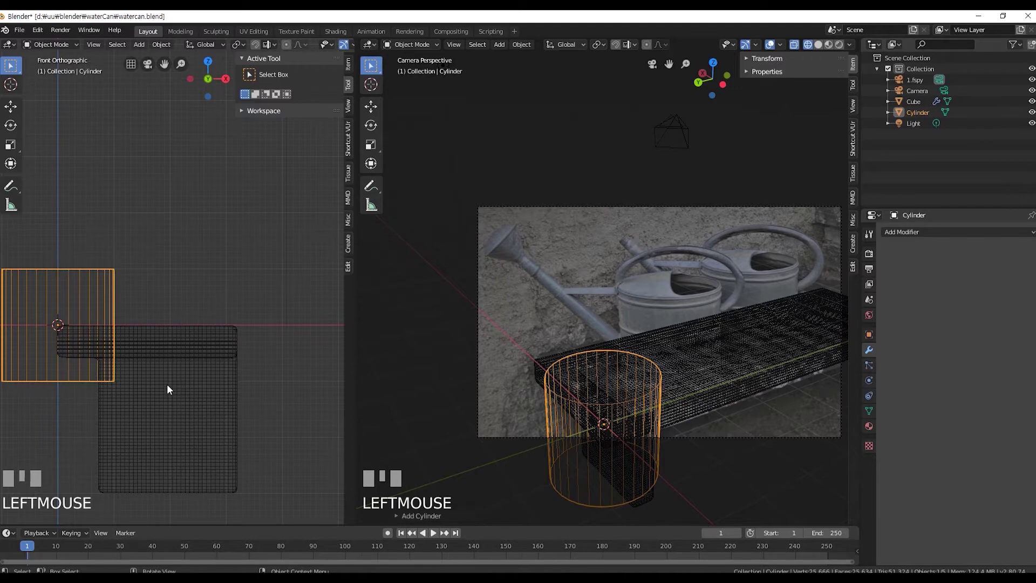
key(g)
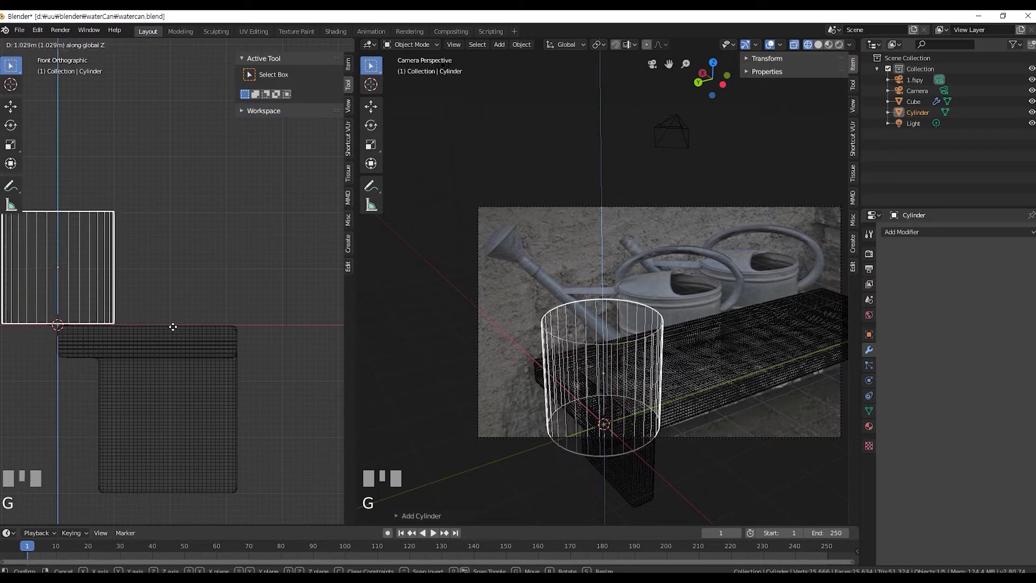
scroll(up, 3)
key(g)
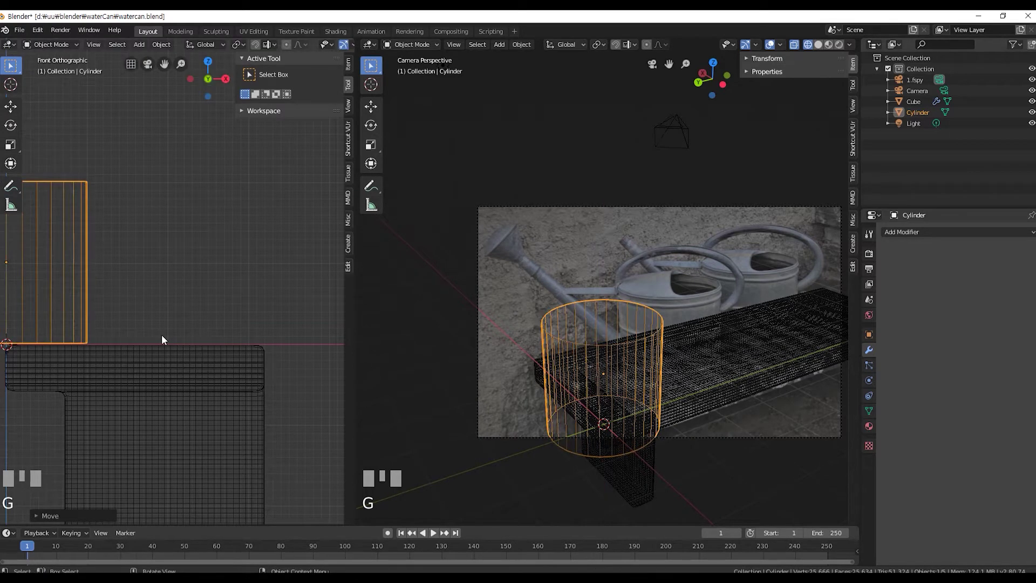
Slide the cylinder along the bench and sideways in side and front views toward the front can.
key(KP_3)
scroll(down, 3)
key(g)
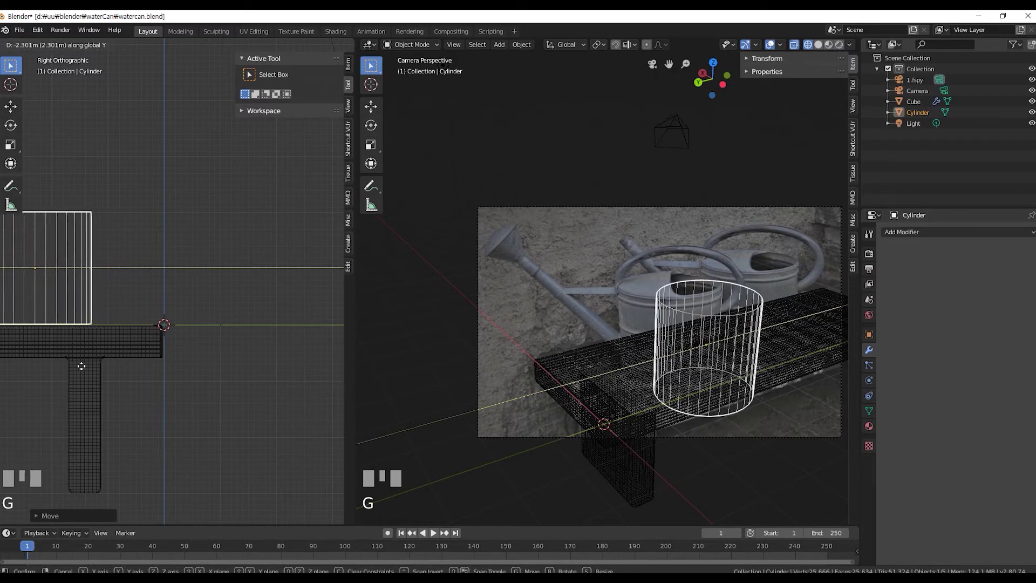
click(87, 370)
scroll(down, 3)
key(g)
click(84, 370)
key(KP_1)
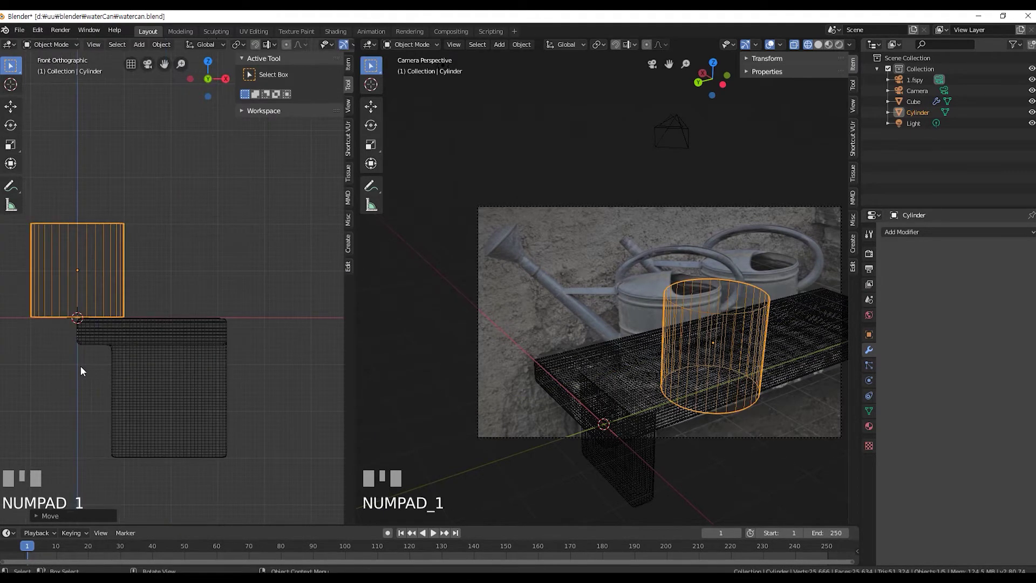
key(g)
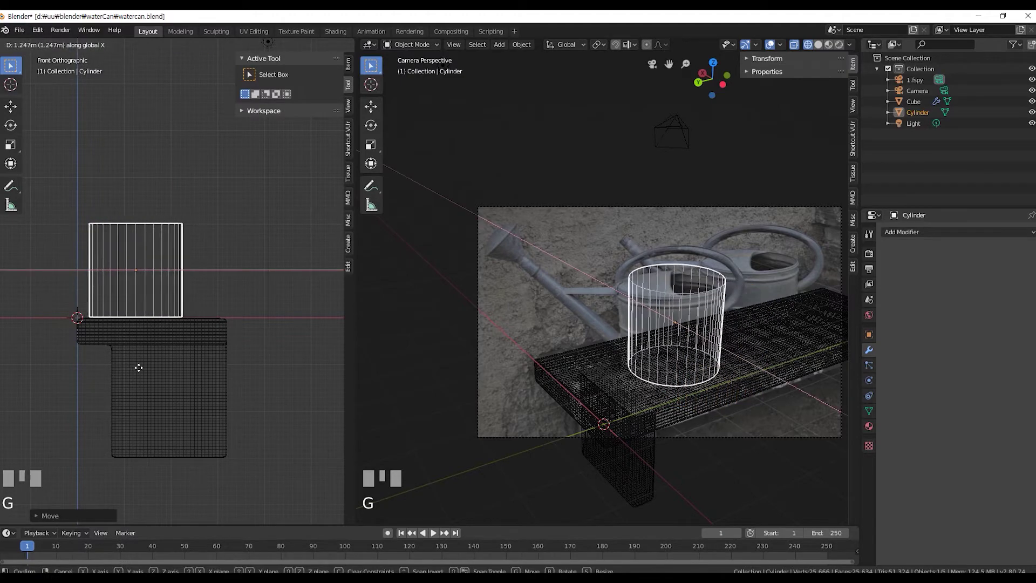
click(151, 372)
In camera view, nudge the cylinder over the can's body and begin scaling it to the outline.
key(KP_3)
scroll(down, 3)
scroll(up, 3)
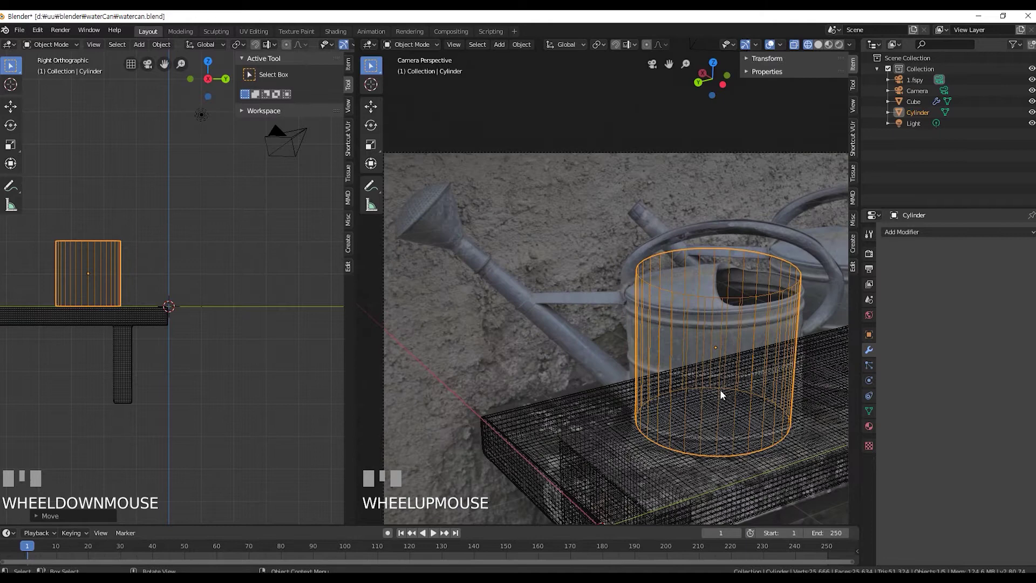
drag(167, 424, 194, 388)
scroll(up, 3)
key(g)
click(195, 388)
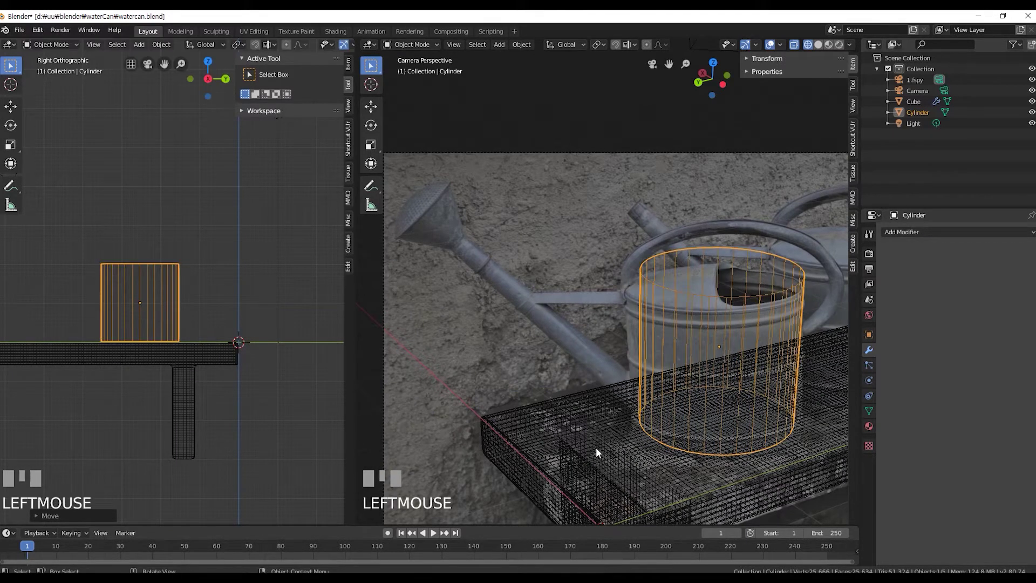
key(s)
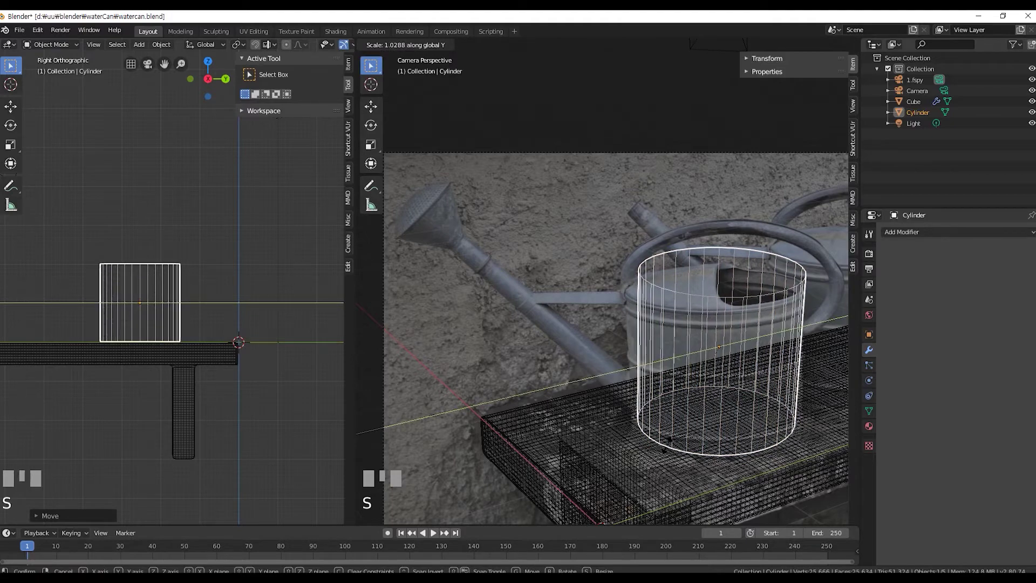
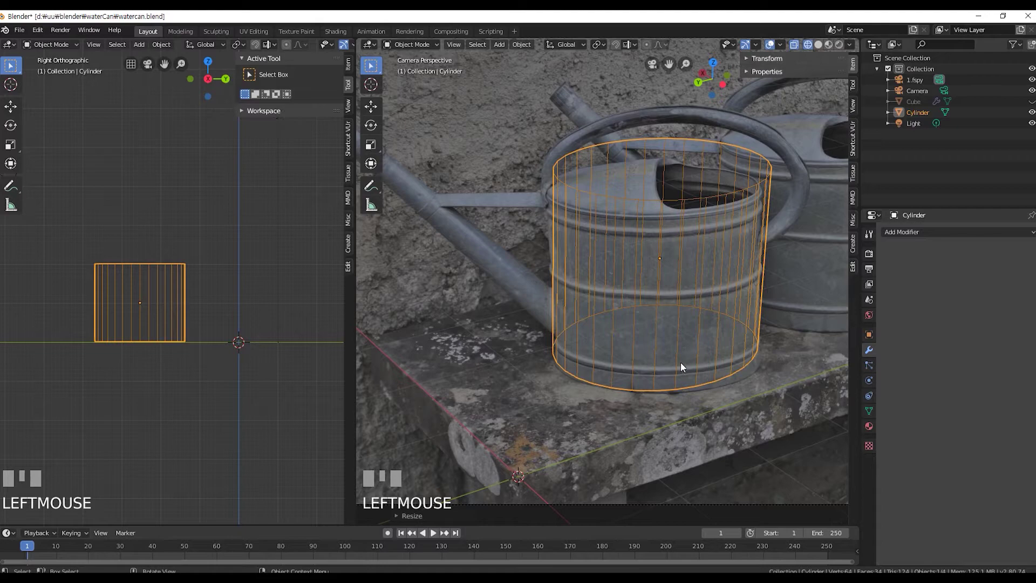
Rescale, rotate about Z and shift the cylinder along X until it hugs the can's body outline.
key(r)
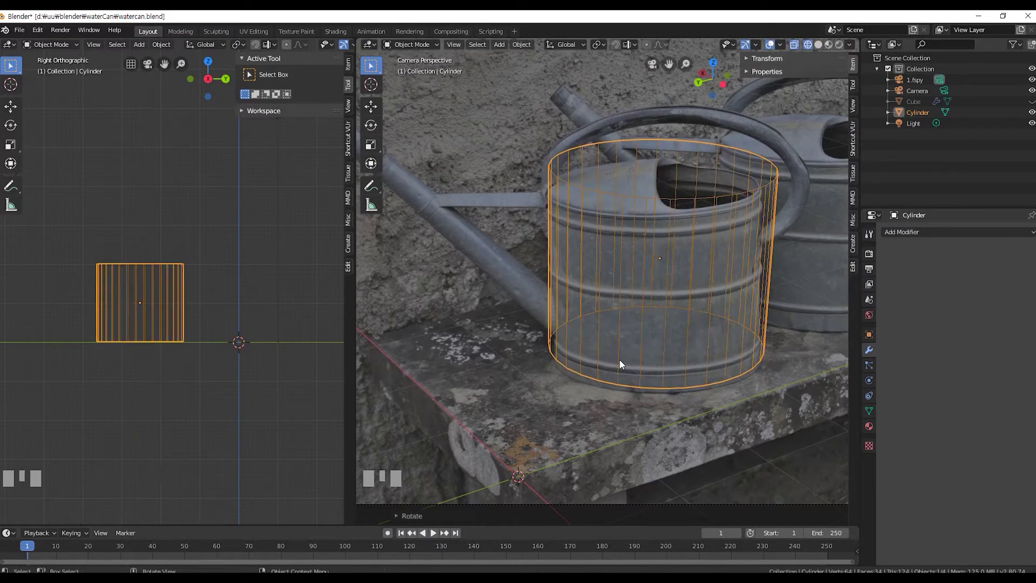
key(s)
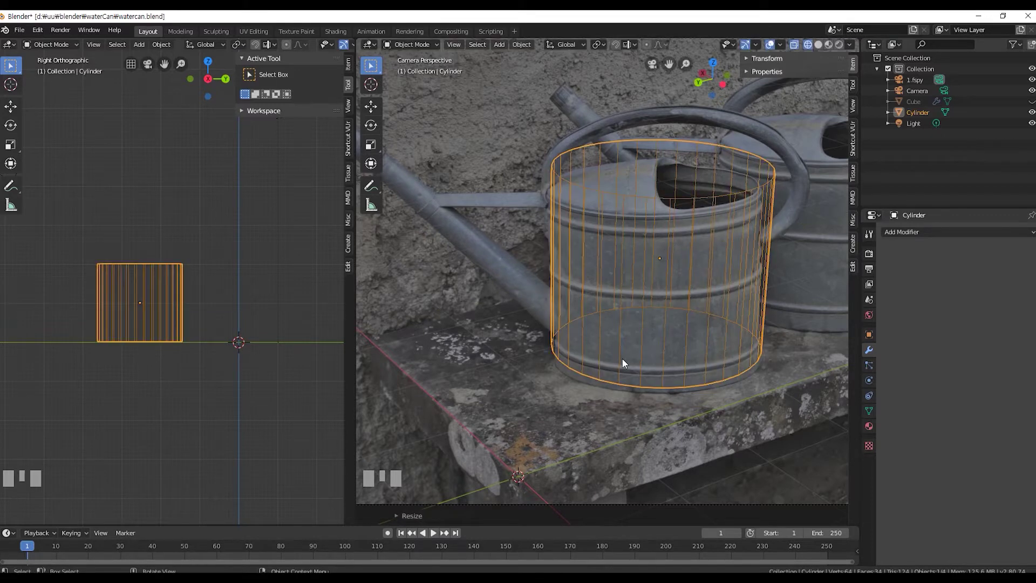
key(g)
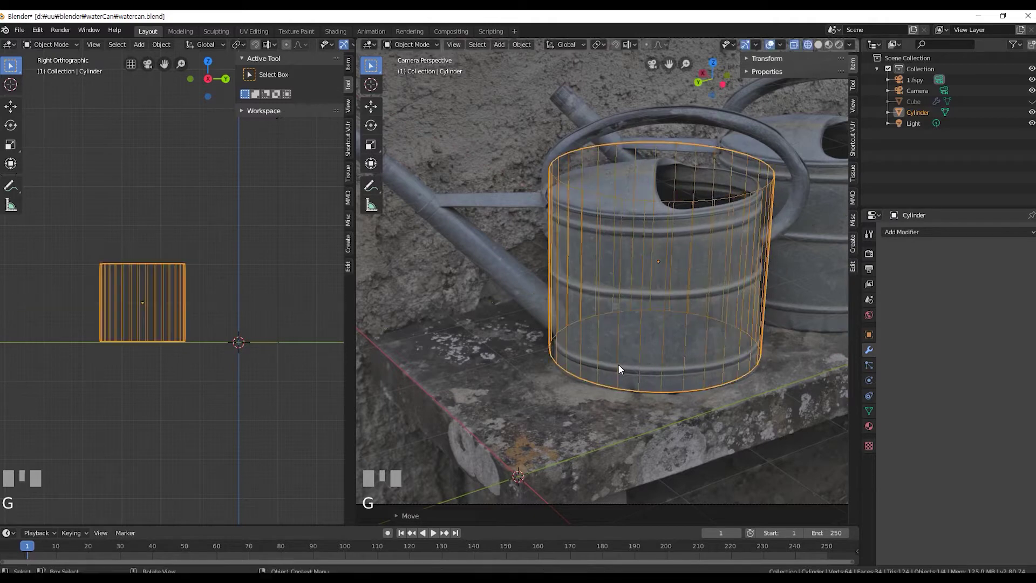
key(s)
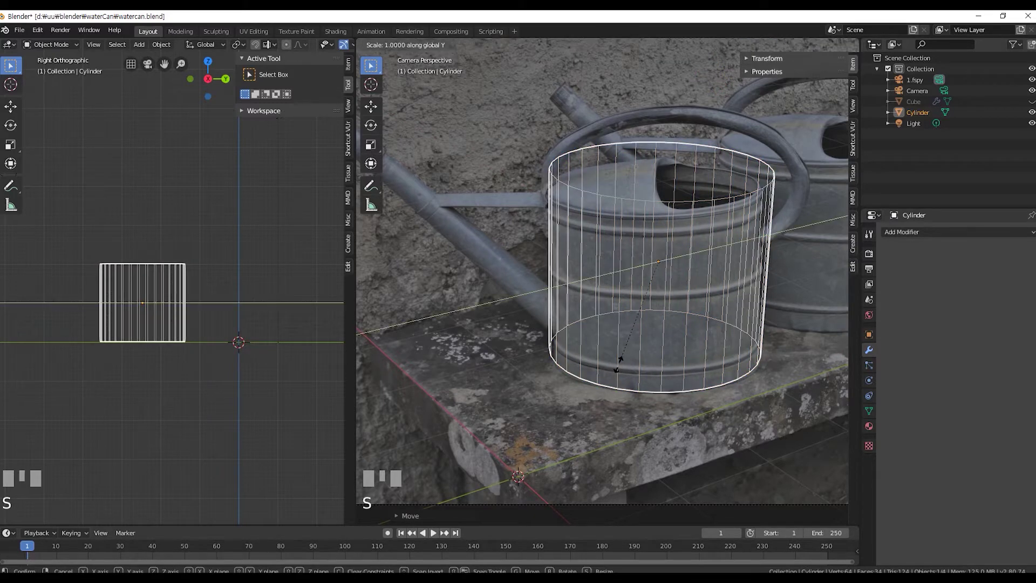
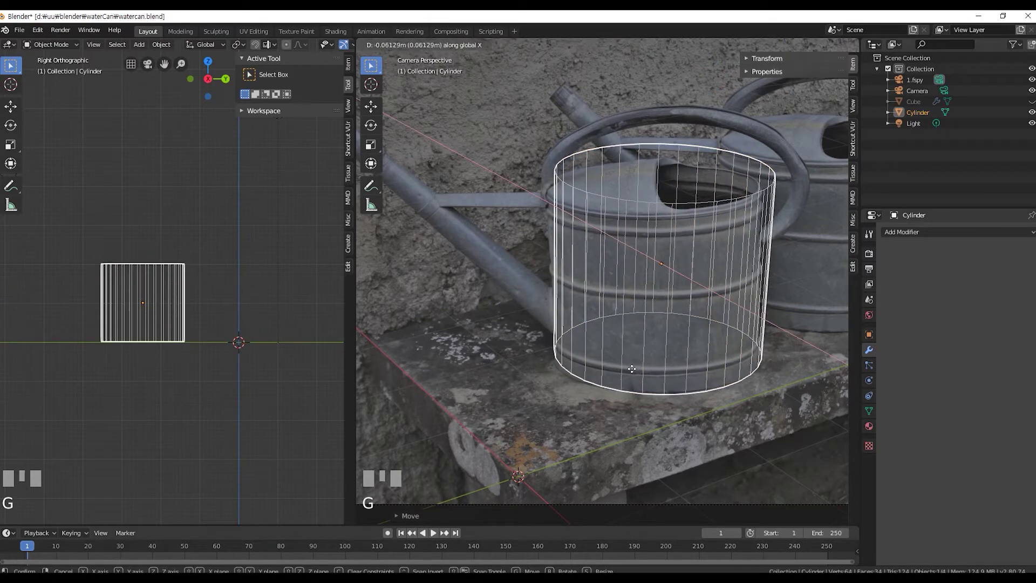
click(638, 373)
key(r)
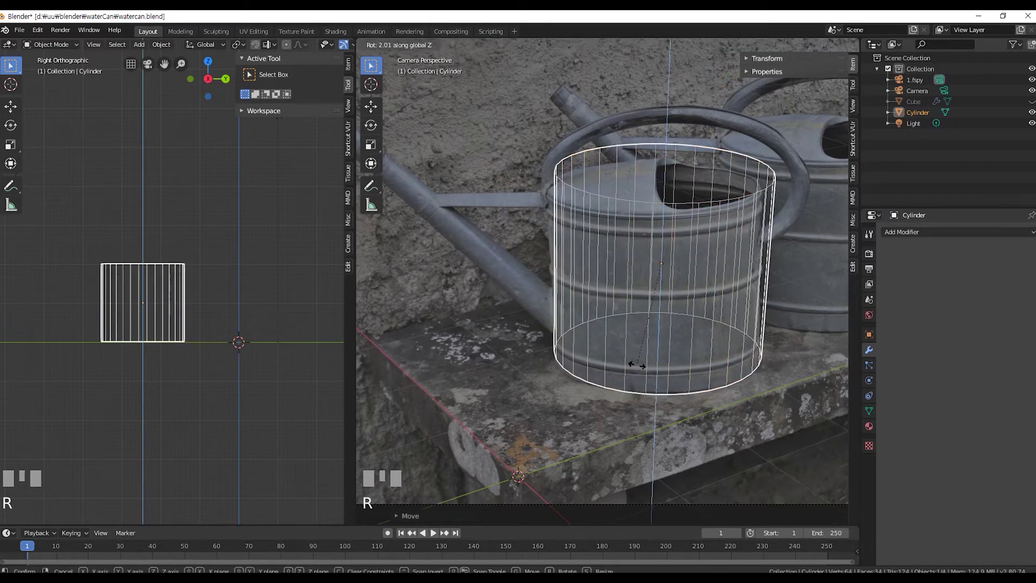
scroll(up, 3)
key(g)
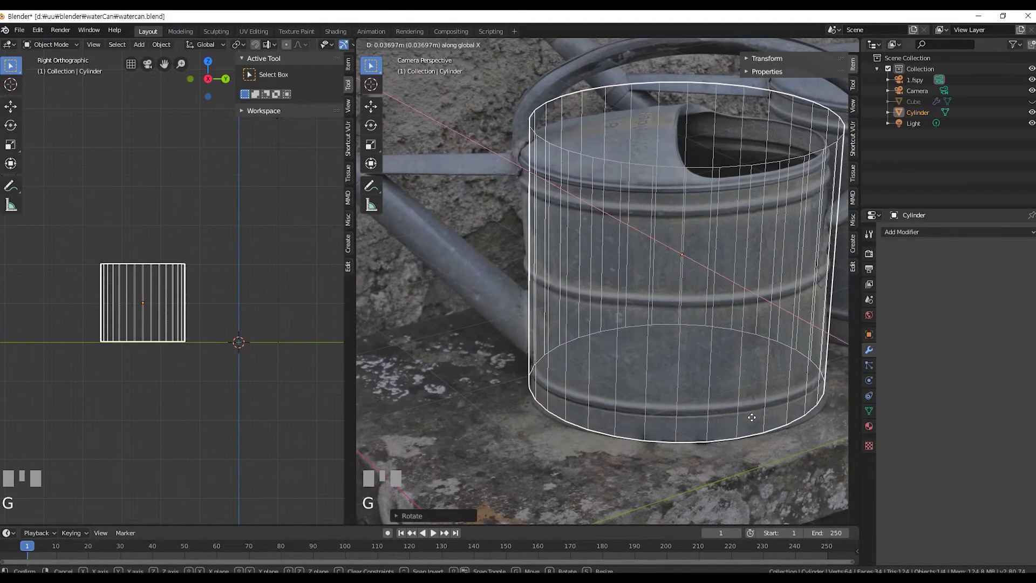
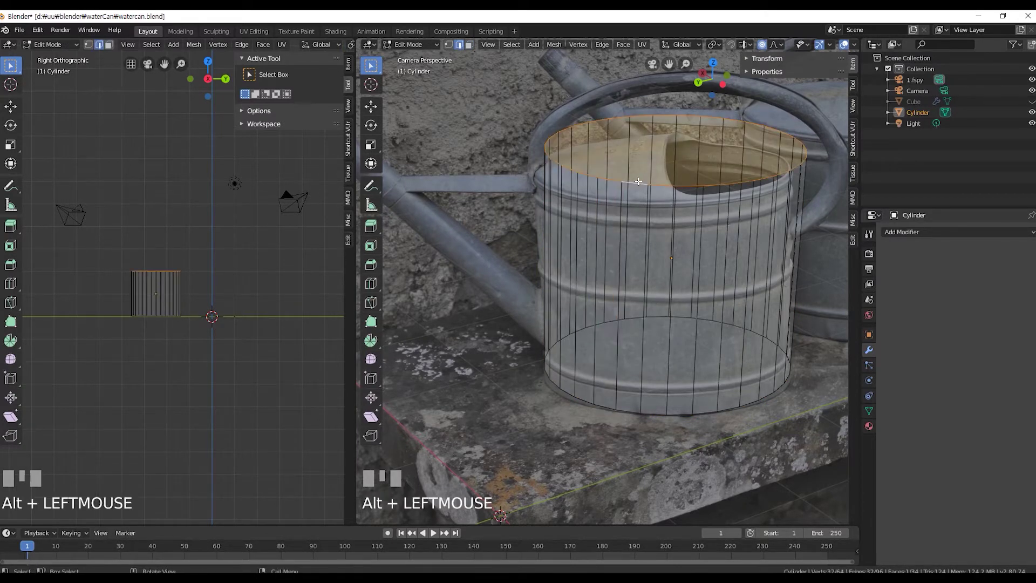
Move the cylinder's top face up along Z with proportional falloff to the can's rim height.
key(g)
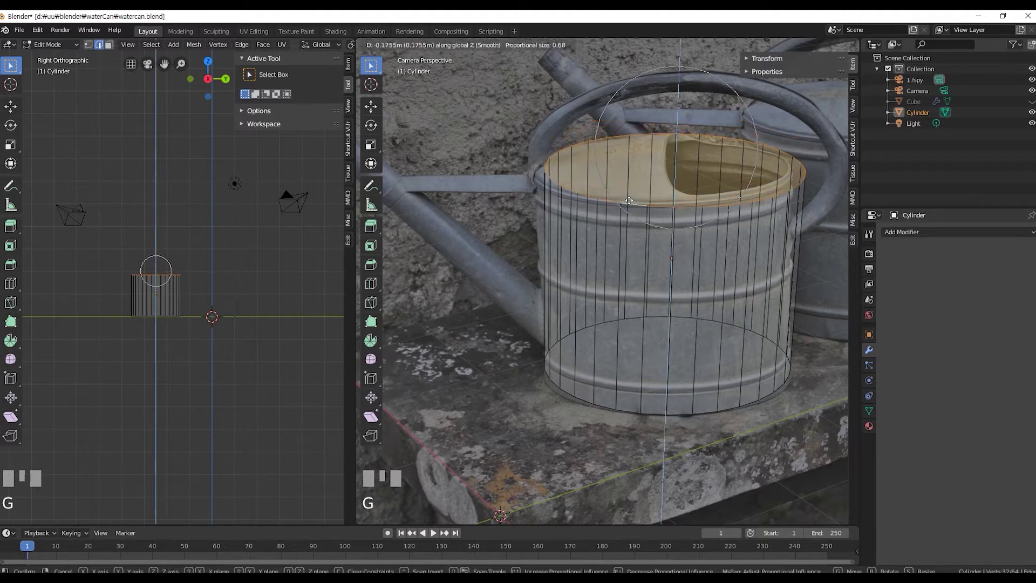
key(g)
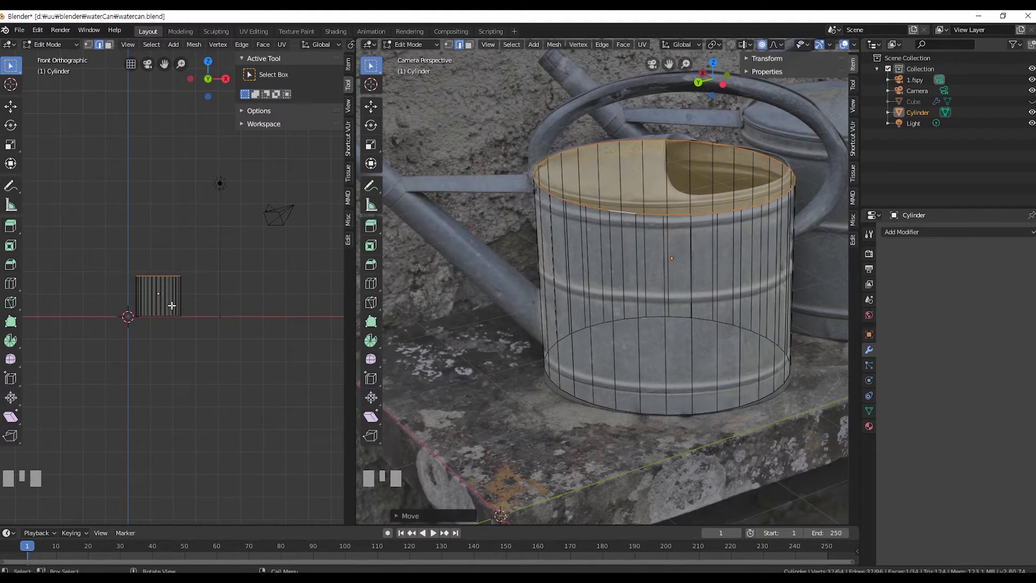
key(KP_3)
click(216, 375)
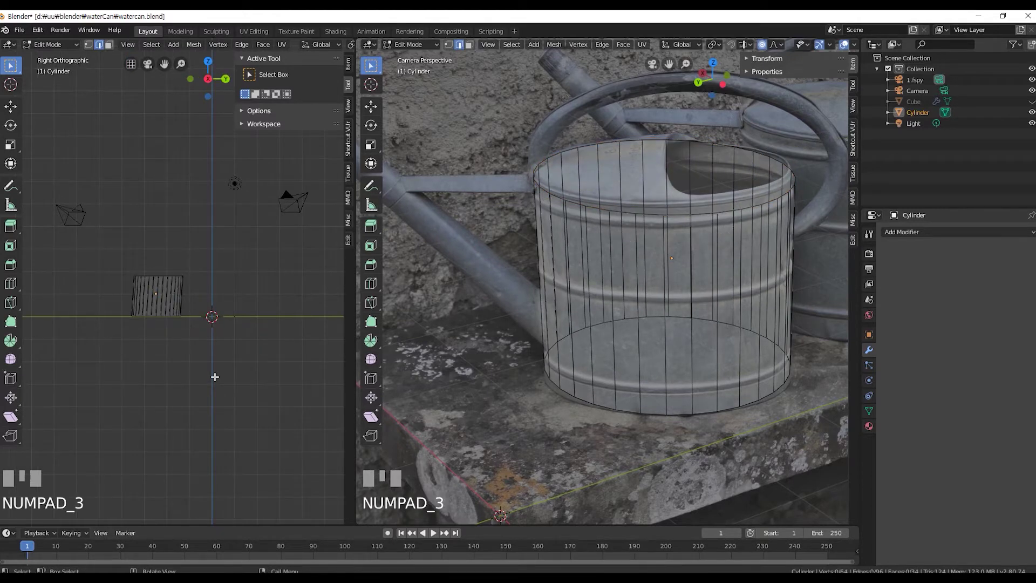
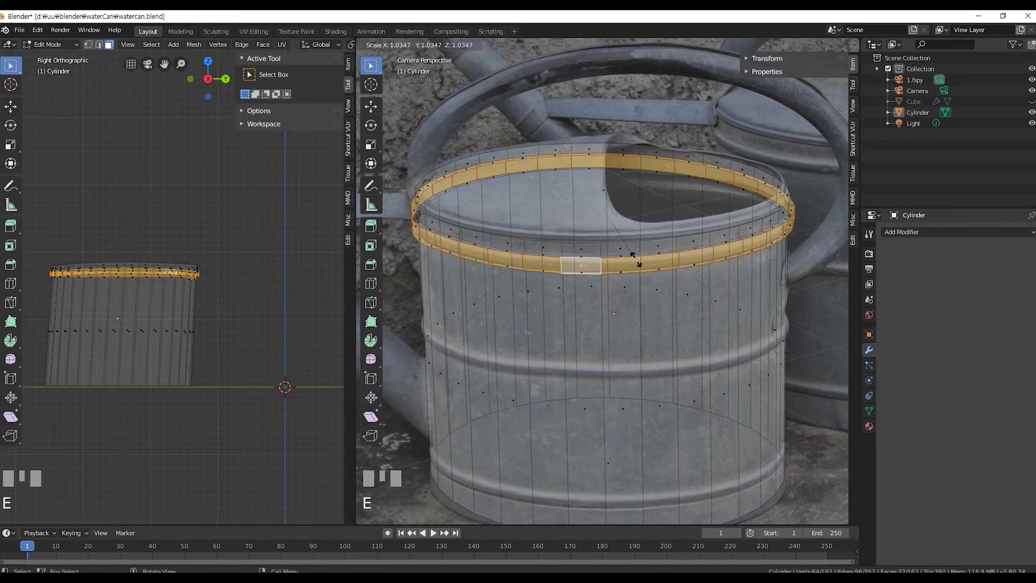
Scale the rim edge loop flat along Z to form a ridge band, undoing a stray scale.
key(s)
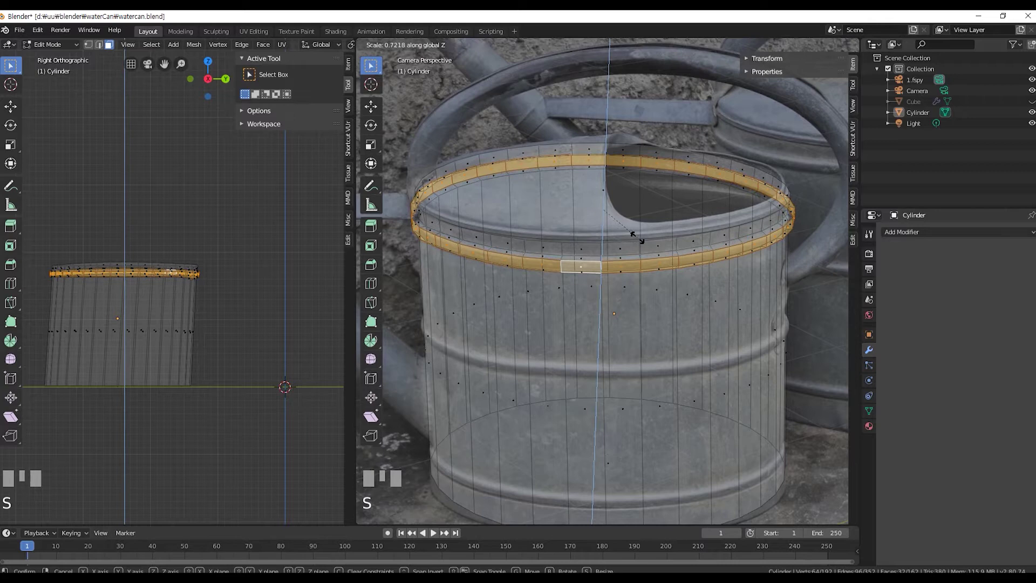
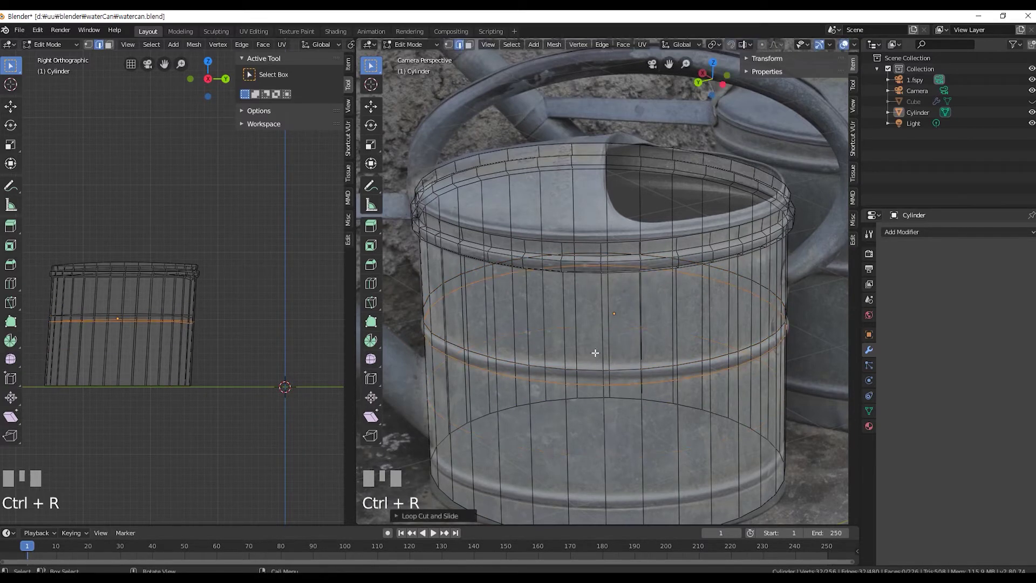
key(s)
key(ctrl+z)
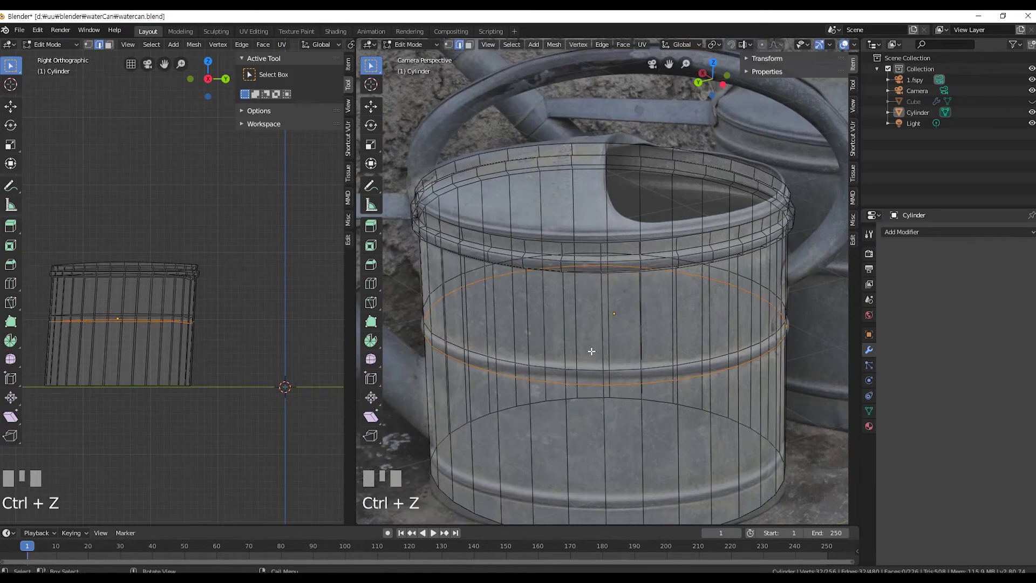
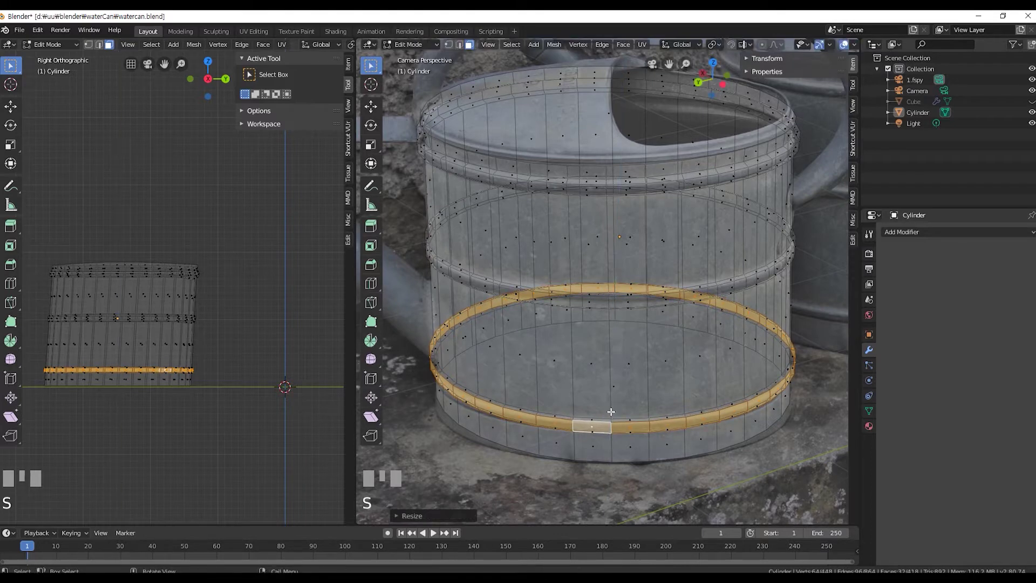
scroll(down, 3)
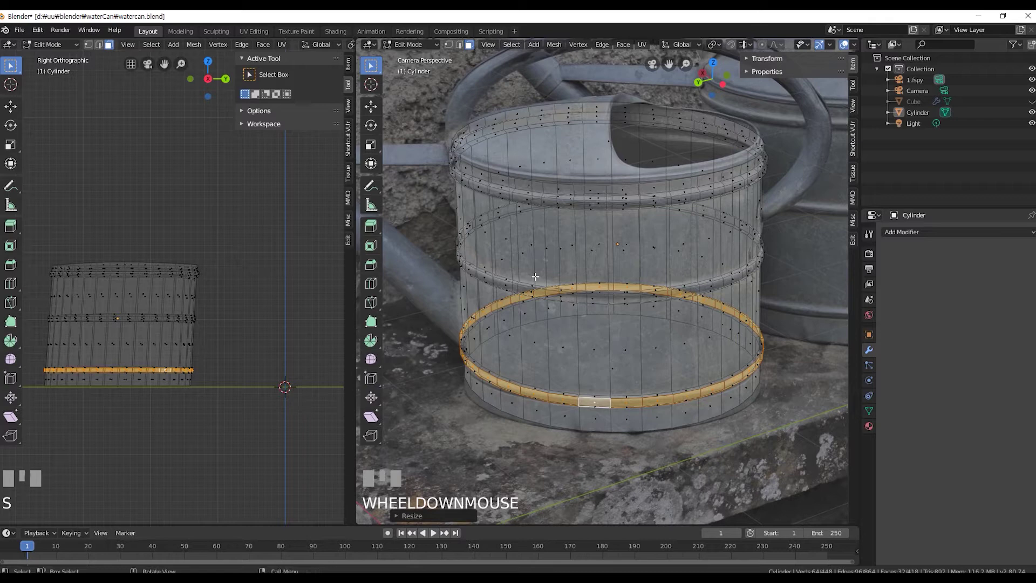
key(Tab)
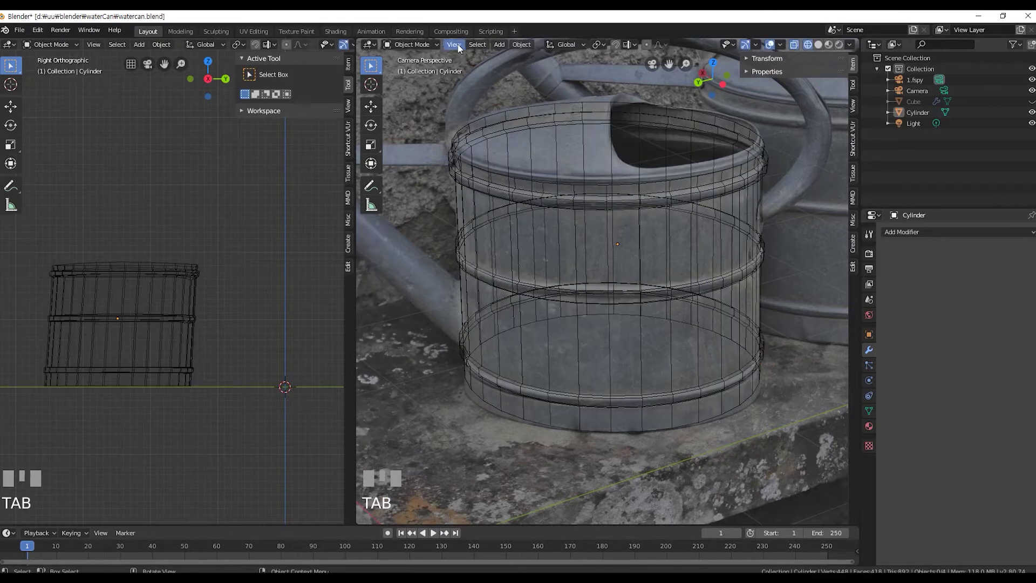
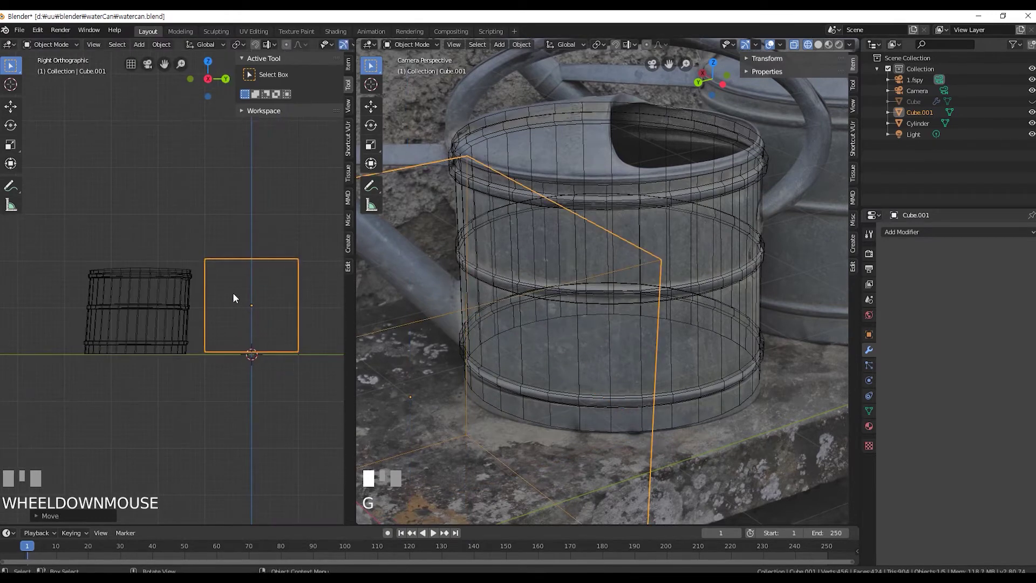
Scale the new cube flat along Z and long along Y into a thin bar.
key(KP_0)
key(s)
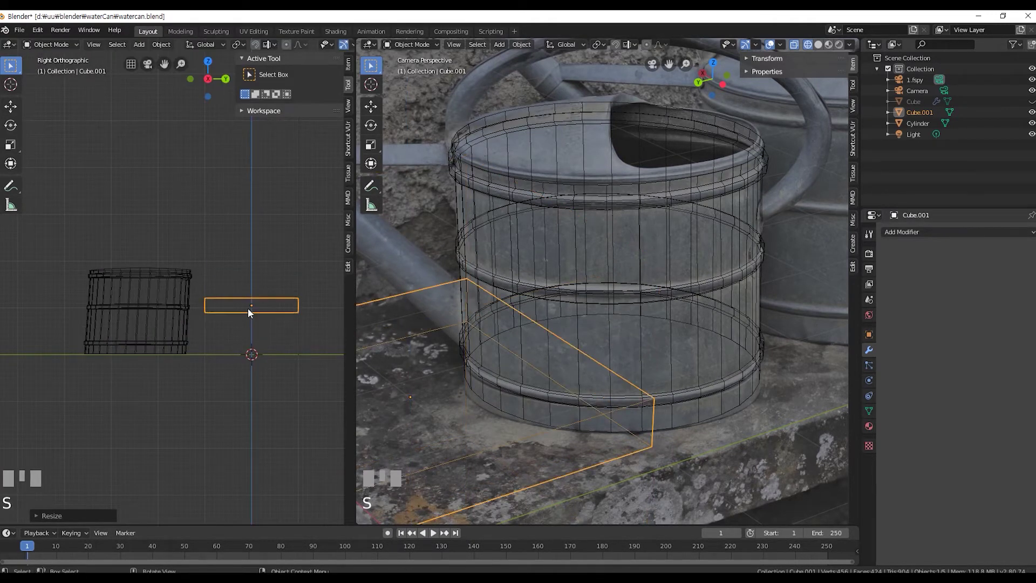
key(g)
key(s)
key(g)
key(s)
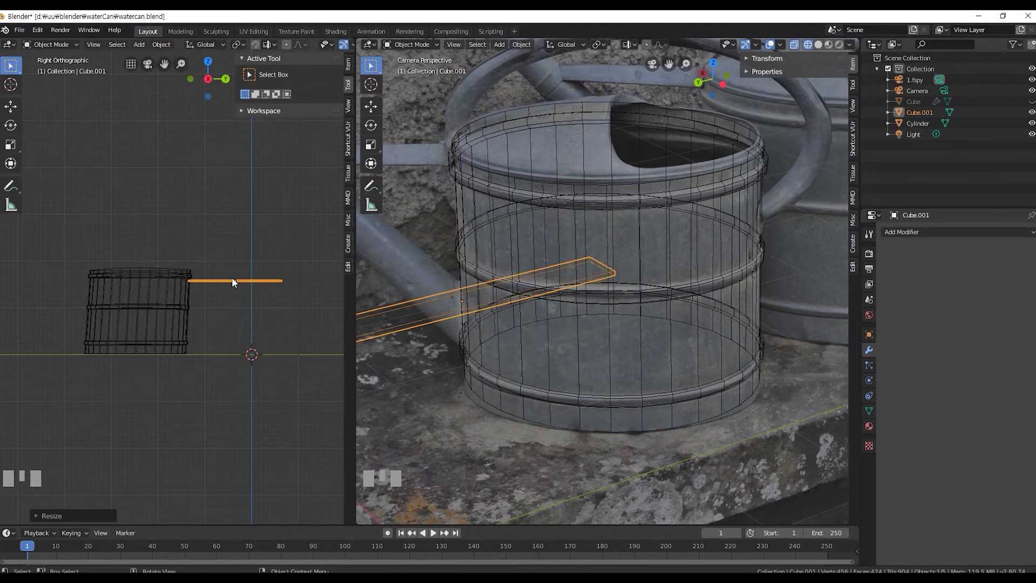
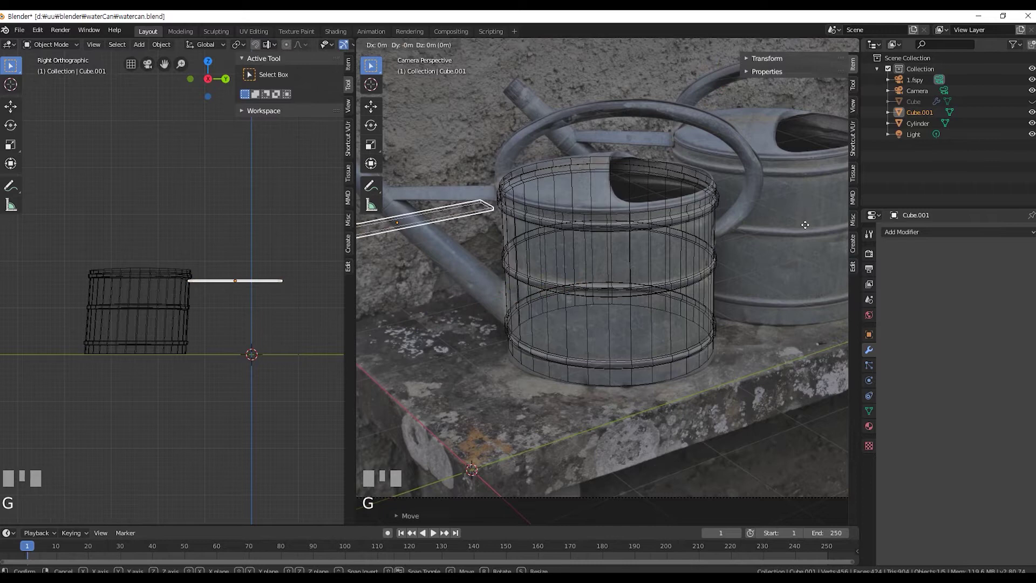
Move and rotate the bar in top and camera views so it angles from the can's rim toward the spout.
key(KP_7)
key(KP_0)
key(KP_7)
key(KP_7)
key(r)
key(KP_0)
key(KP_1)
scroll(up, 3)
key(g)
click(194, 291)
Add a new cylinder to become the spout.
key(KP_7)
scroll(down, 3)
scroll(up, 3)
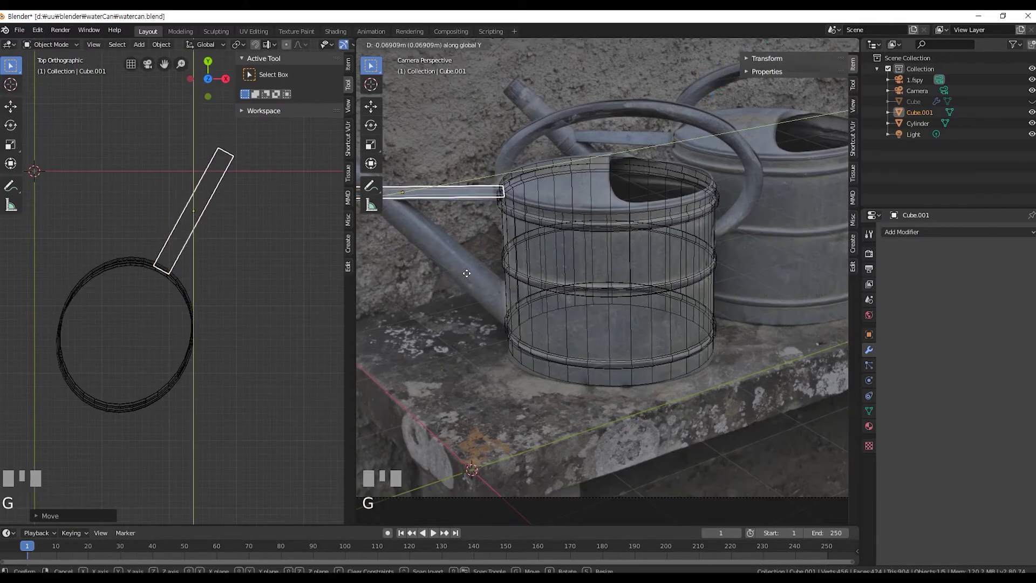
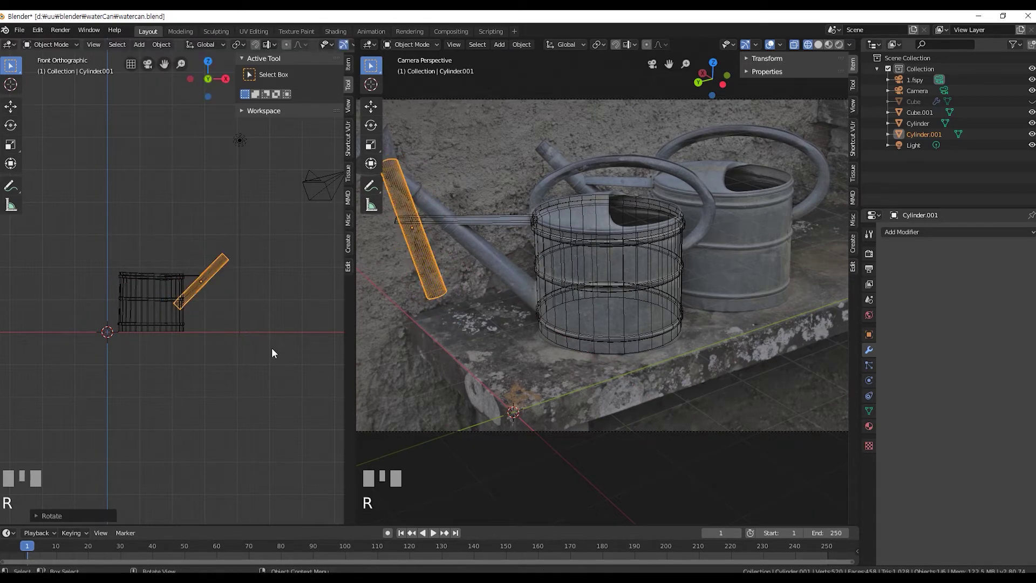
Tilt the spout cylinder in front and right views and move it vertically onto the photo's spout.
key(g)
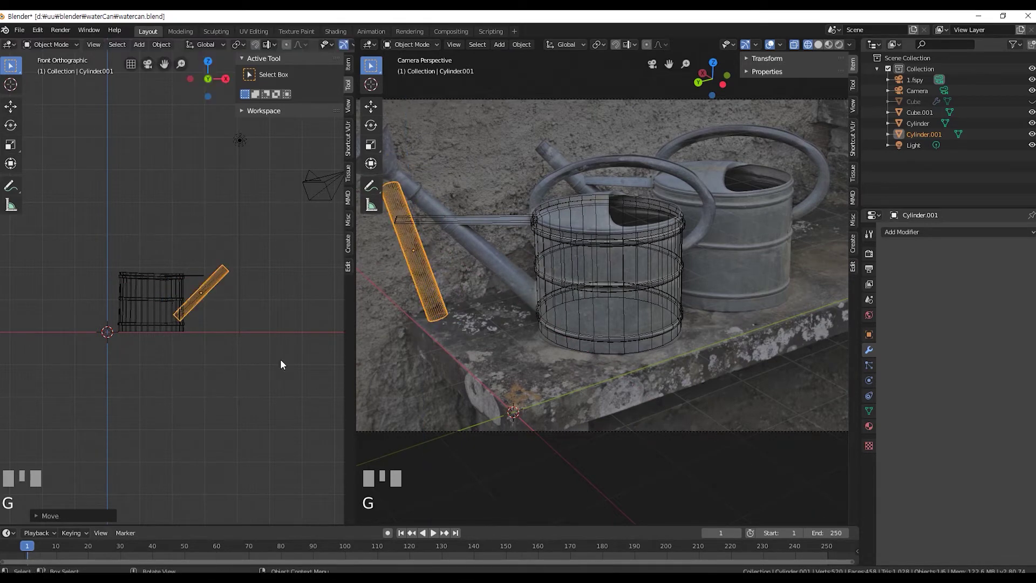
key(KP_3)
key(KP_7)
key(KP_1)
key(KP_3)
key(r)
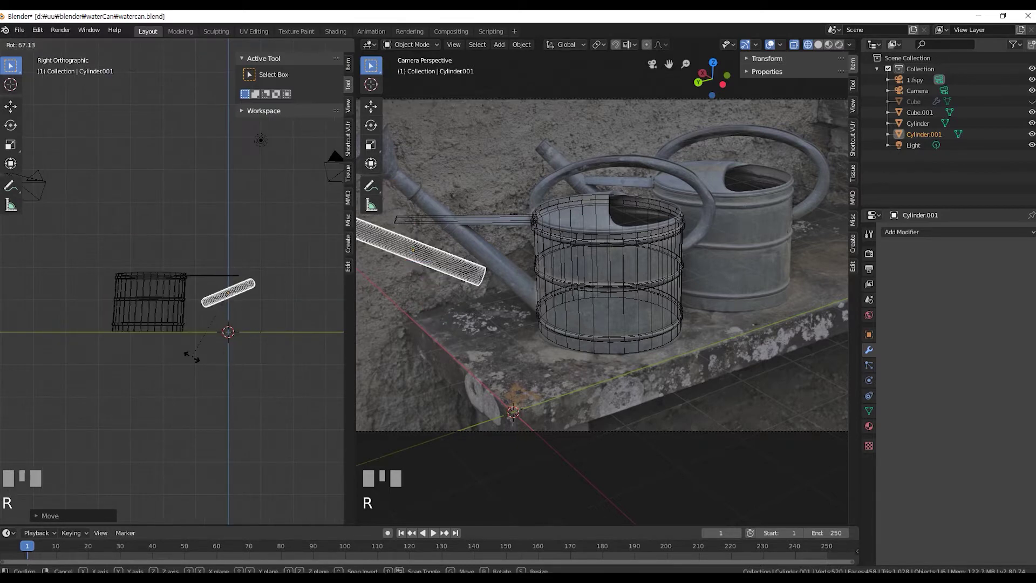
key(g)
key(g)
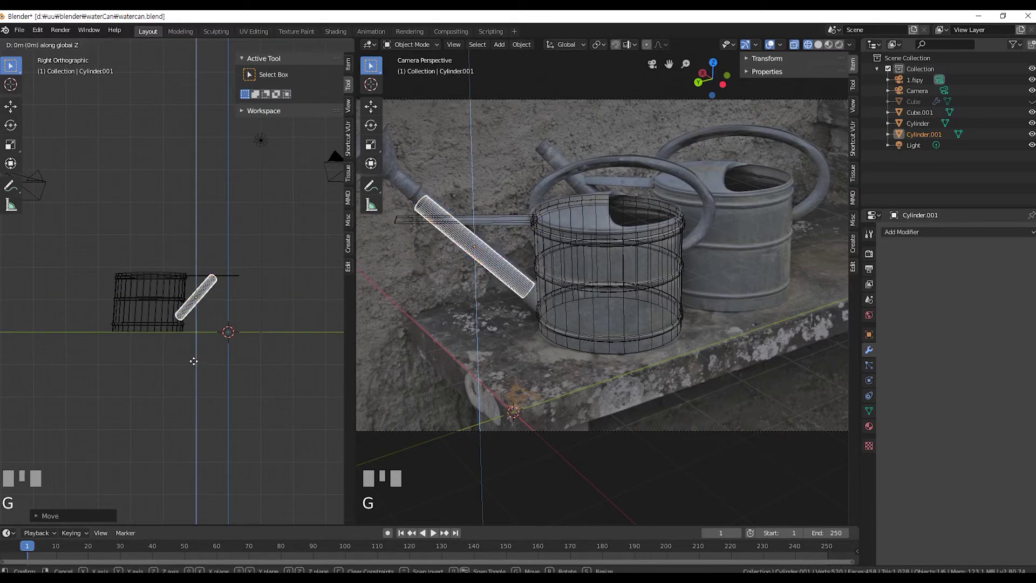
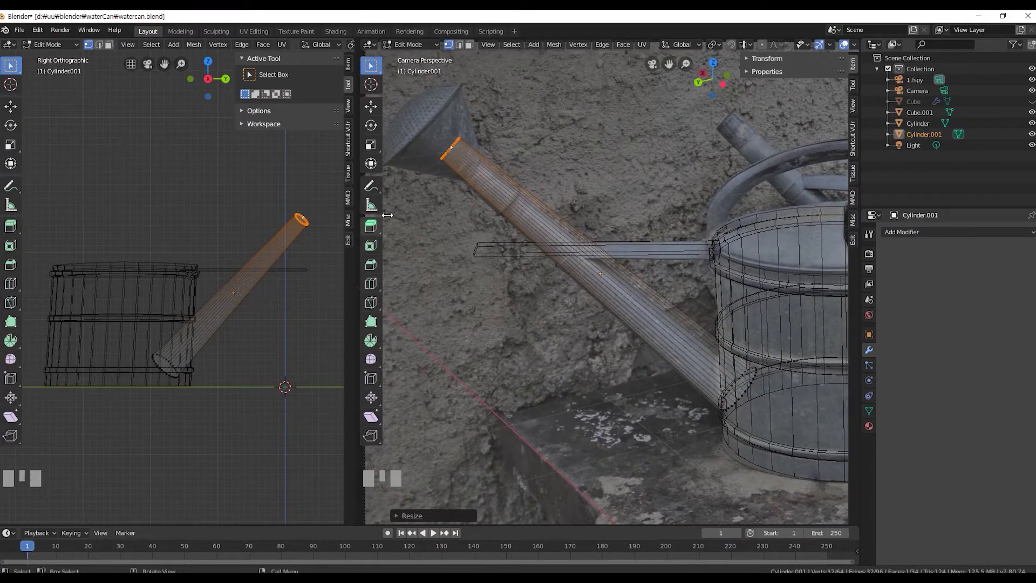
Shrink the spout's end ring to taper it, then rotate the spout in top view to match the photo.
key(g)
key(KP_7)
key(ctrl+z)
key(Tab)
key(g)
key(r)
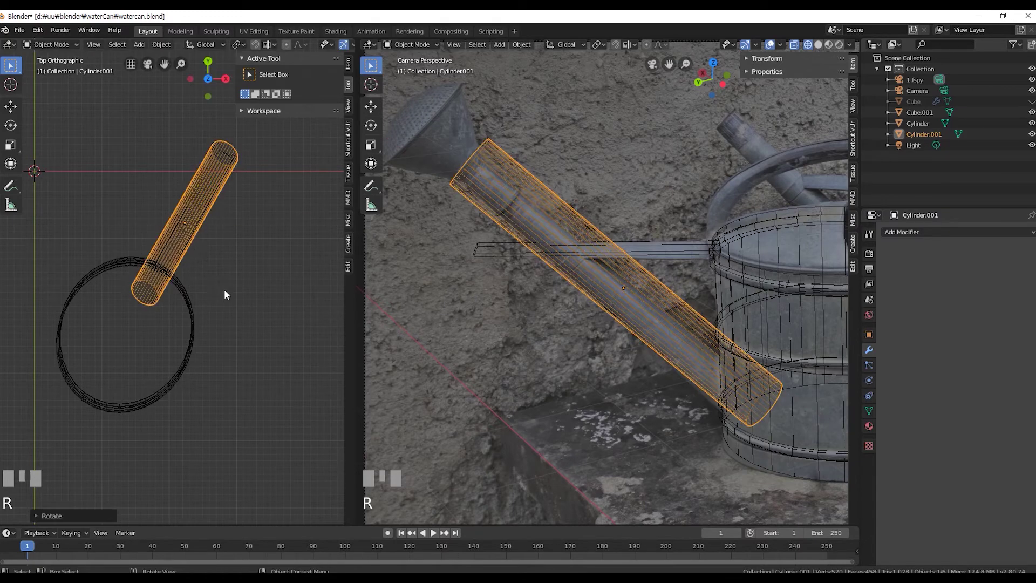
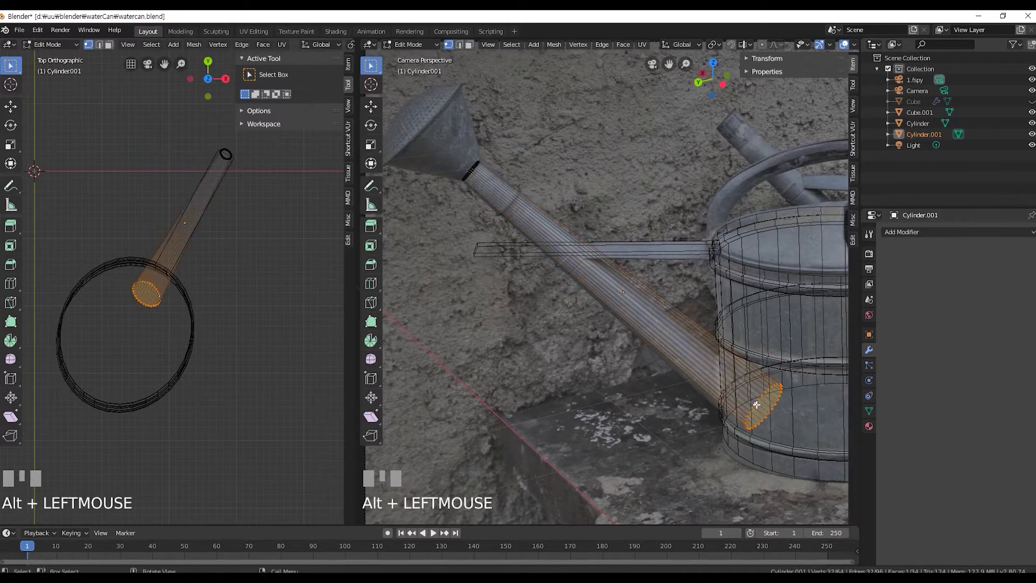
key(g)
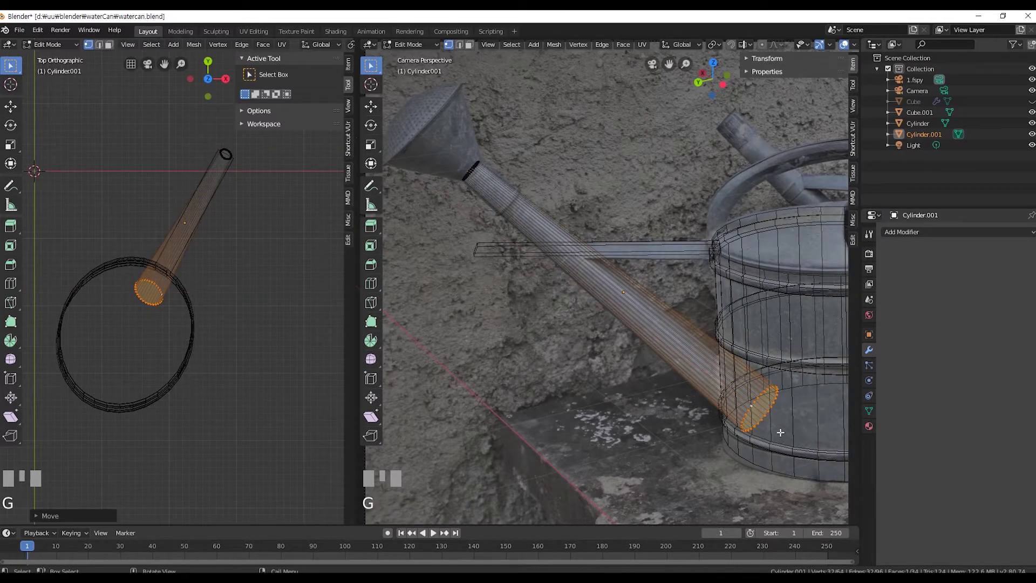
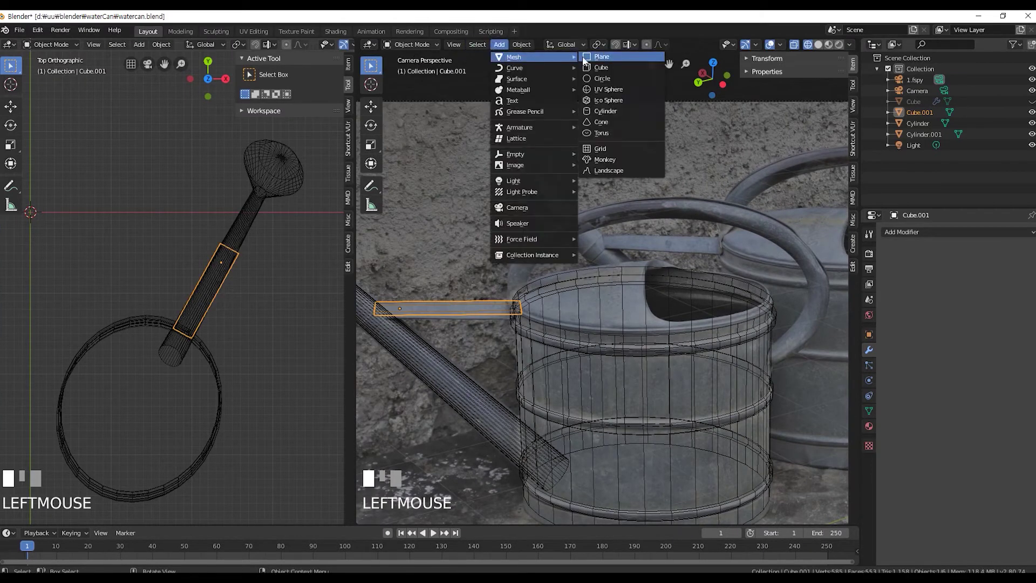
Add a cube and shrink it into a small block near the can.
scroll(down, 3)
key(KP_1)
key(g)
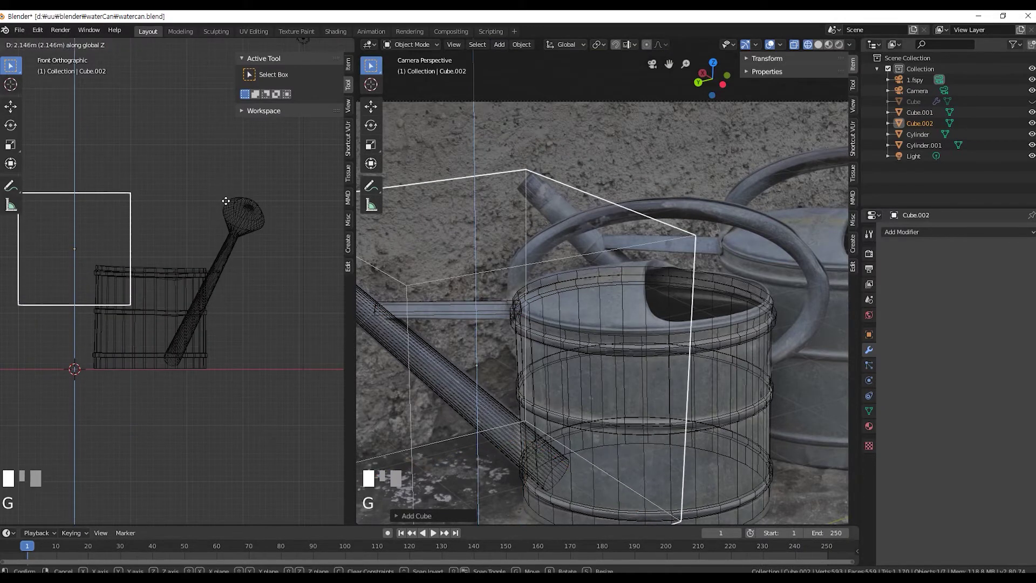
key(s)
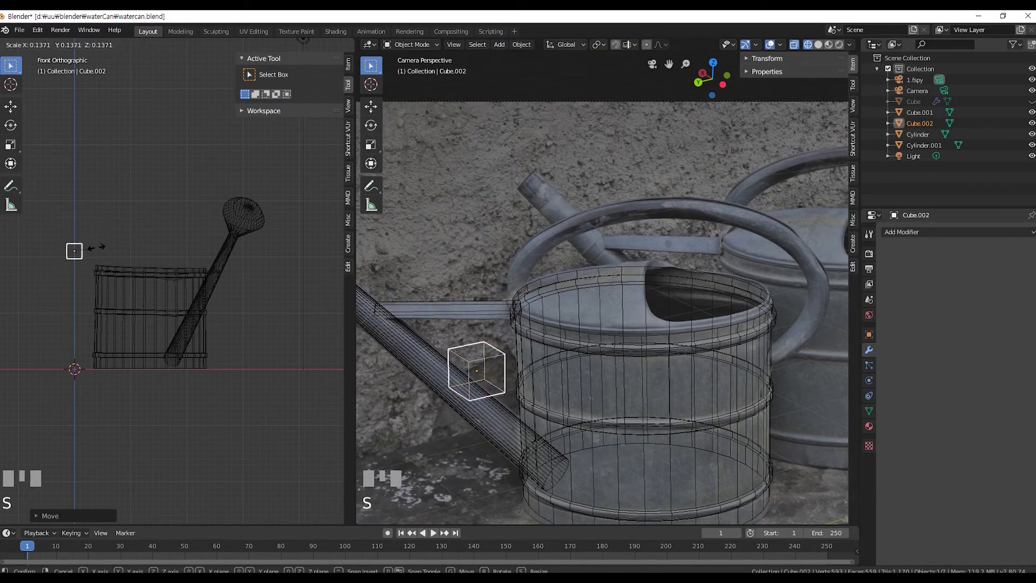
key(KP_3)
key(g)
click(66, 301)
Flatten the block along Z and move it vertically to sit on the can's rim.
drag(137, 320, 162, 238)
scroll(up, 3)
key(s)
key(g)
click(163, 276)
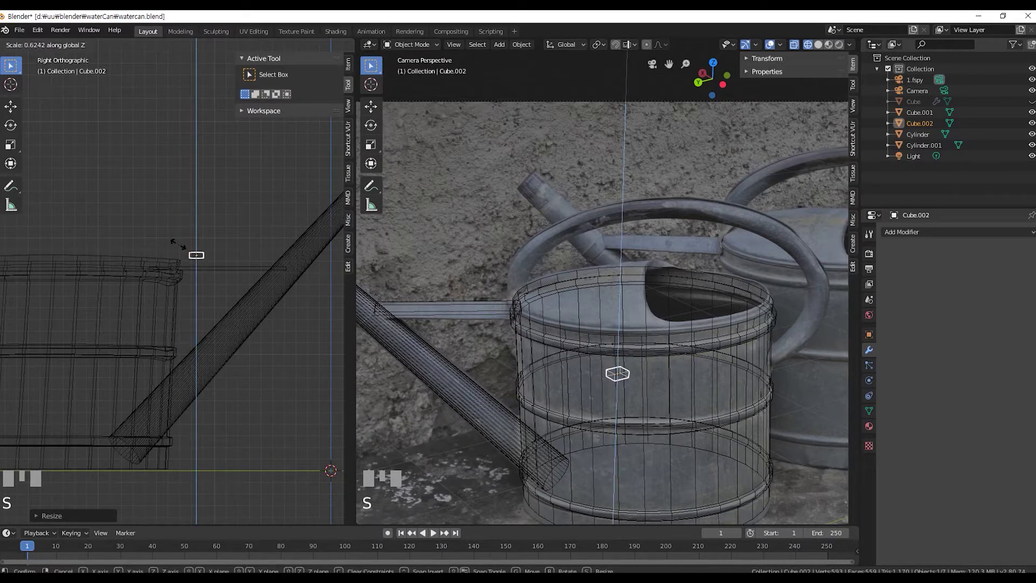
key(g)
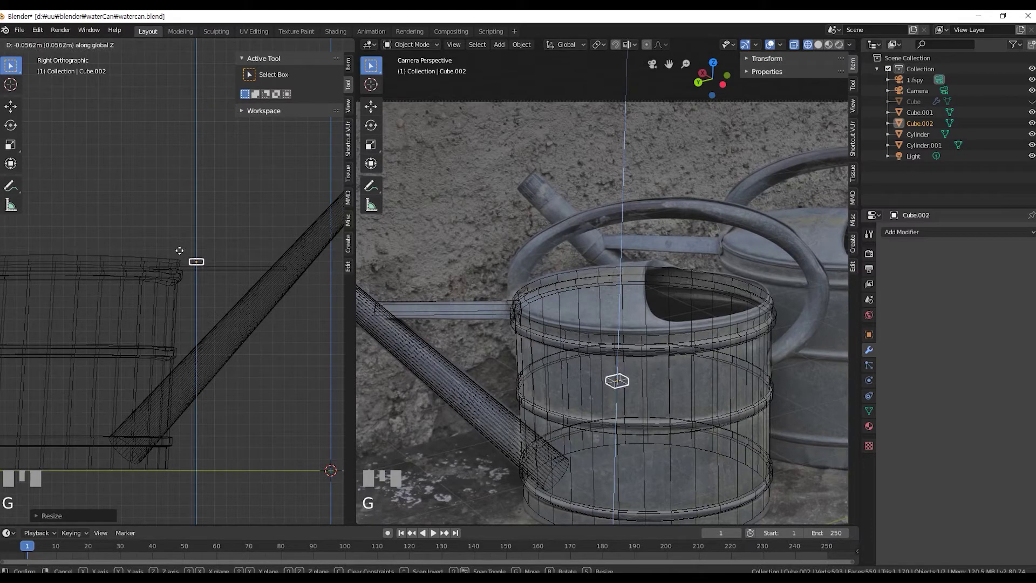
click(185, 255)
scroll(up, 3)
key(g)
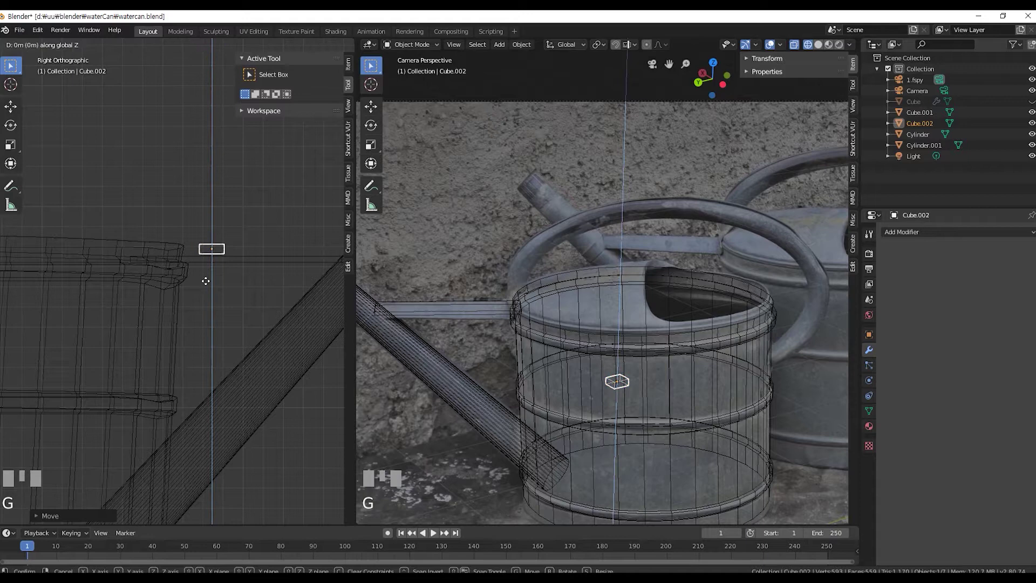
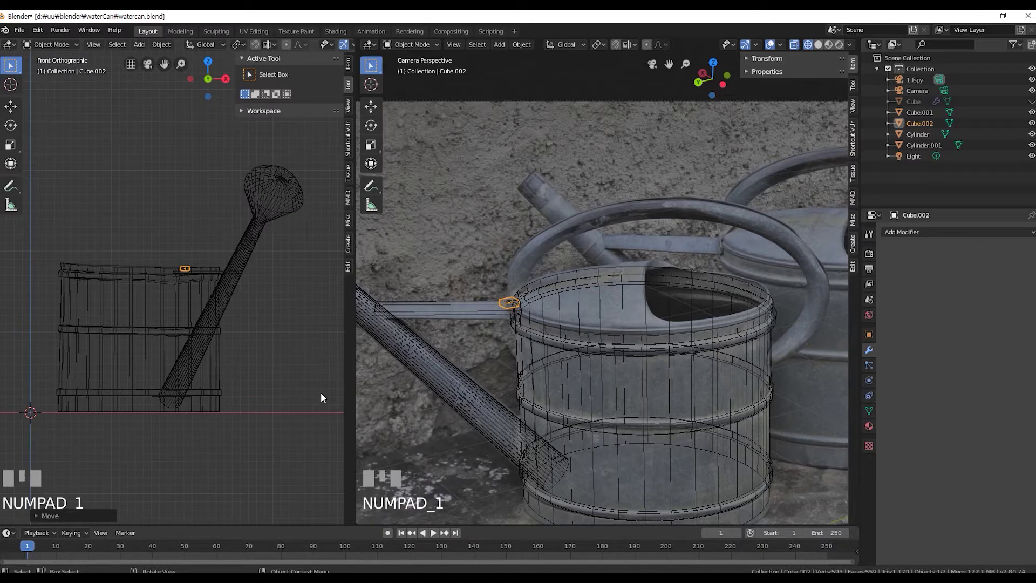
Rotate the block in top view to align with the flat bar's angle.
key(KP_3)
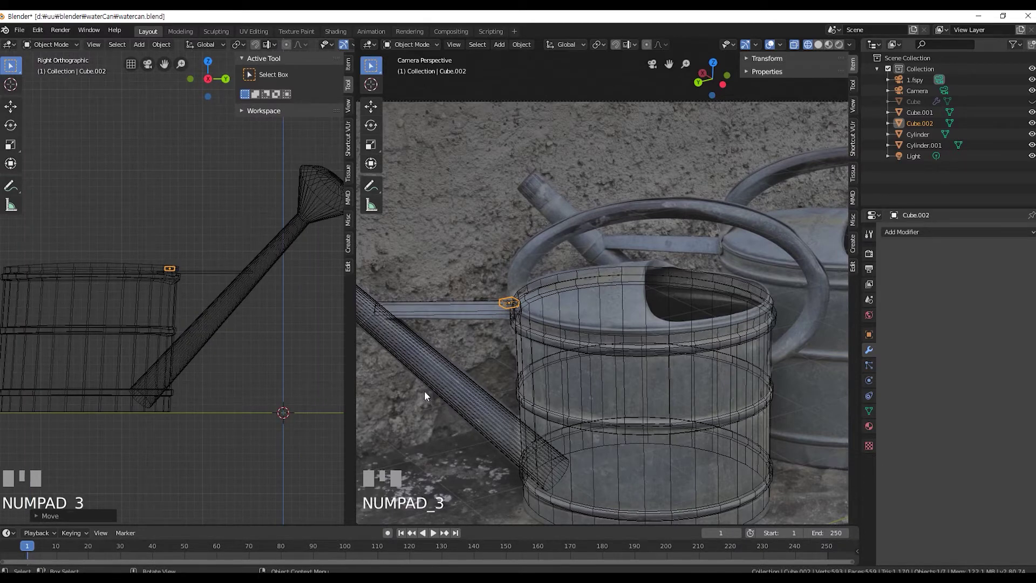
key(KP_7)
scroll(up, 3)
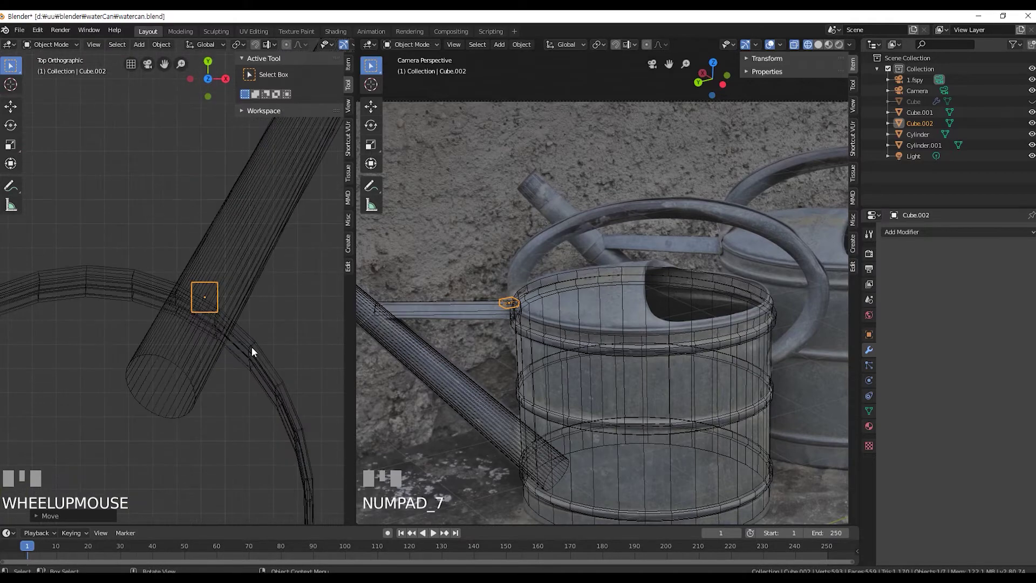
scroll(down, 3)
key(r)
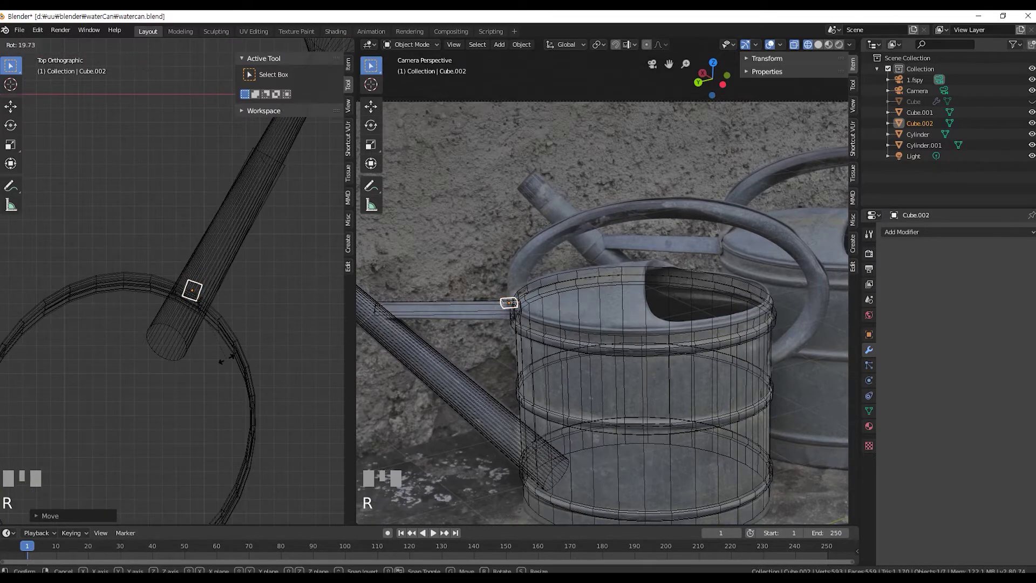
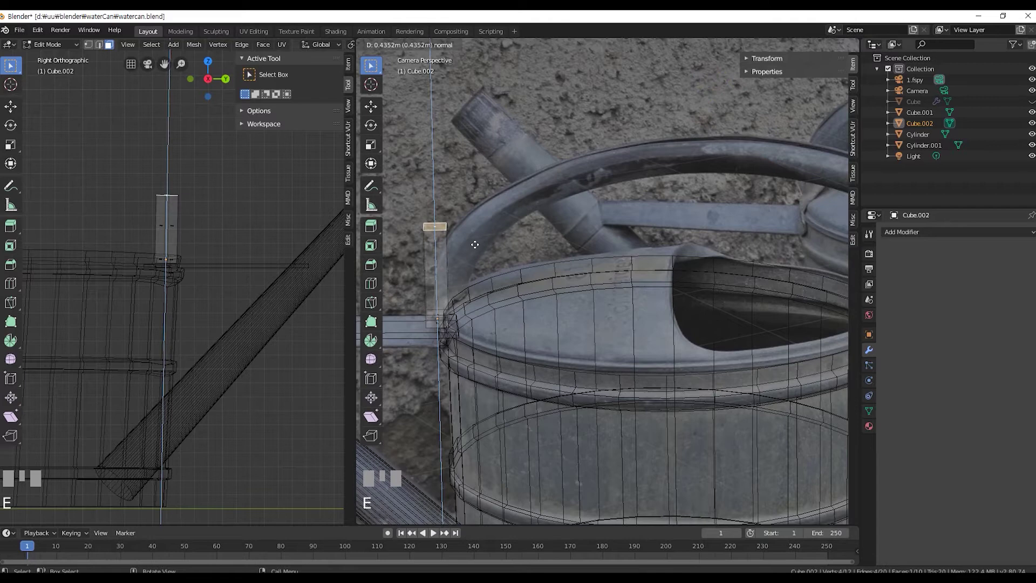
Move and edge-slide the handle block's extruded vertices so the handle arches over the can following the rim.
scroll(down, 3)
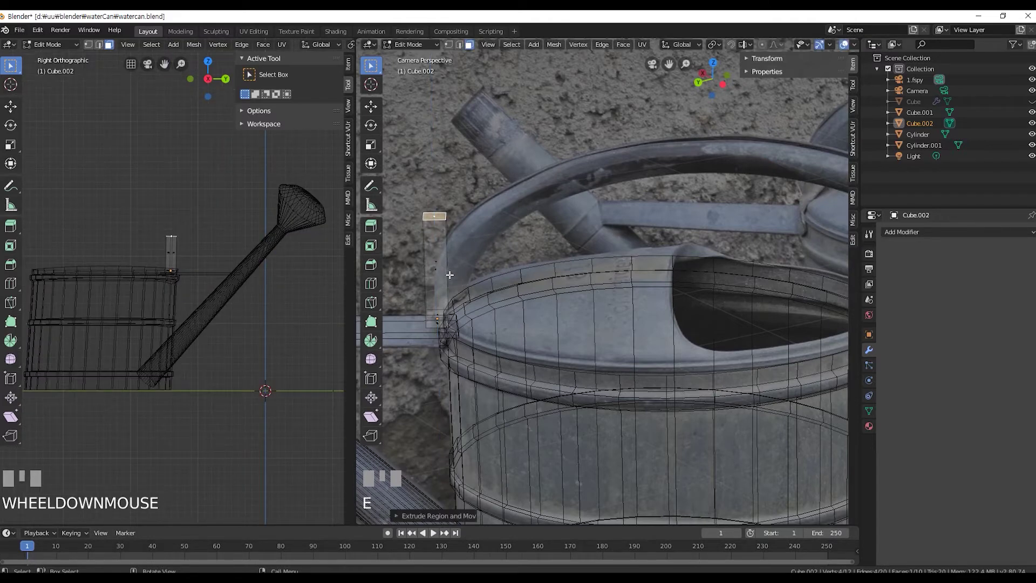
key(g)
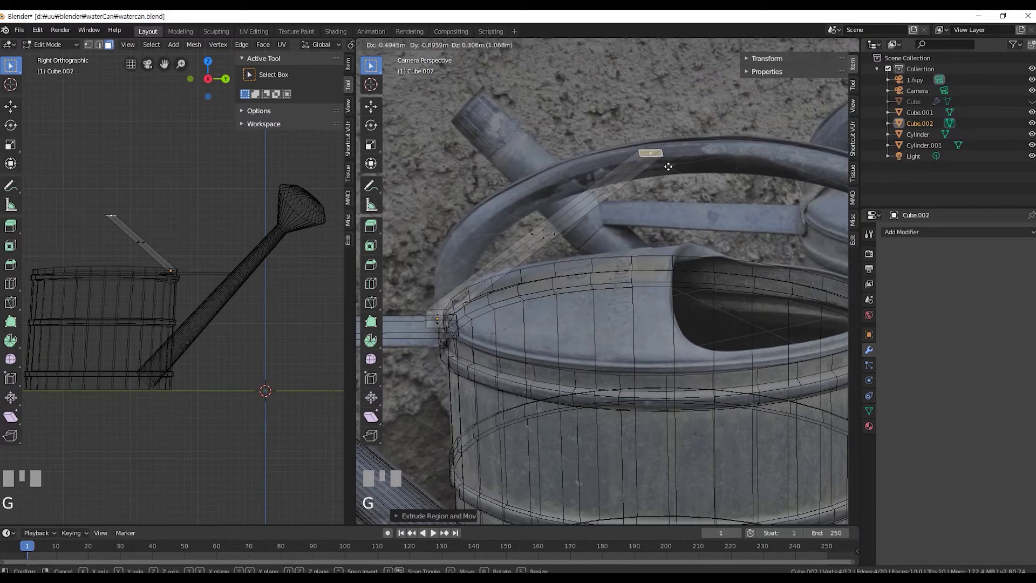
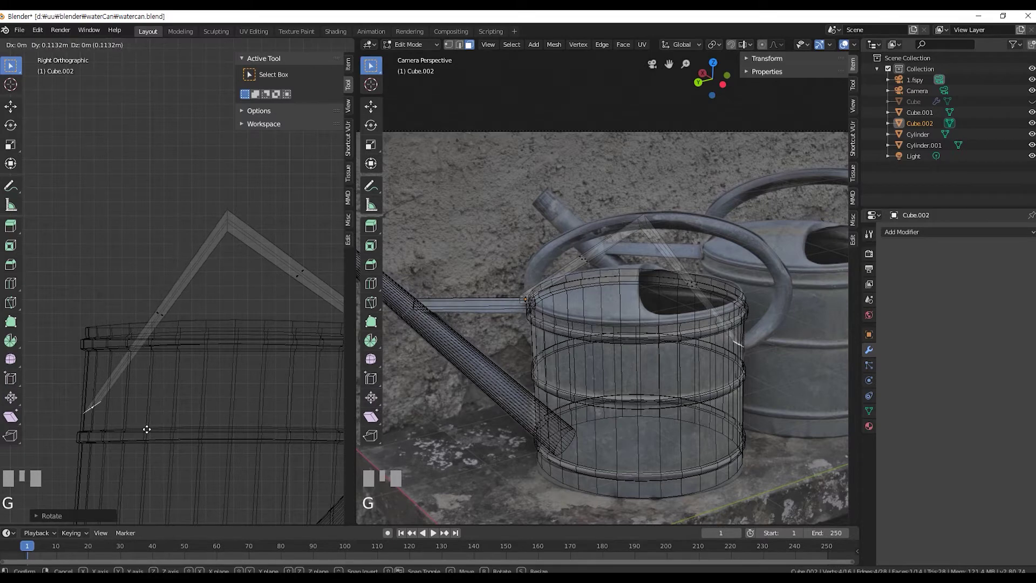
click(464, 47)
key(r)
key(ctrl+z)
key(ctrl+r)
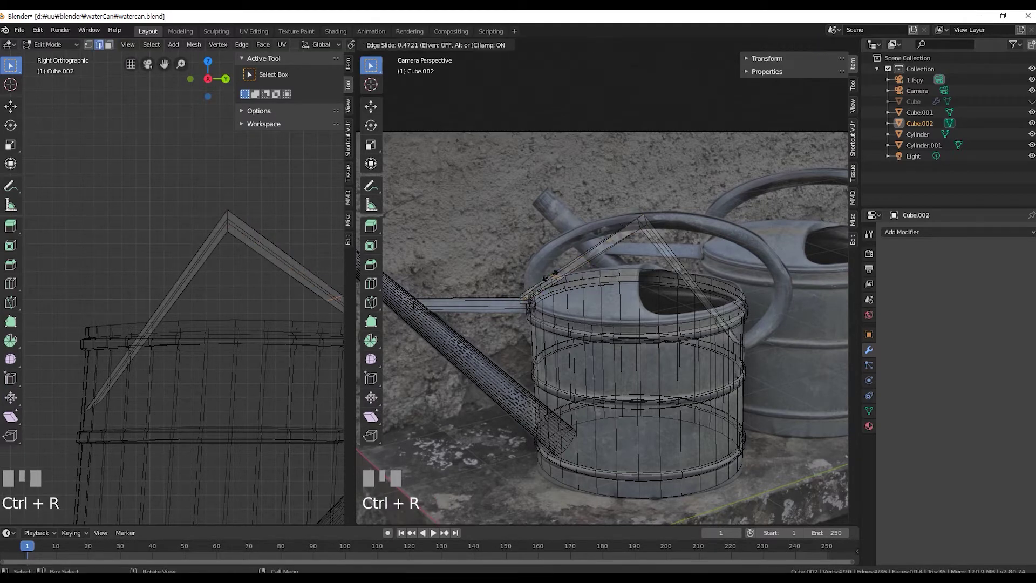
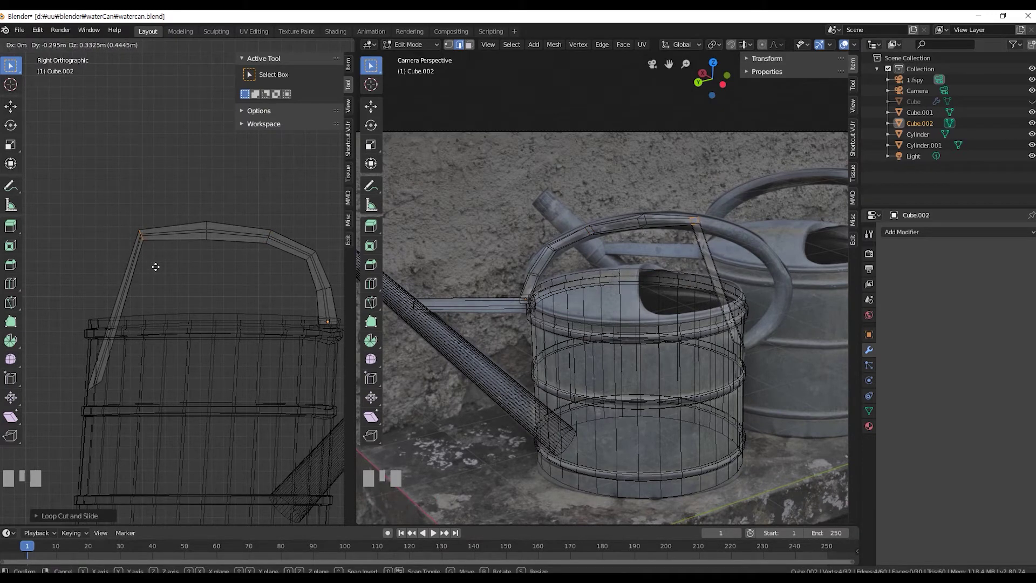
key(g)
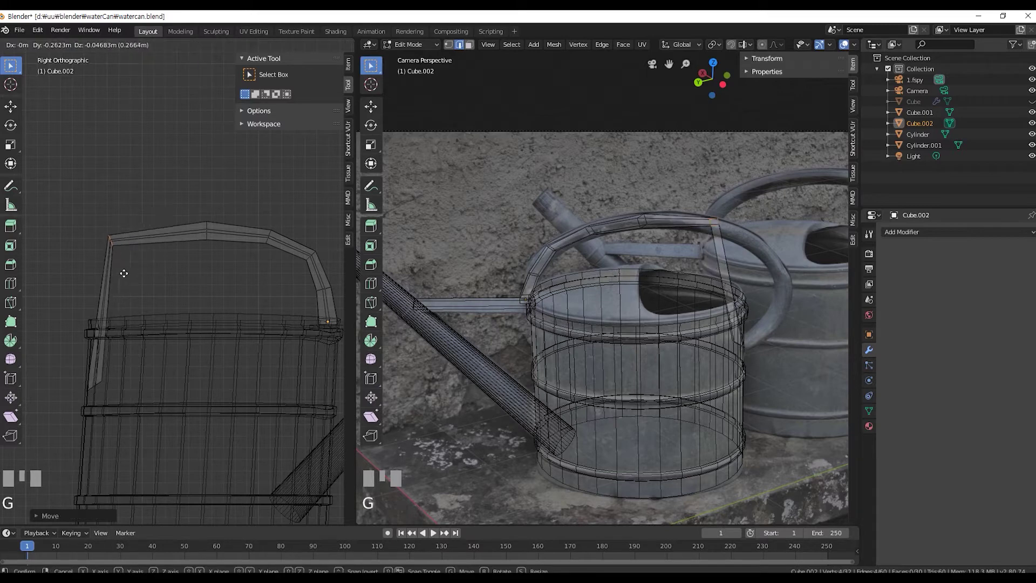
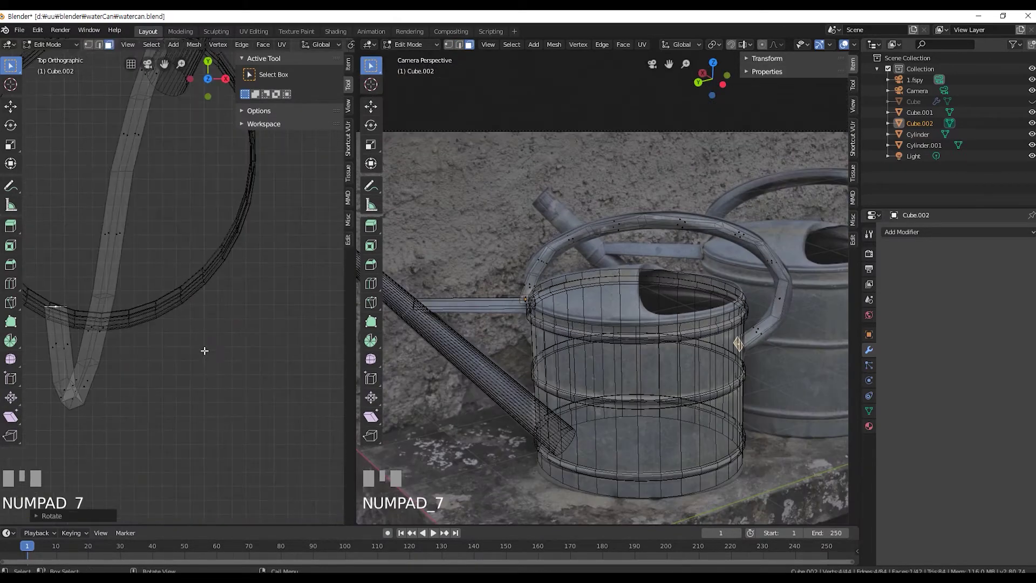
scroll(up, 3)
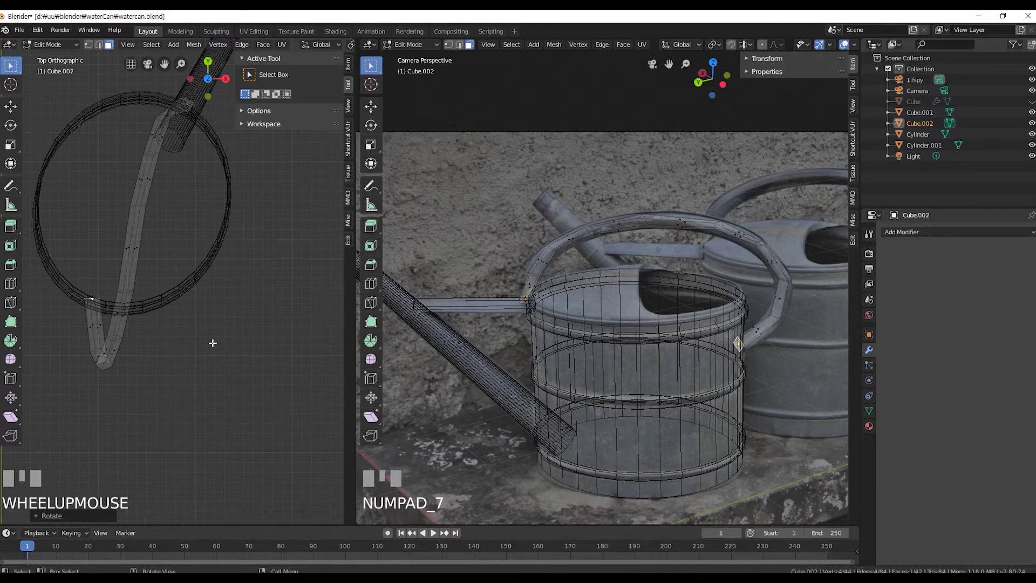
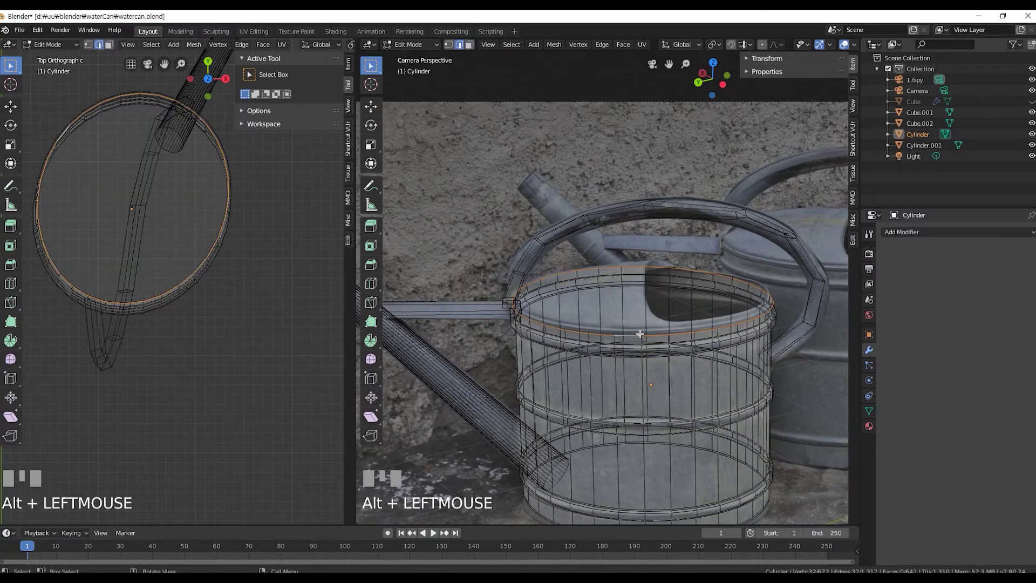
Extrude the can body's top rim edge loop to start closing the opening.
key(e)
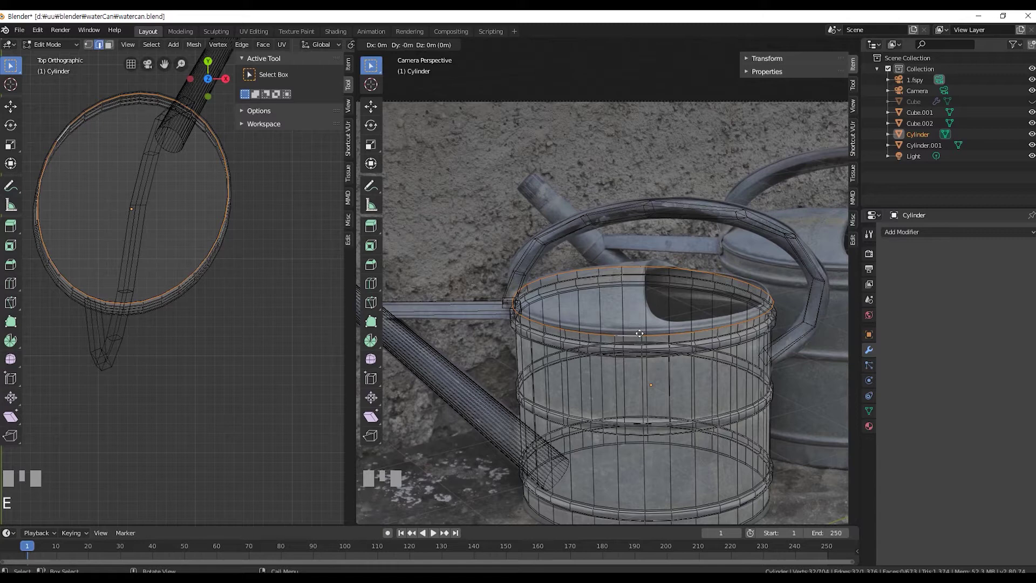
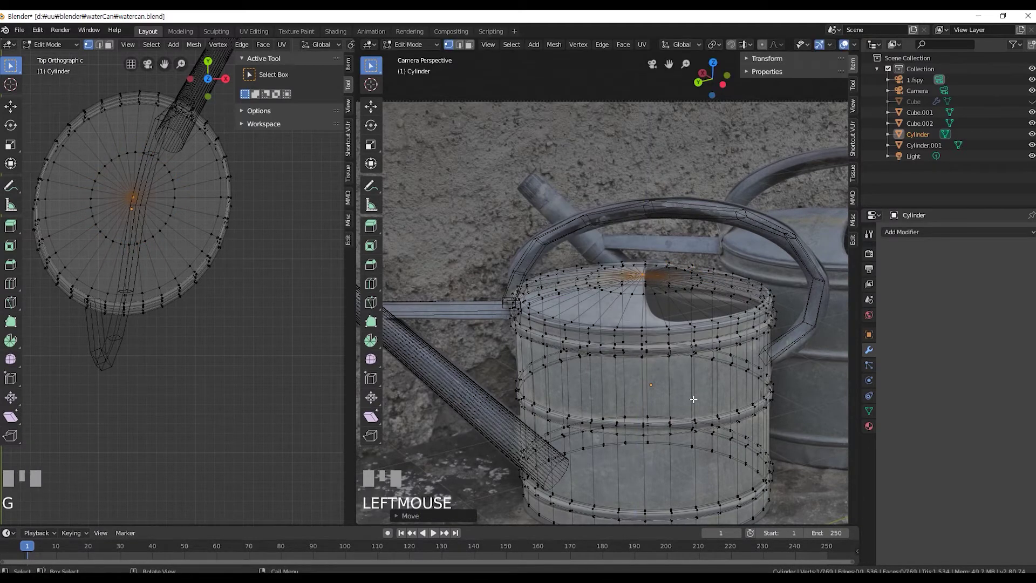
Place the helper cylinder at its height and view it from above and the side for the cut.
key(Tab)
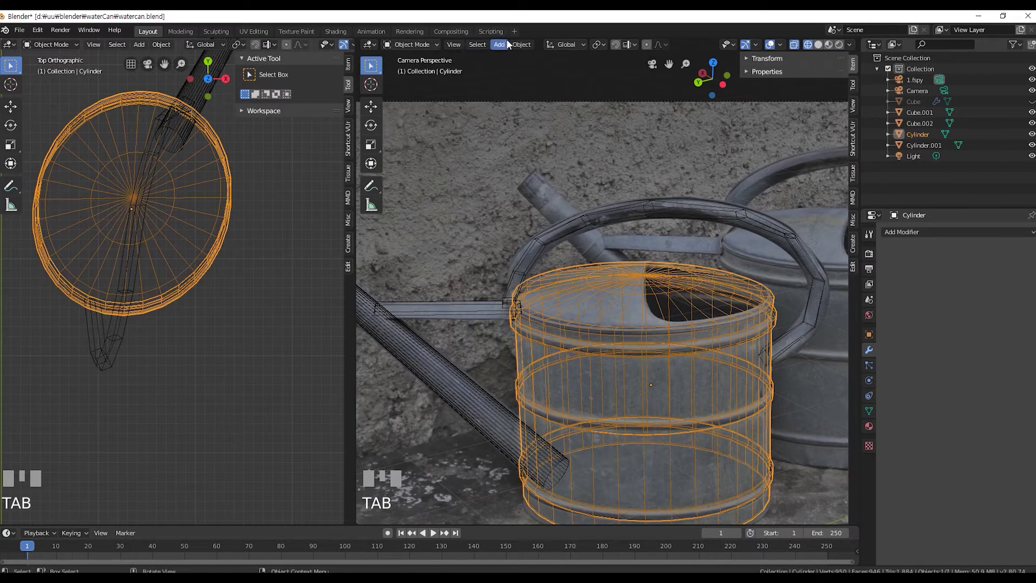
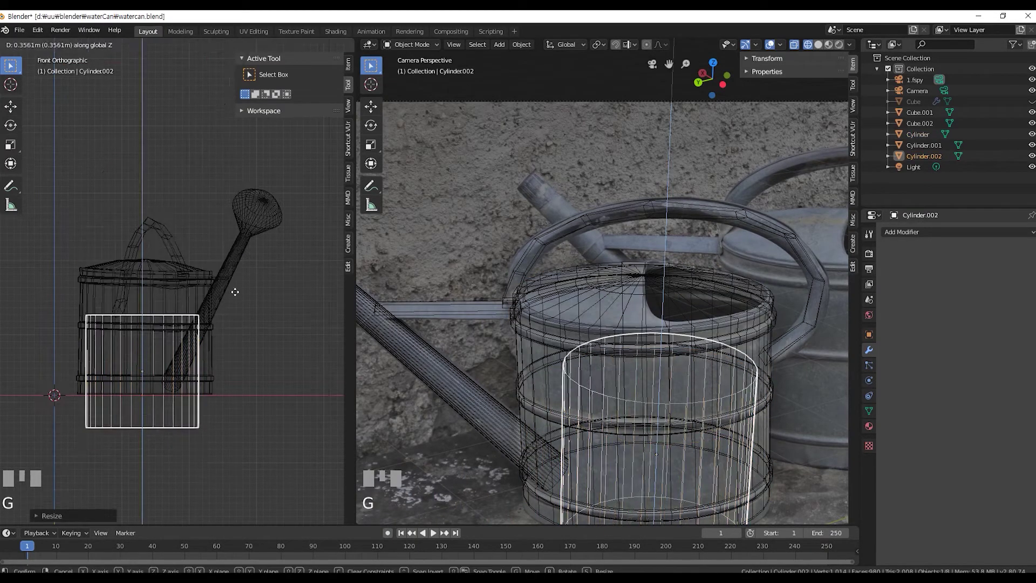
click(247, 210)
key(KP_3)
key(KP_7)
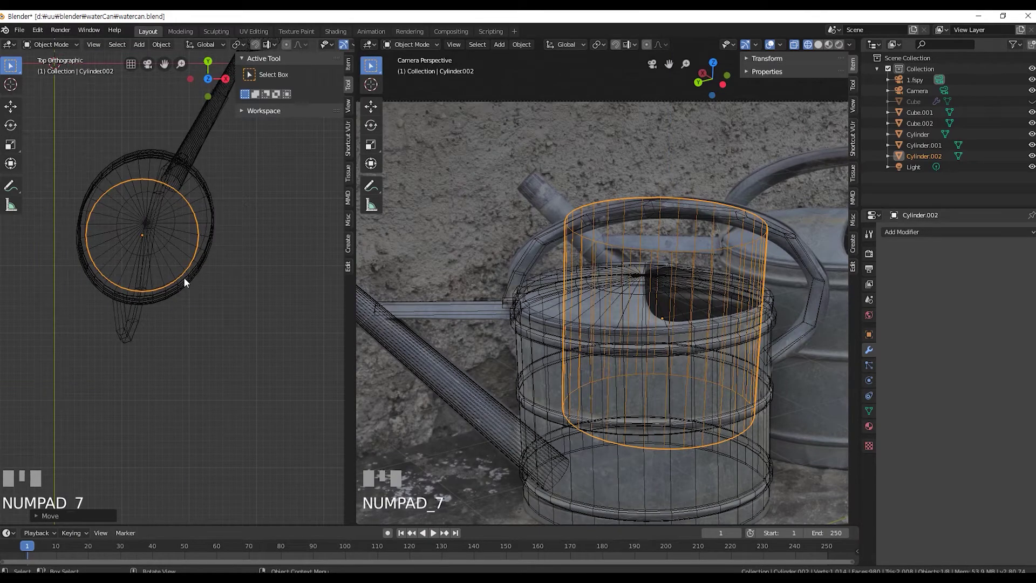
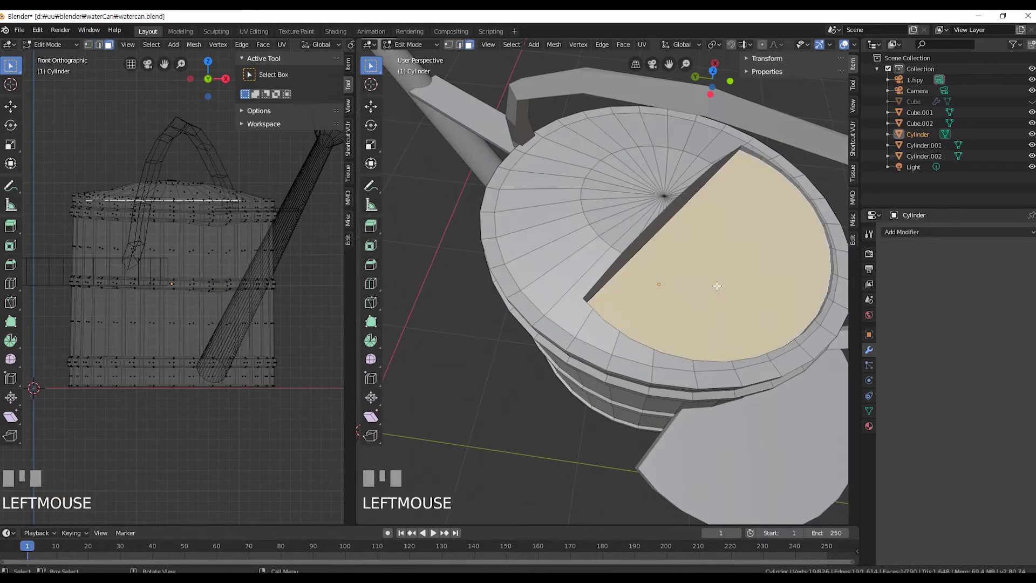
Delete one half of the can's top faces and the helper cylinder, then check through the scene camera.
key(Delete)
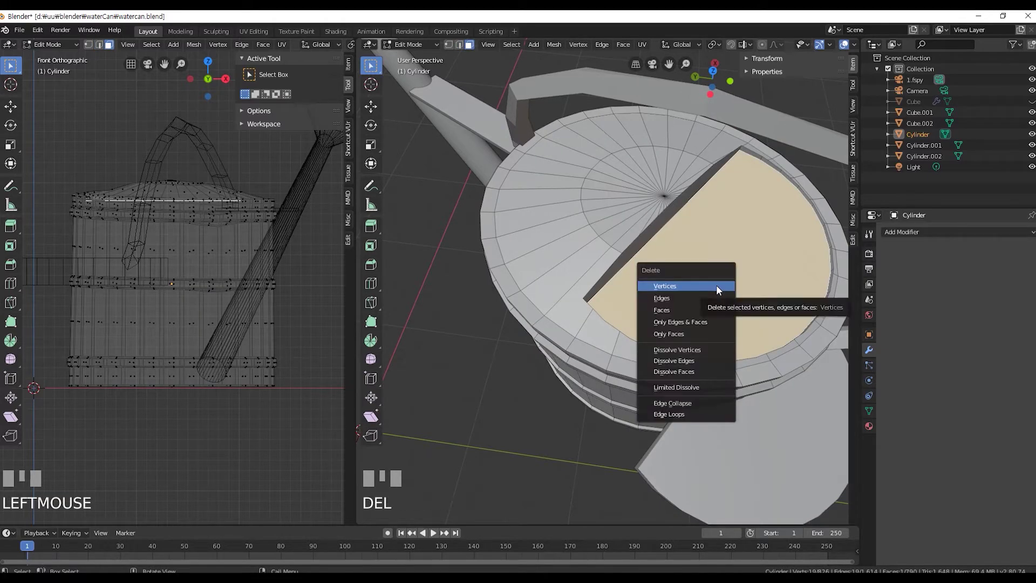
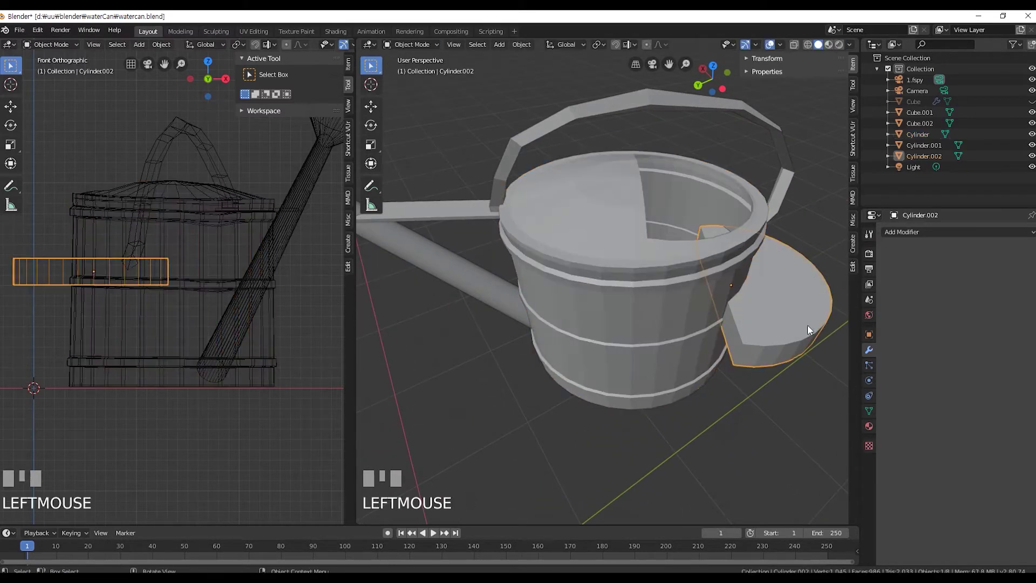
key(Delete)
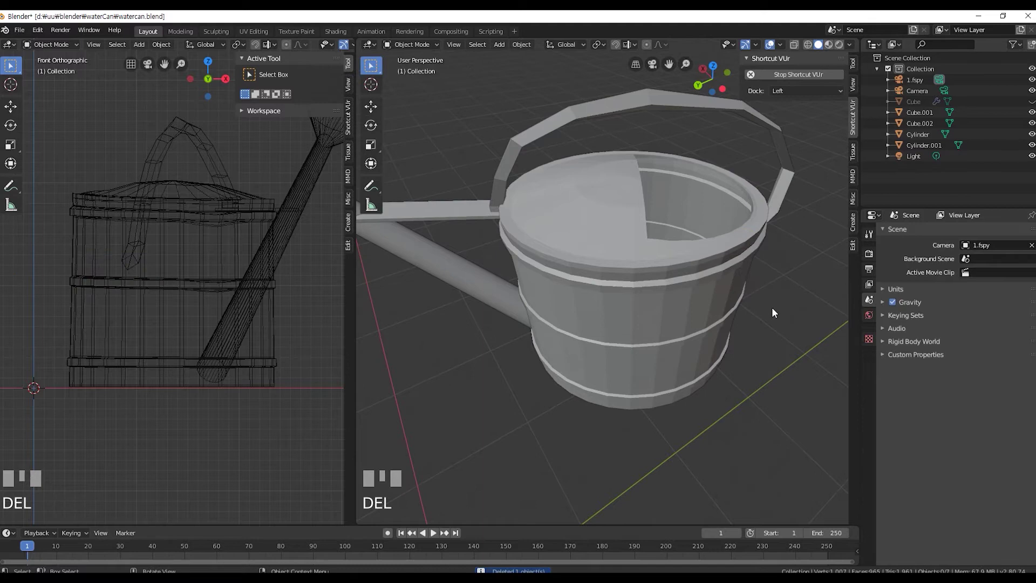
key(KP_0)
scroll(up, 3)
scroll(down, 3)
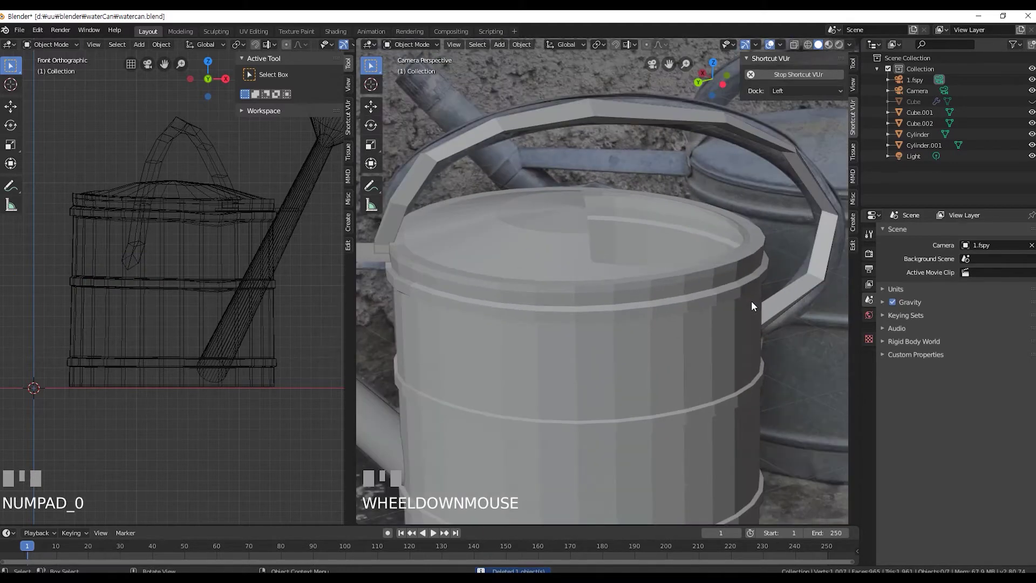
scroll(up, 3)
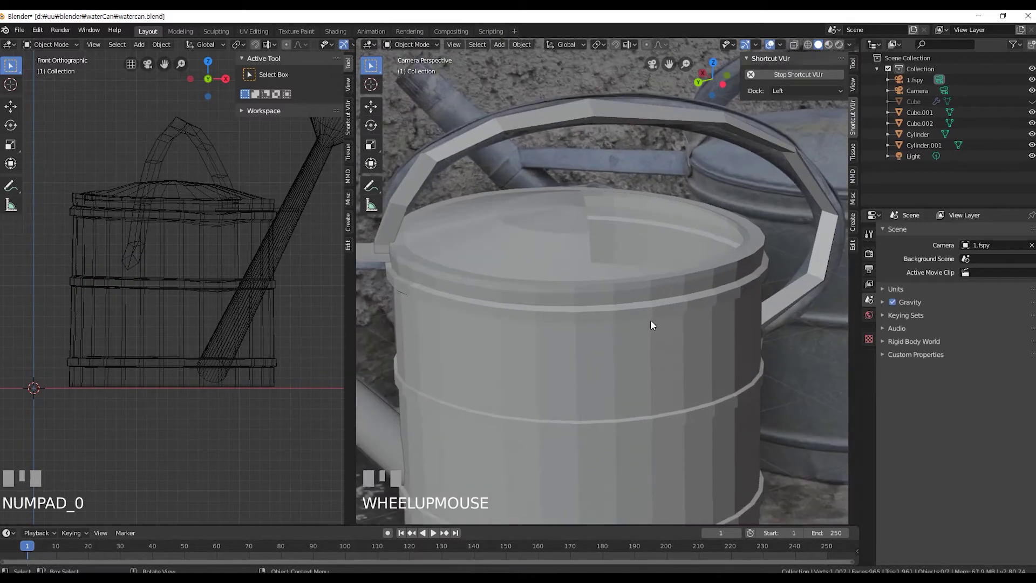
scroll(down, 3)
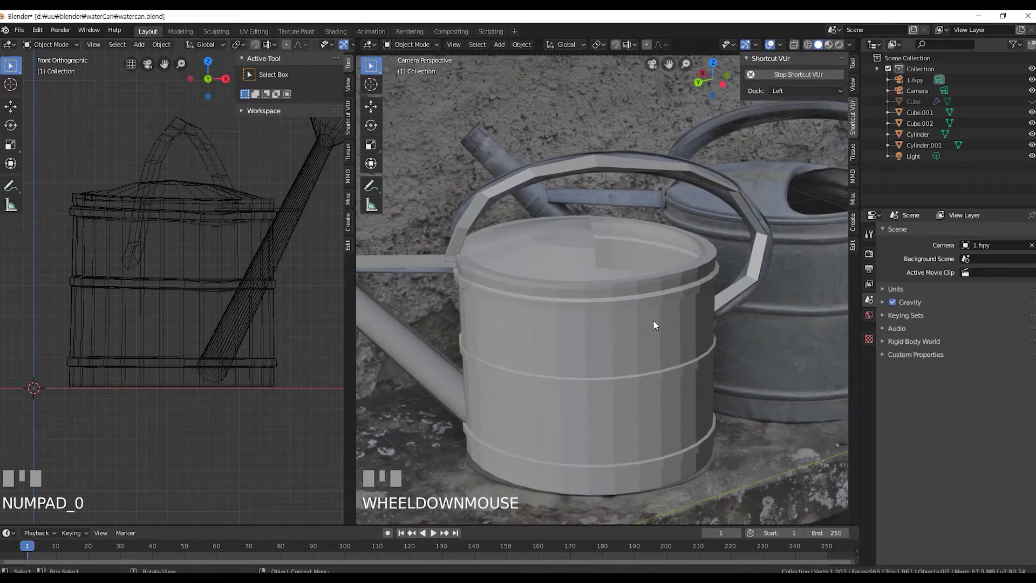
Add a Solidify modifier to the can body with 0.05 m wall thickness.
click(657, 324)
drag(963, 240, 841, 48)
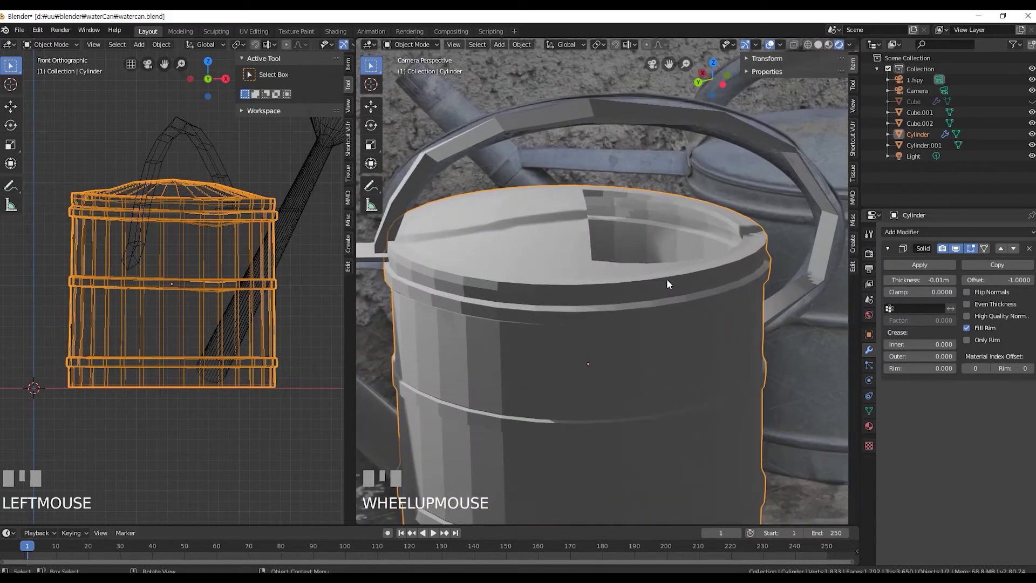
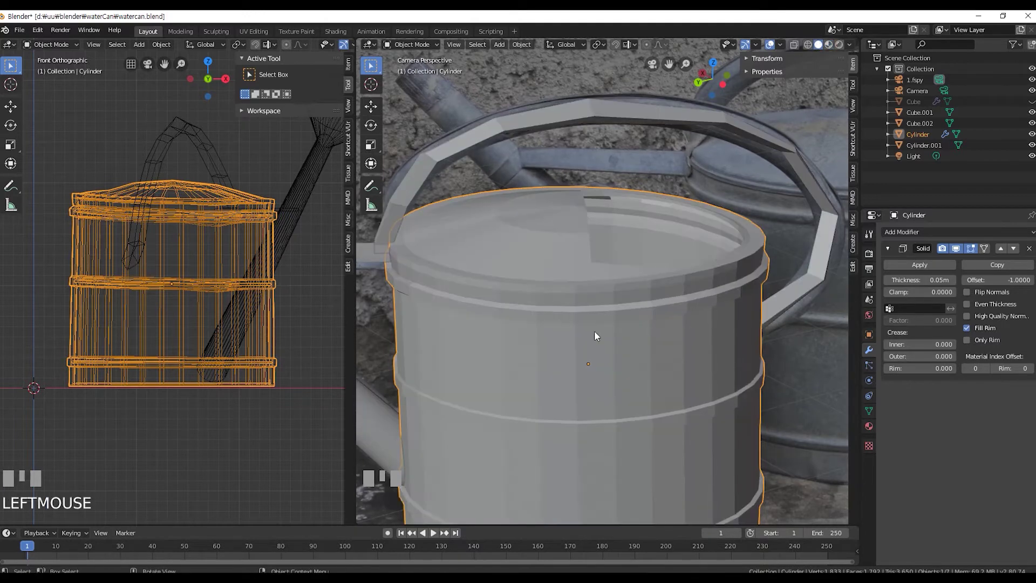
drag(911, 237, 624, 350)
drag(624, 349, 601, 349)
scroll(up, 3)
Add a Subdivision Surface modifier and shade the can body smooth.
key(KP_0)
right_click(601, 349)
key(KP_0)
drag(592, 353, 633, 347)
click(633, 346)
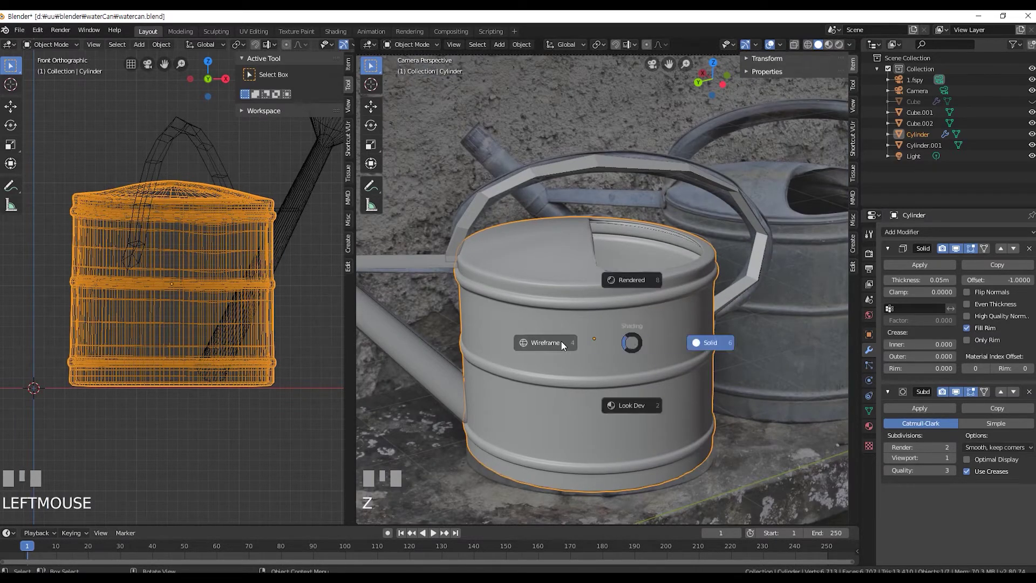
Show the can body in wireframe and hide the subdivision effect in the viewport.
key(z)
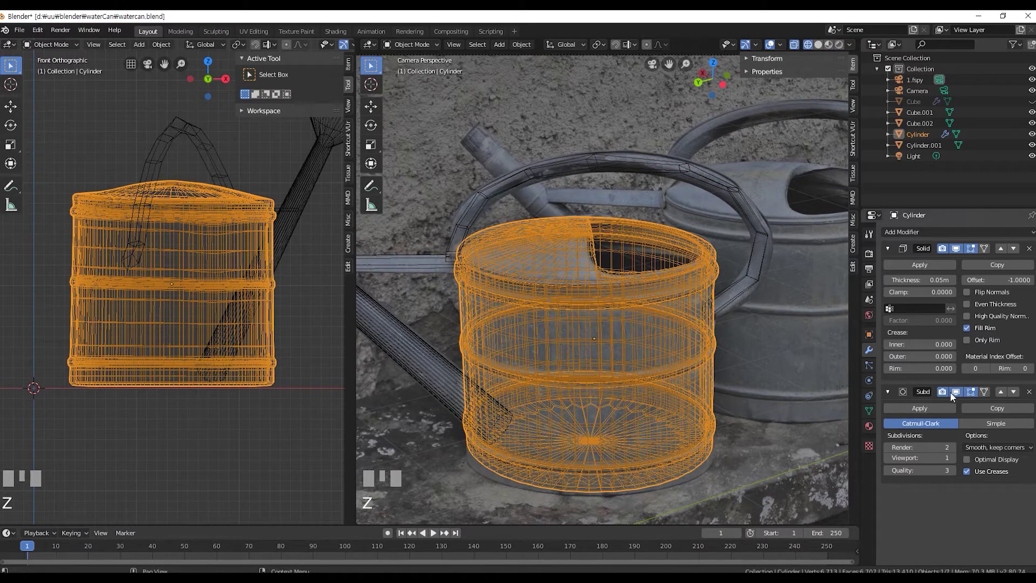
click(959, 395)
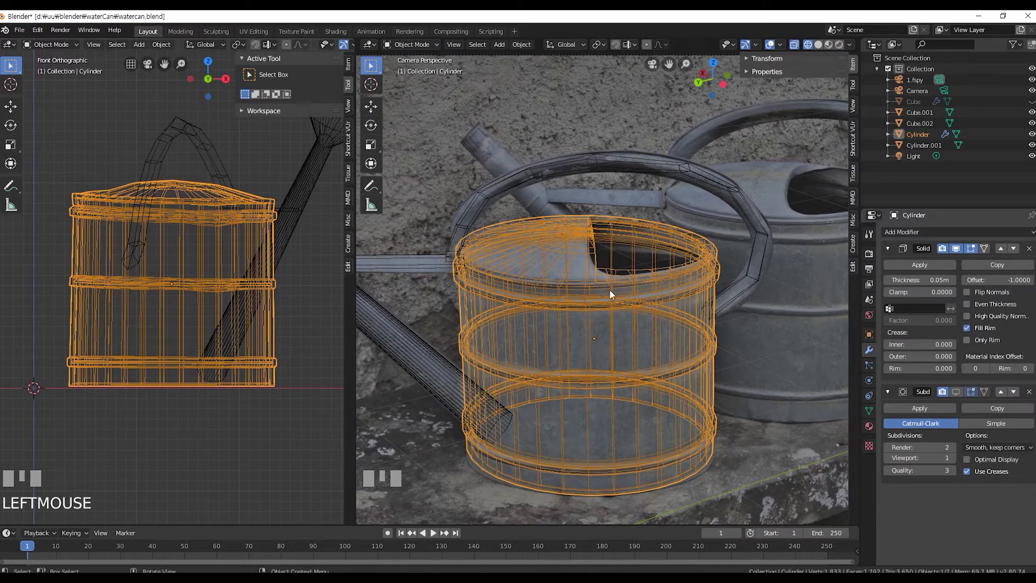
scroll(up, 3)
click(601, 279)
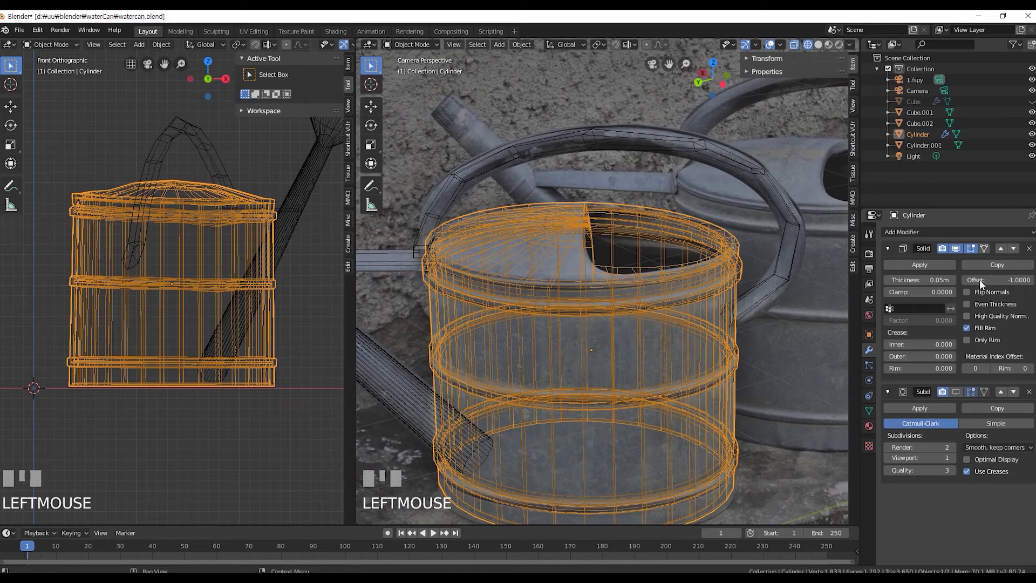
drag(959, 247, 619, 318)
drag(620, 303, 593, 262)
Move to the Texture Paint workspace and start a new 1024×1024 Base Color texture slot.
key(KP_0)
scroll(up, 3)
click(593, 262)
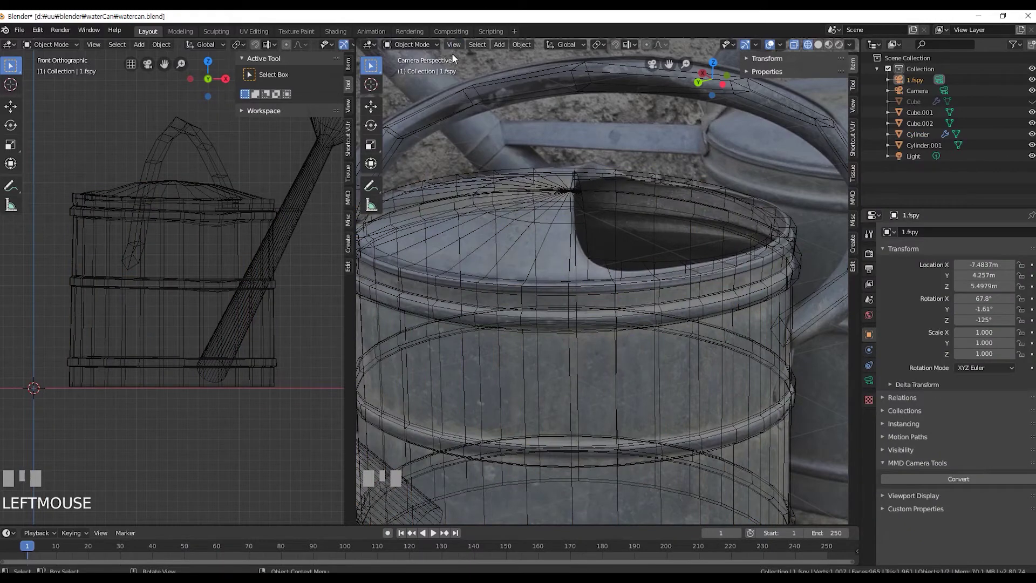
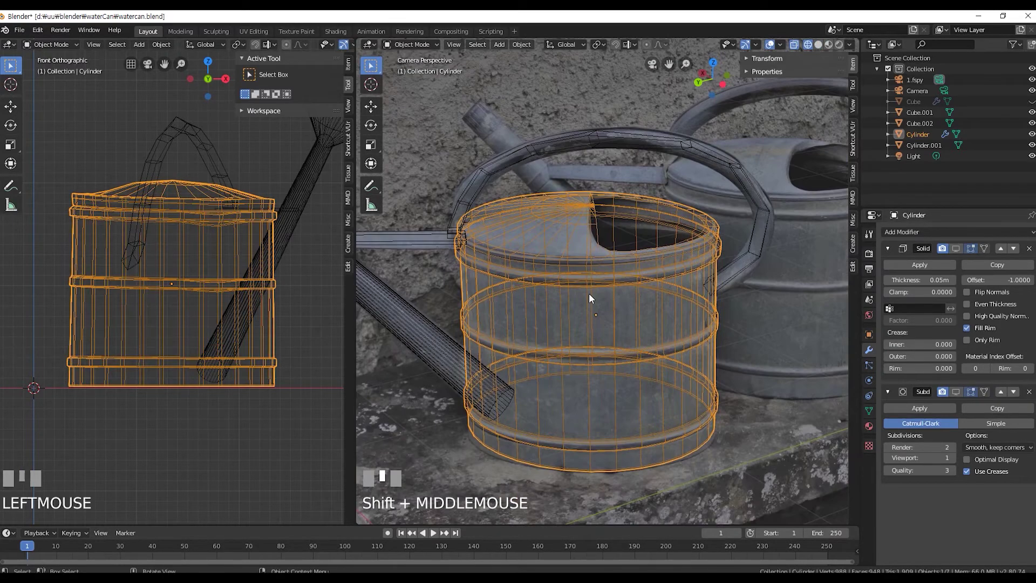
drag(307, 35, 687, 302)
key(KP_0)
scroll(up, 3)
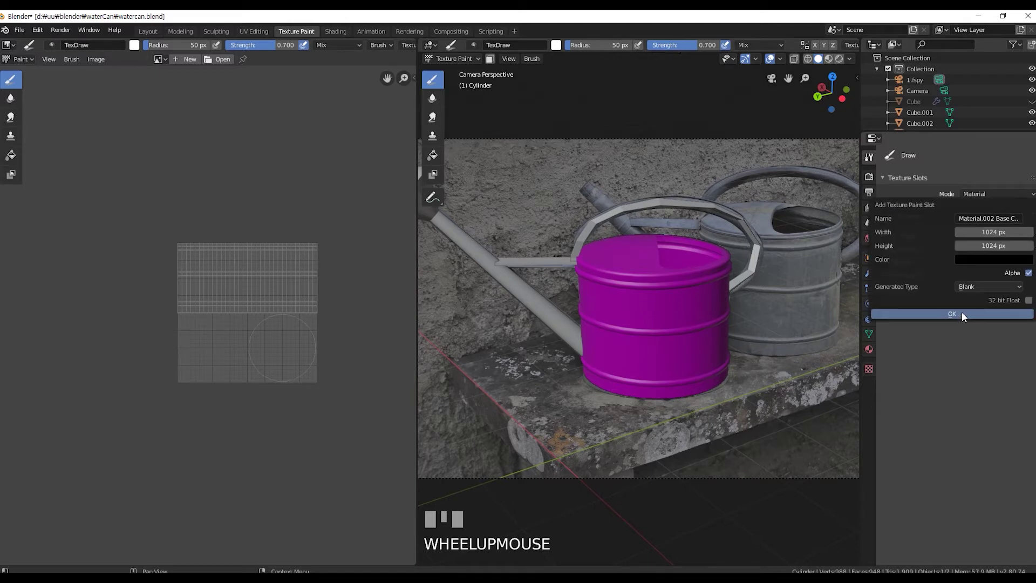
Paint the can body solid black with the base-colour brush.
drag(965, 317, 147, 36)
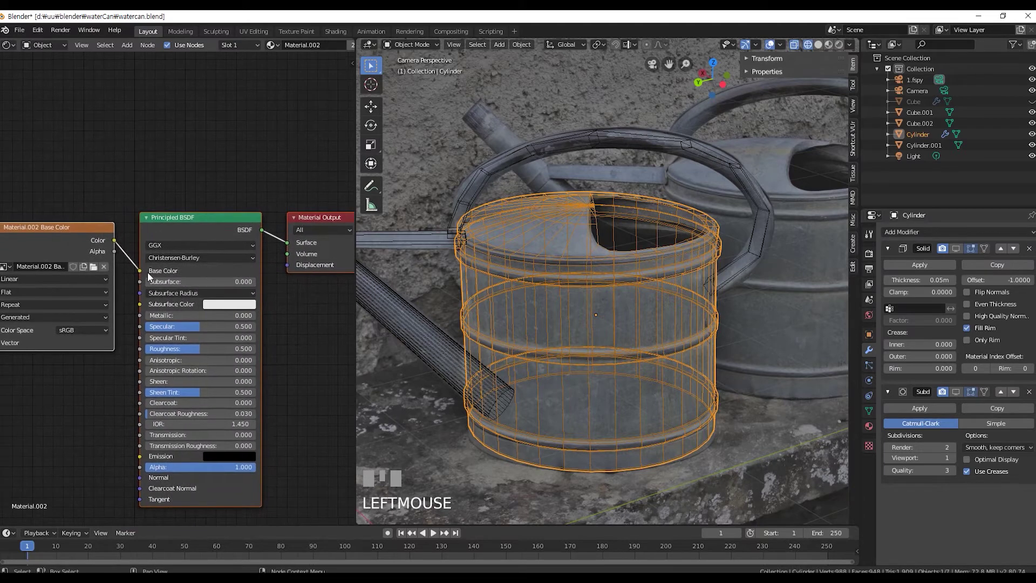
click(216, 219)
key(Delete)
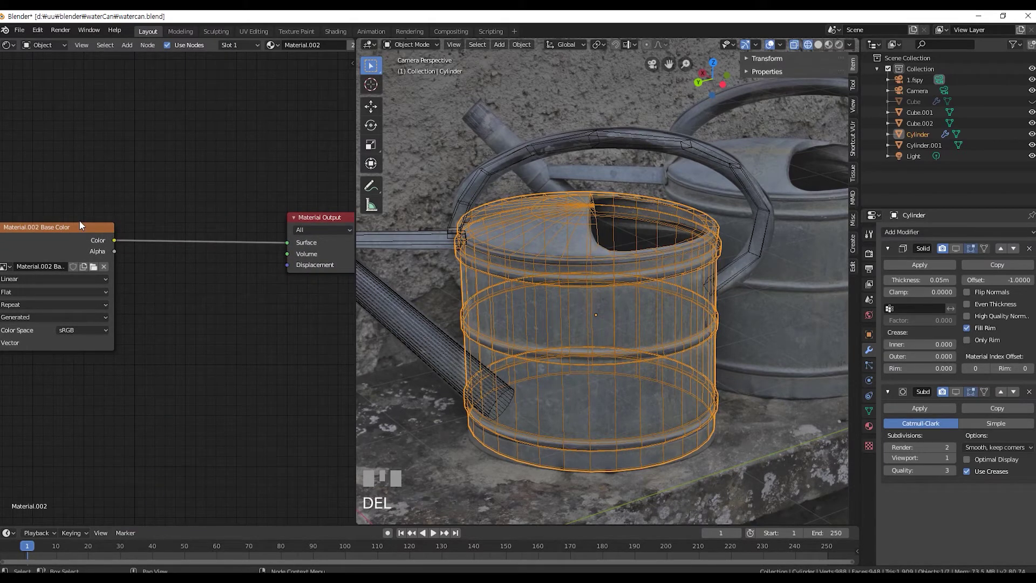
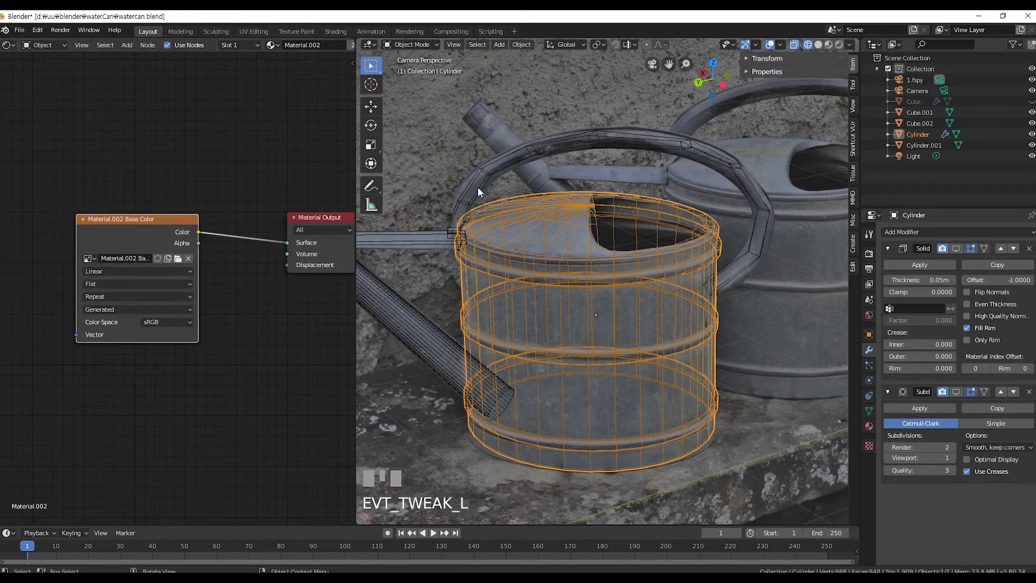
click(302, 37)
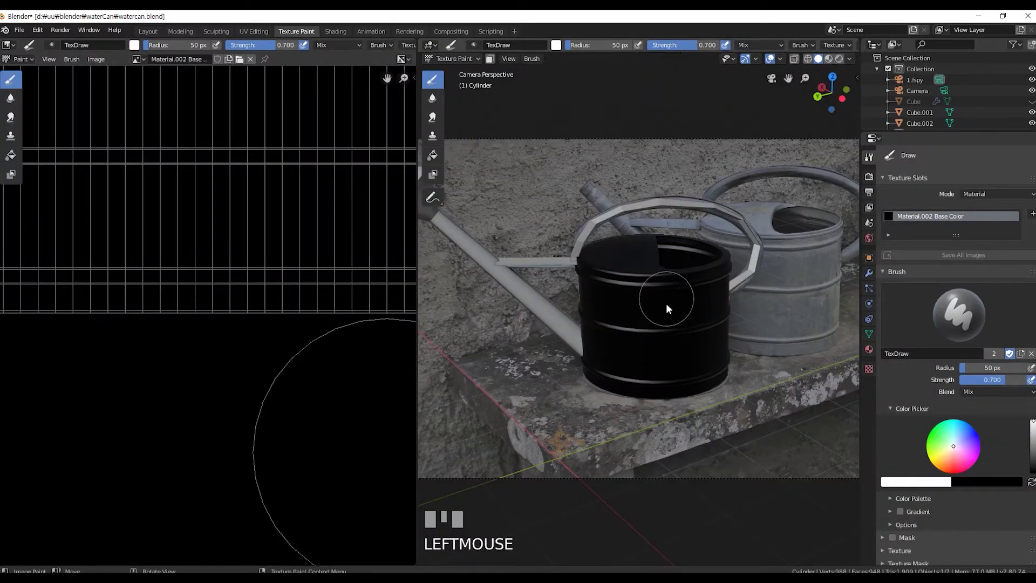
click(843, 61)
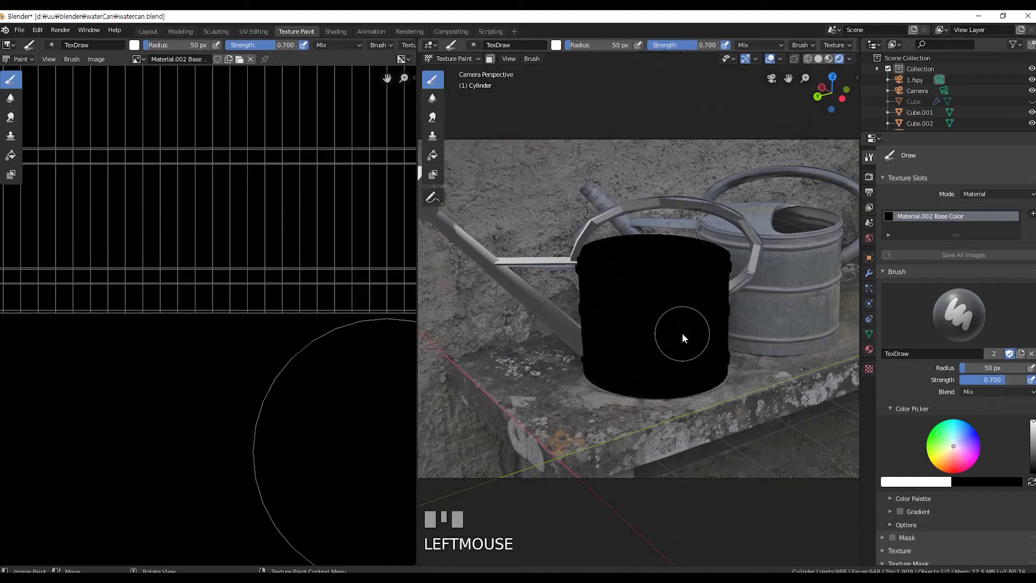
Enter Edit Mode on the can body to inspect its circular UV layout.
scroll(down, 3)
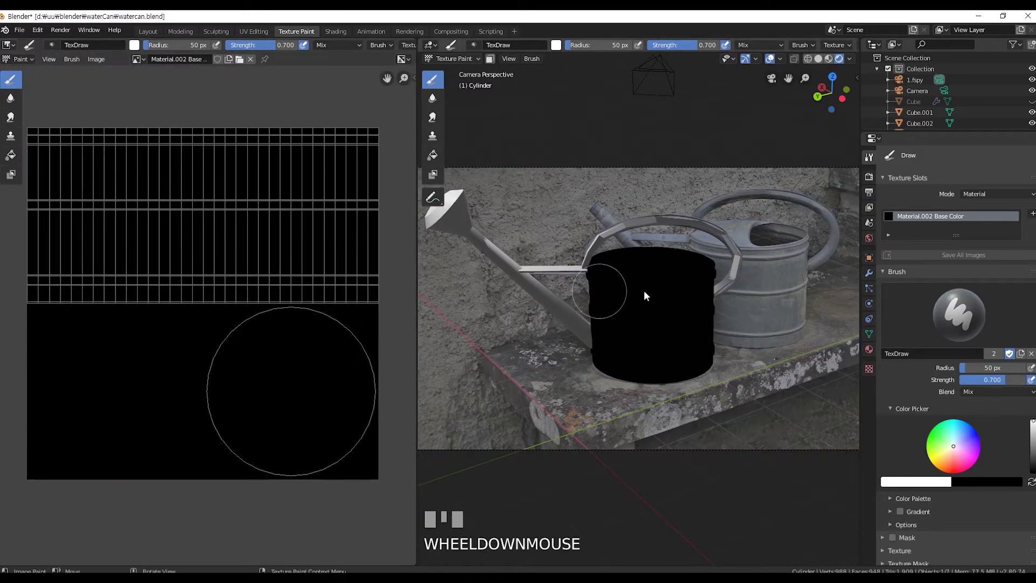
scroll(up, 3)
key(Tab)
scroll(up, 3)
scroll(up, 3)
Select all cylinder faces and return to Texture Paint for a new stencil brush texture.
drag(690, 77, 519, 66)
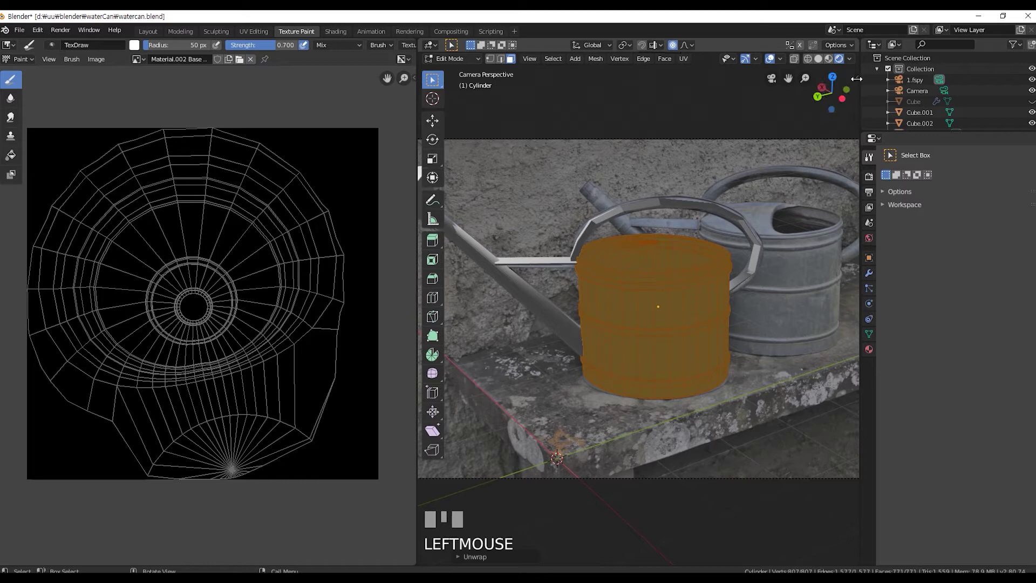
drag(858, 82, 858, 109)
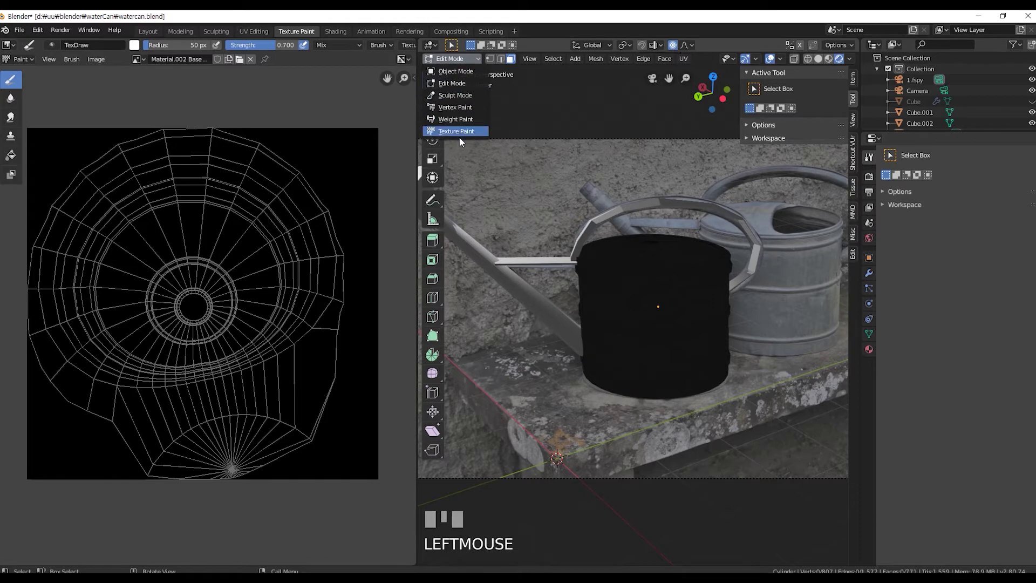
drag(468, 136, 829, 368)
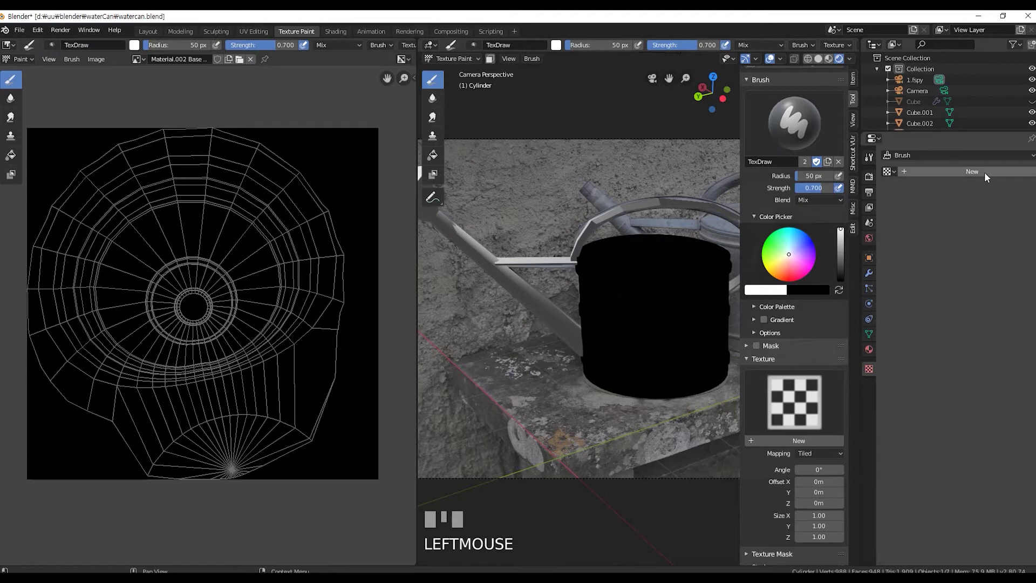
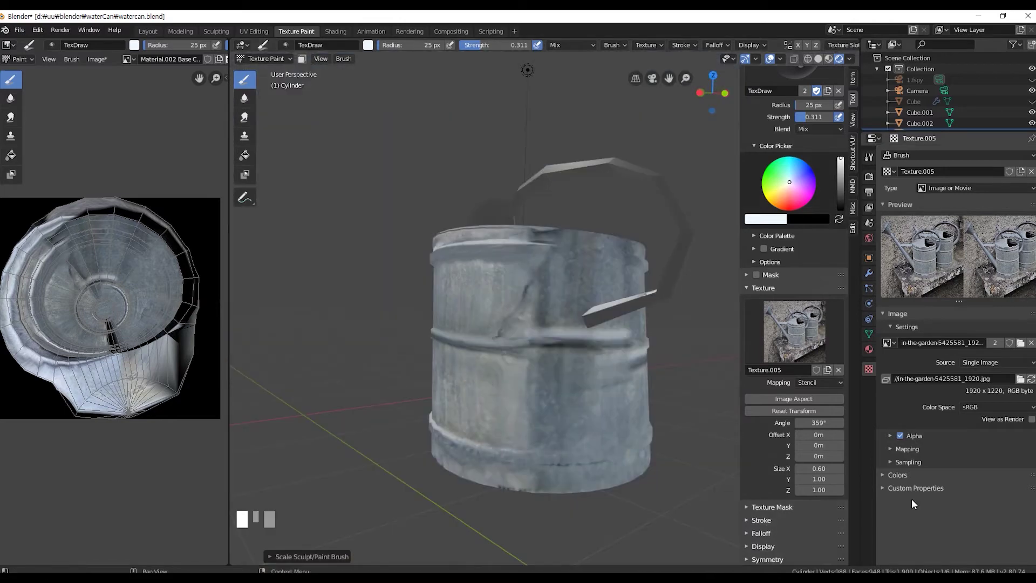
Zoom close to the can body and adjust the stencil brush settings for painting.
click(494, 45)
middle_click(558, 142)
click(544, 239)
click(546, 271)
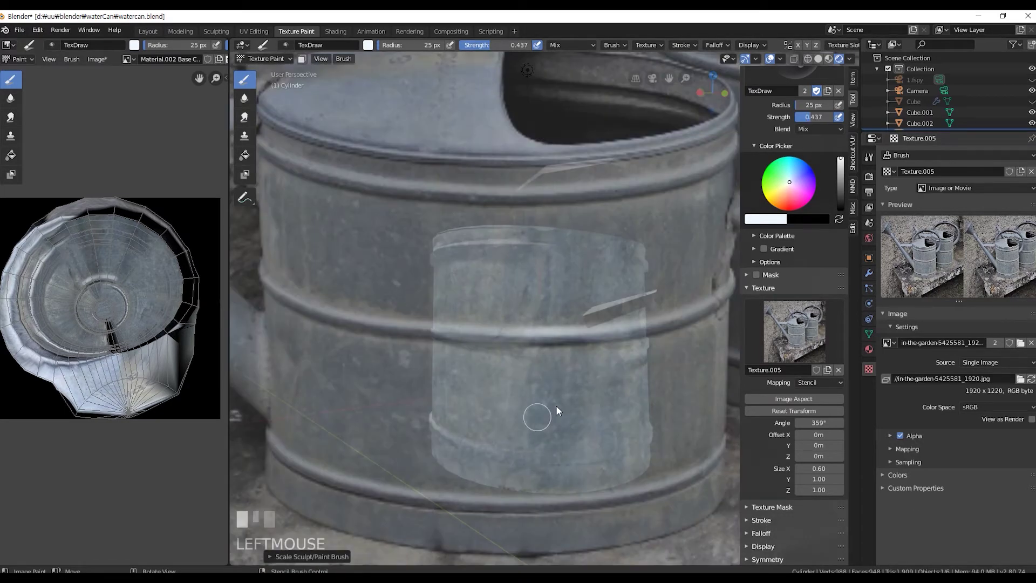
click(569, 462)
scroll(down, 3)
middle_click(556, 464)
scroll(up, 3)
Paint more photo metal texture through the stencil and return to the Layout workspace in Object Mode.
click(1012, 112)
drag(472, 56, 474, 537)
click(577, 364)
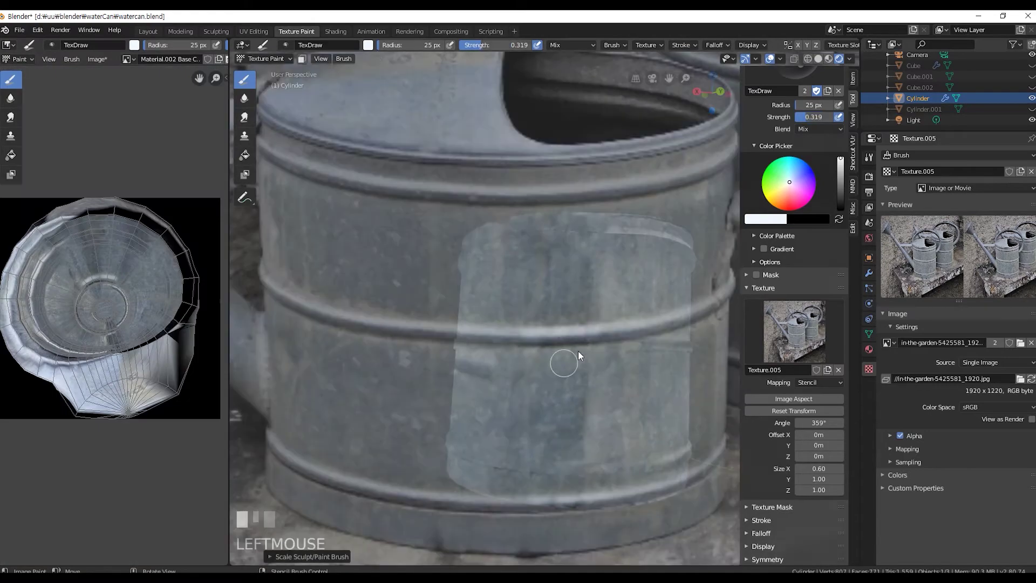
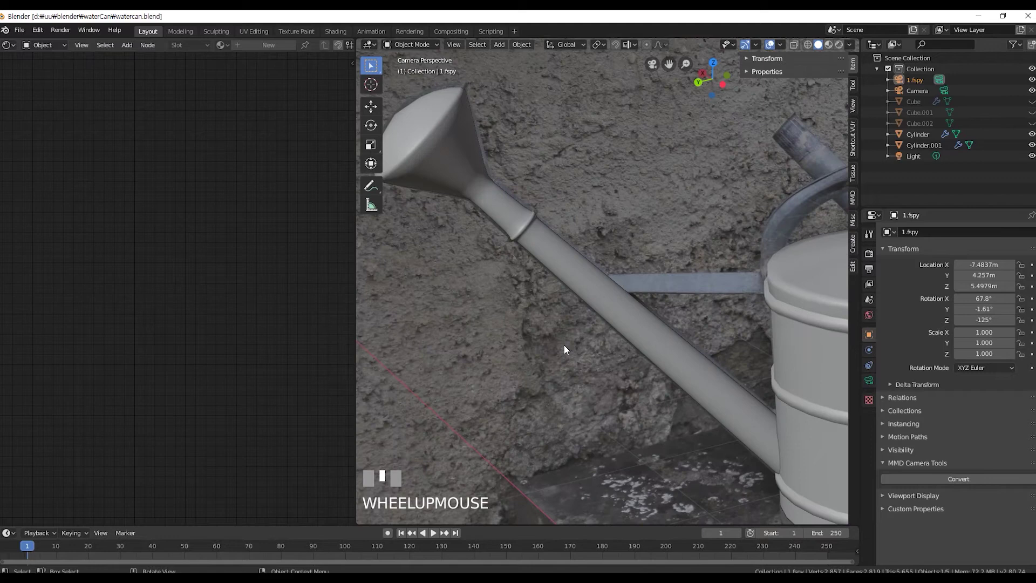
scroll(down, 3)
Select the spout and link its Image Texture colour directly to the Material Output.
click(593, 295)
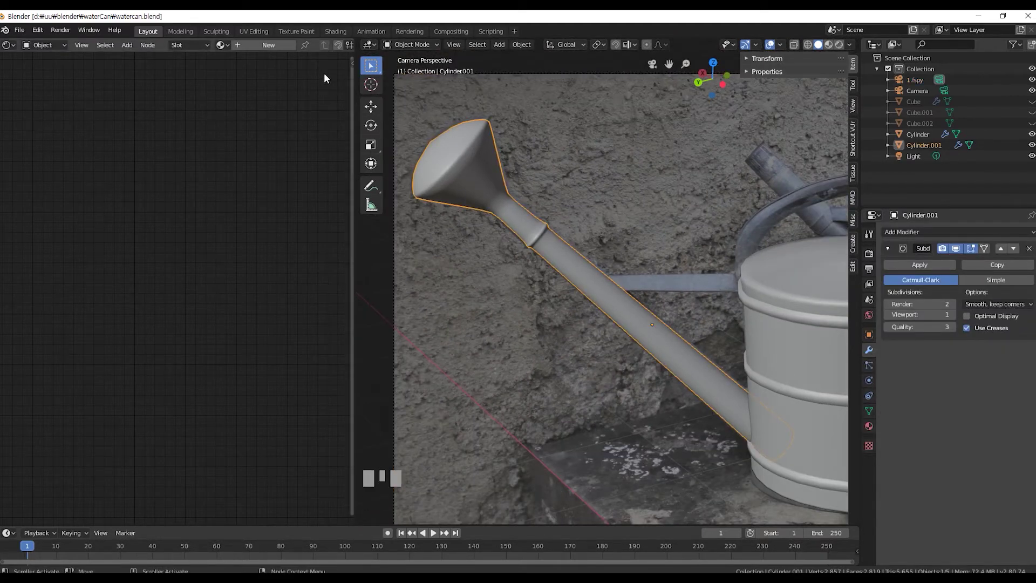
click(304, 33)
scroll(down, 3)
drag(505, 347, 951, 206)
drag(952, 206, 152, 37)
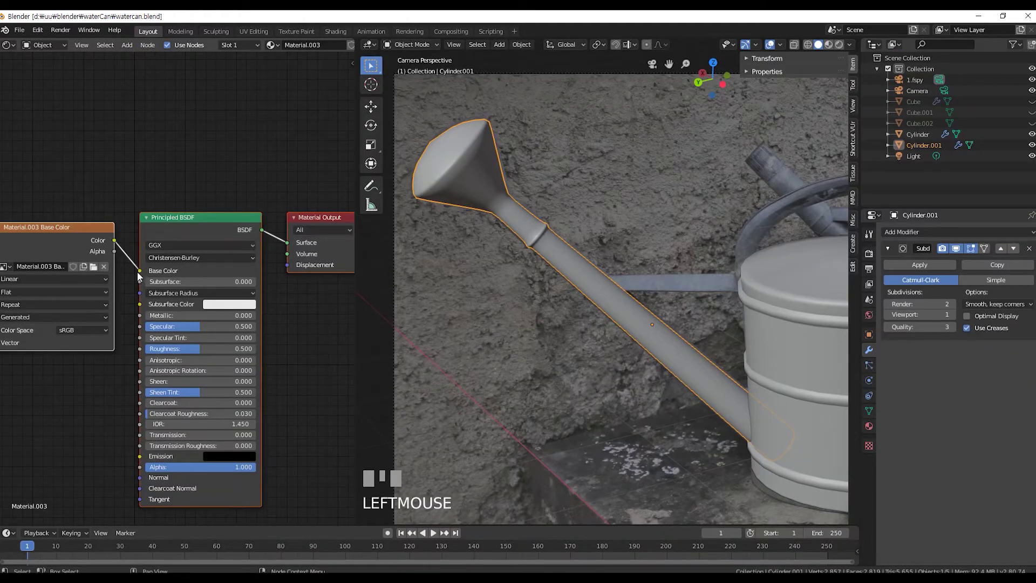
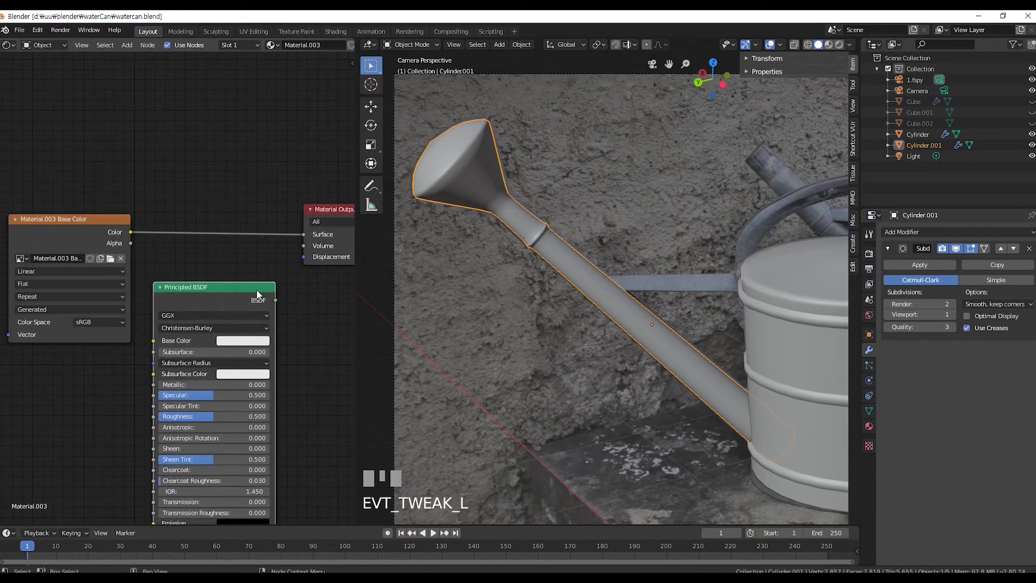
Delete the unused Principled BSDF node, leaving the image texture node selected.
key(Delete)
click(345, 211)
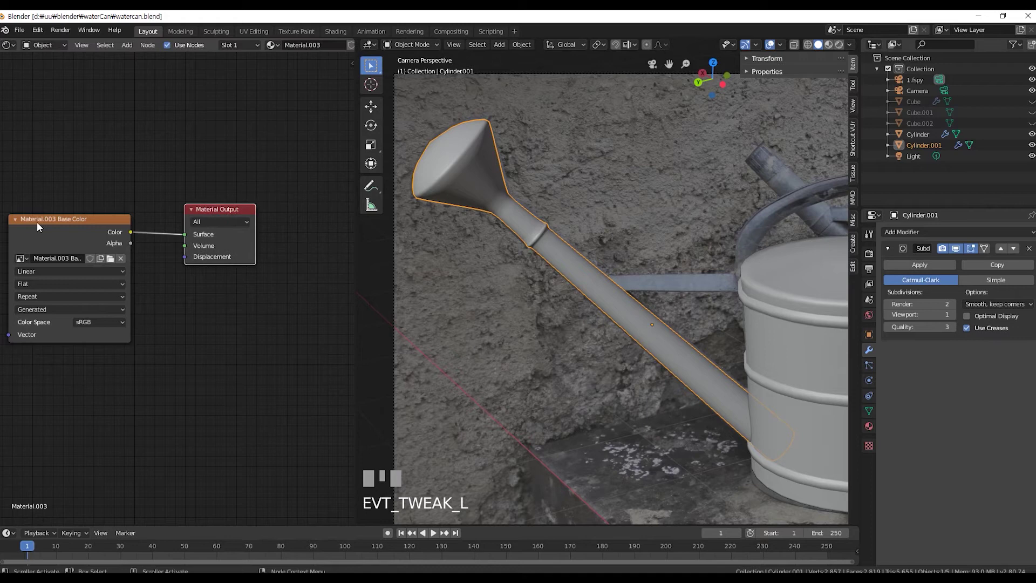
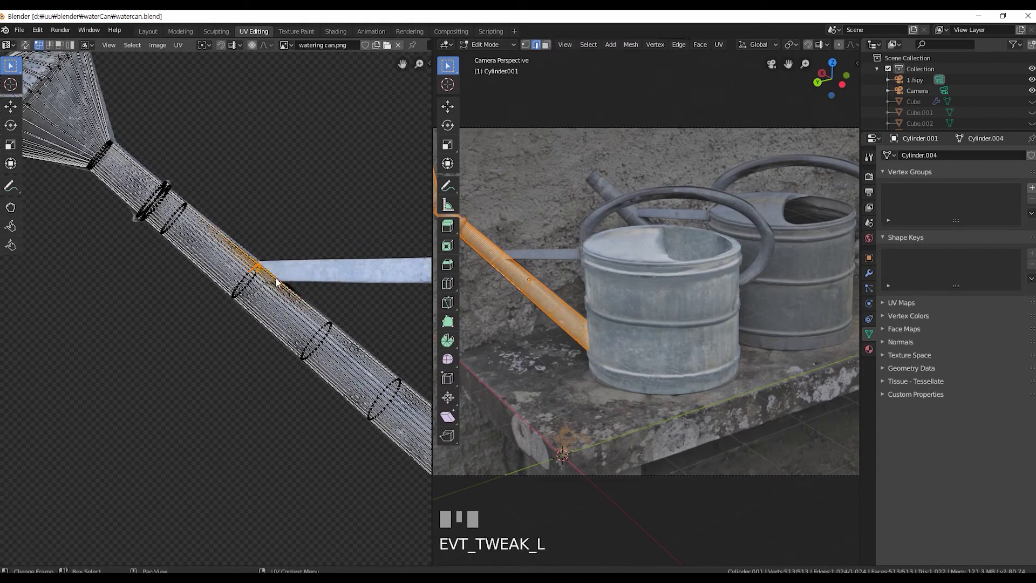
Shift the spout UVs so they sit over the spout in the photo.
key(g)
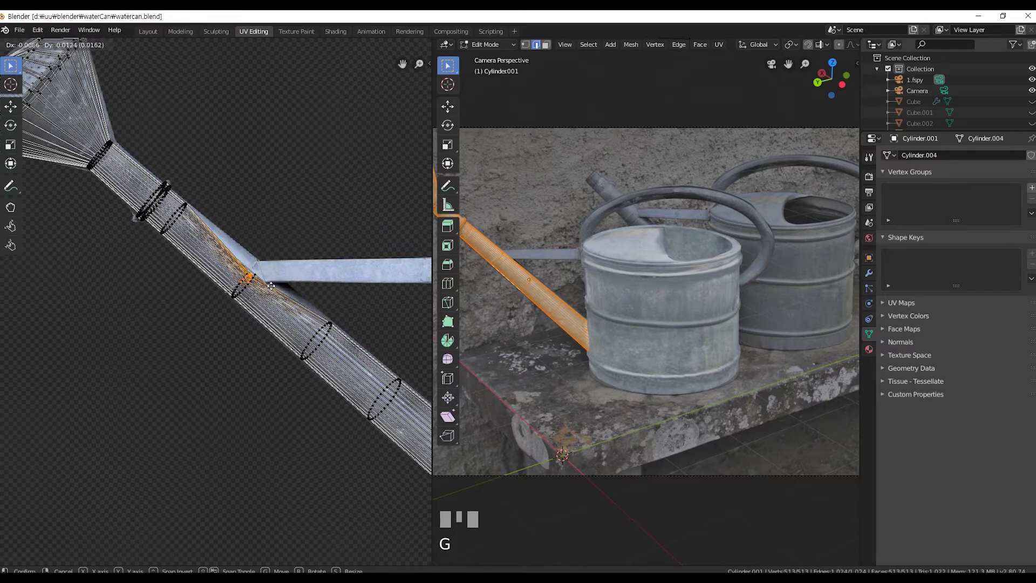
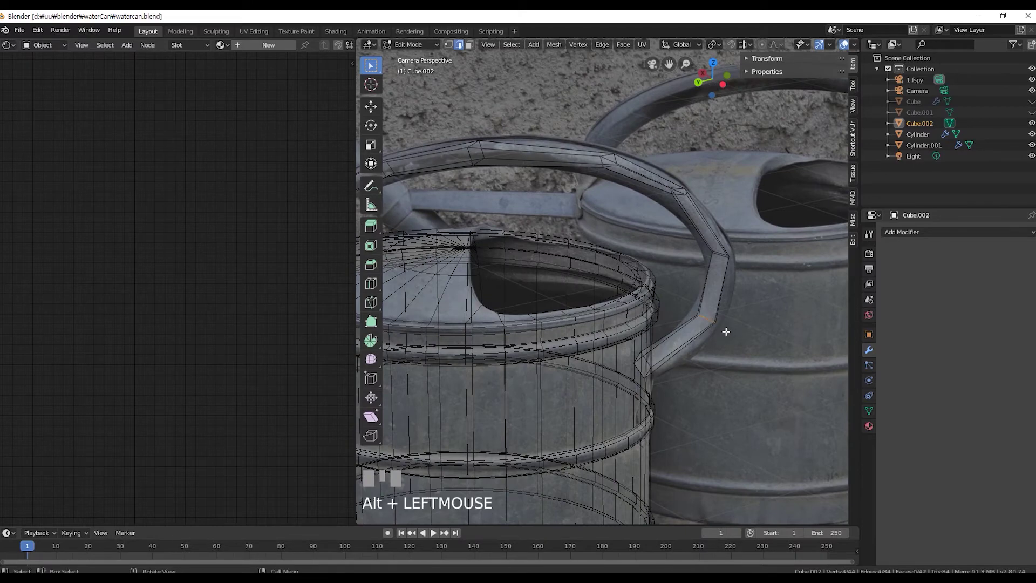
Scale up the selected handle geometry of Cube.002 for a thicker loop.
key(s)
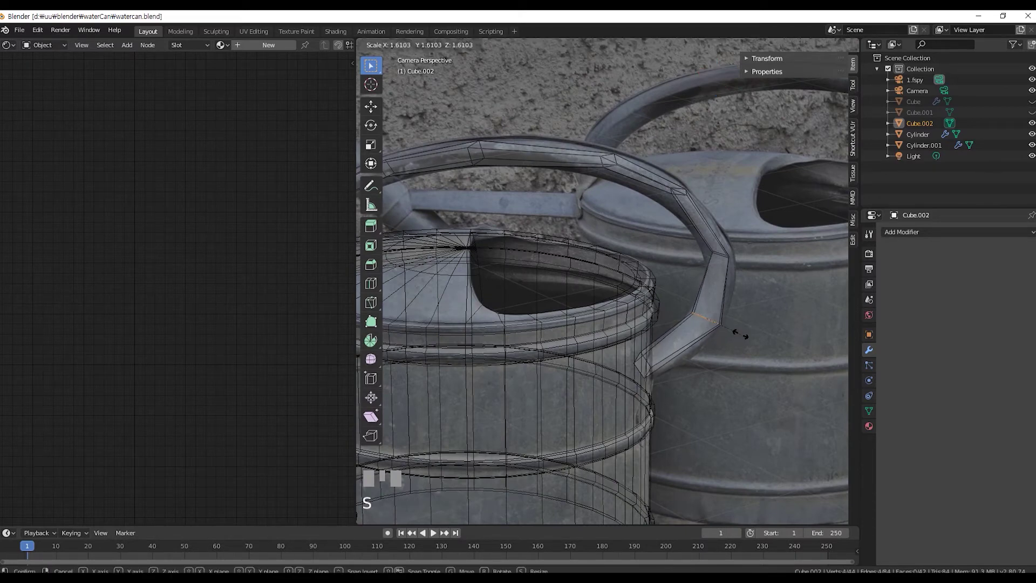
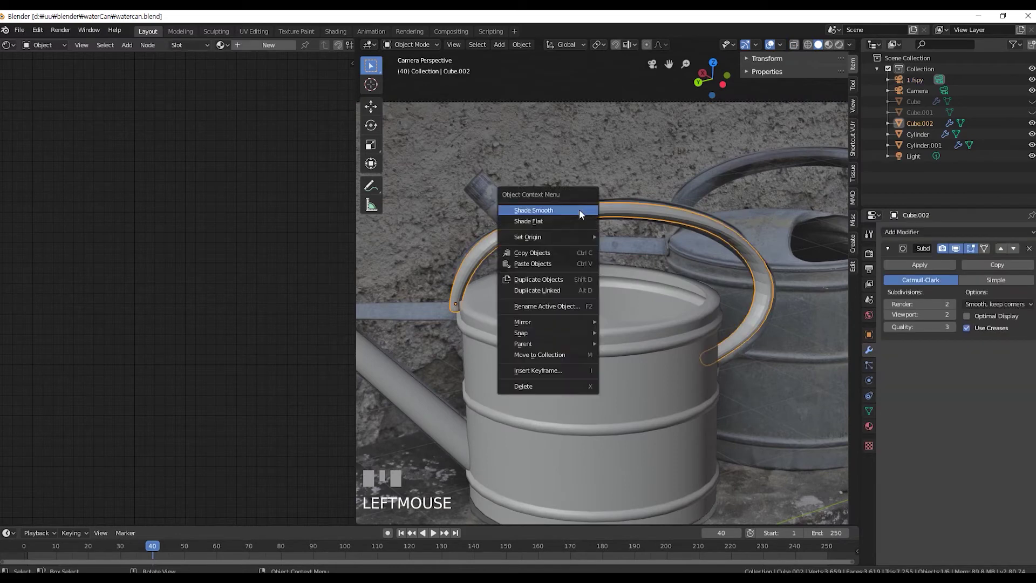
Shade the handle smooth and give it a new material wiring watering can.png straight into the output.
drag(583, 213, 921, 284)
scroll(down, 3)
click(921, 284)
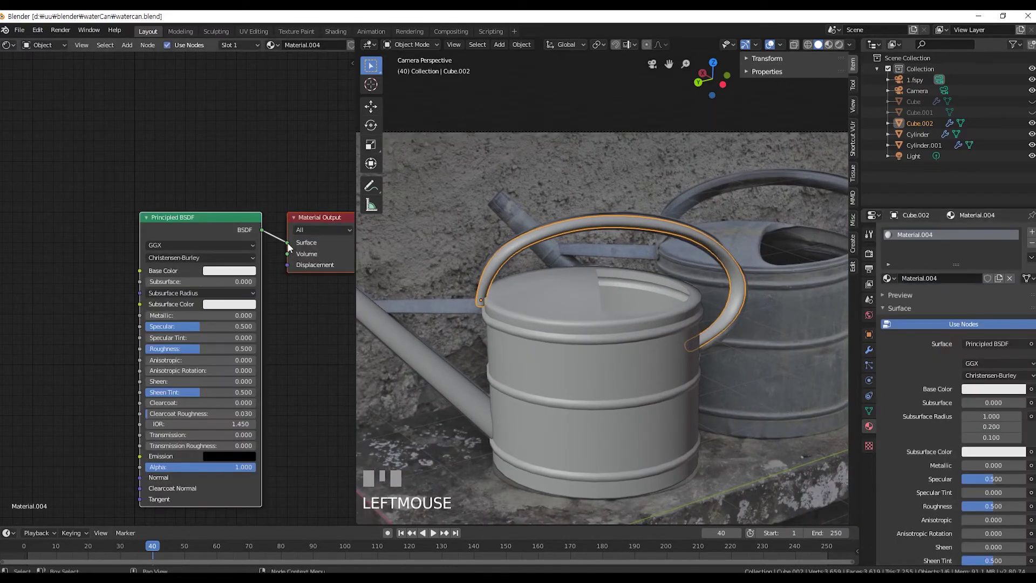
click(237, 224)
key(Delete)
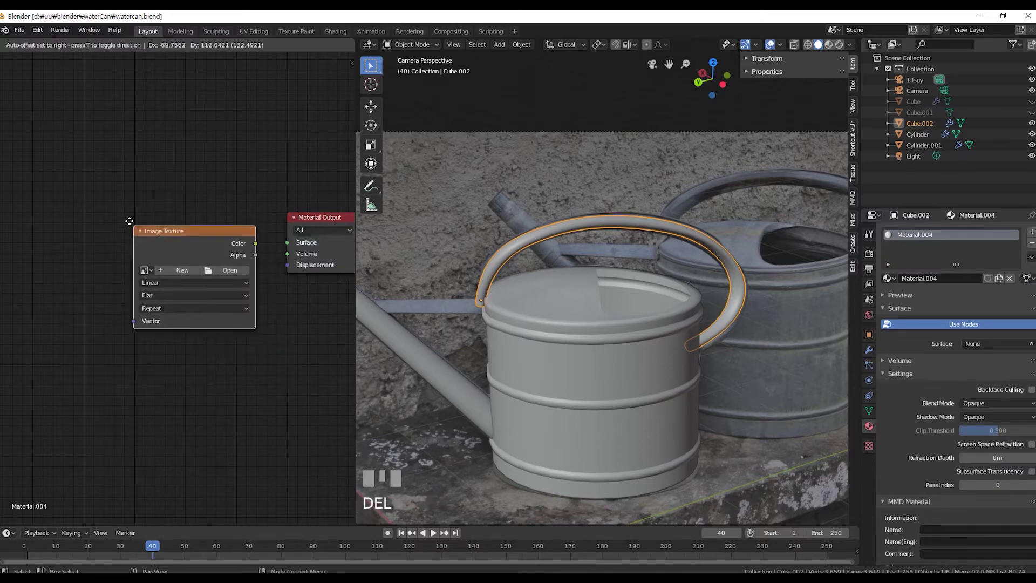
drag(287, 246, 235, 253)
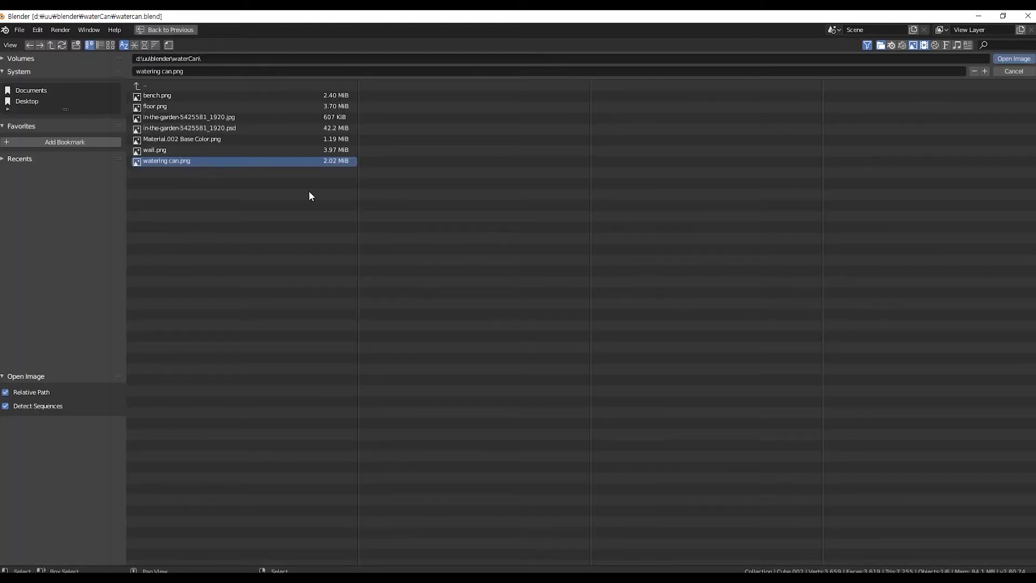
drag(1016, 63, 678, 90)
click(264, 33)
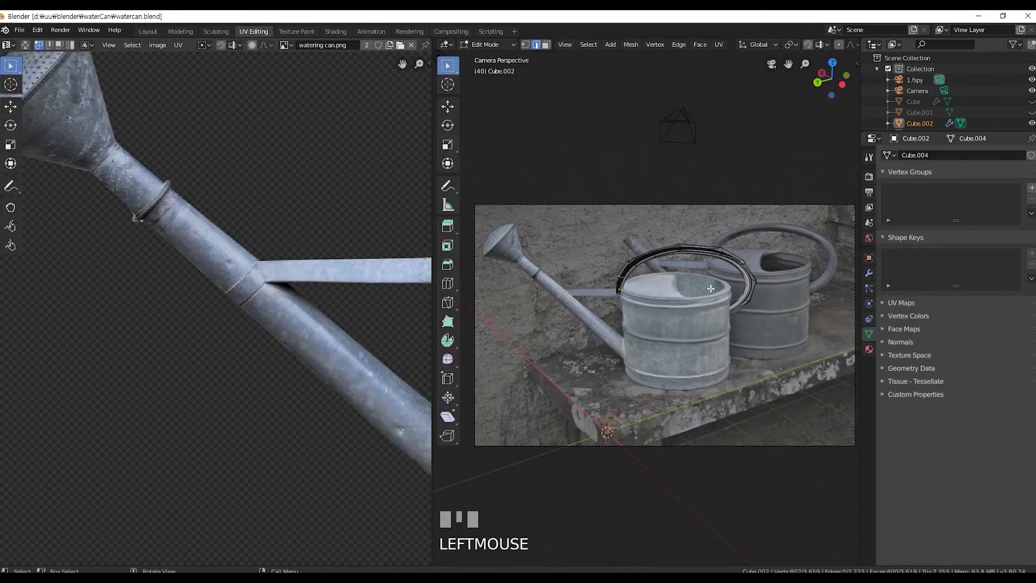
Project the handle's UVs from the camera view and adjust its end vertices over the photo's handle.
key(z)
scroll(down, 3)
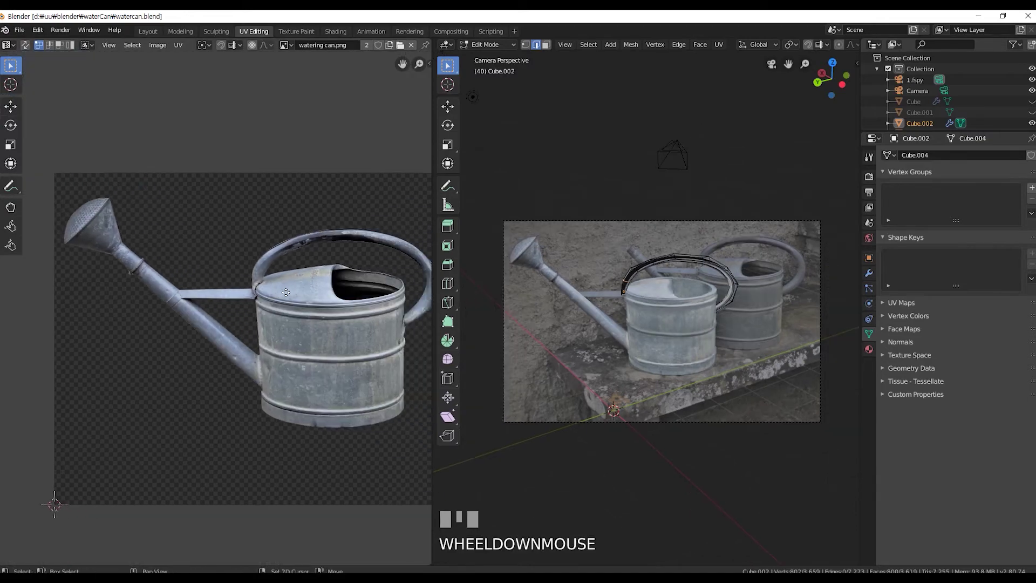
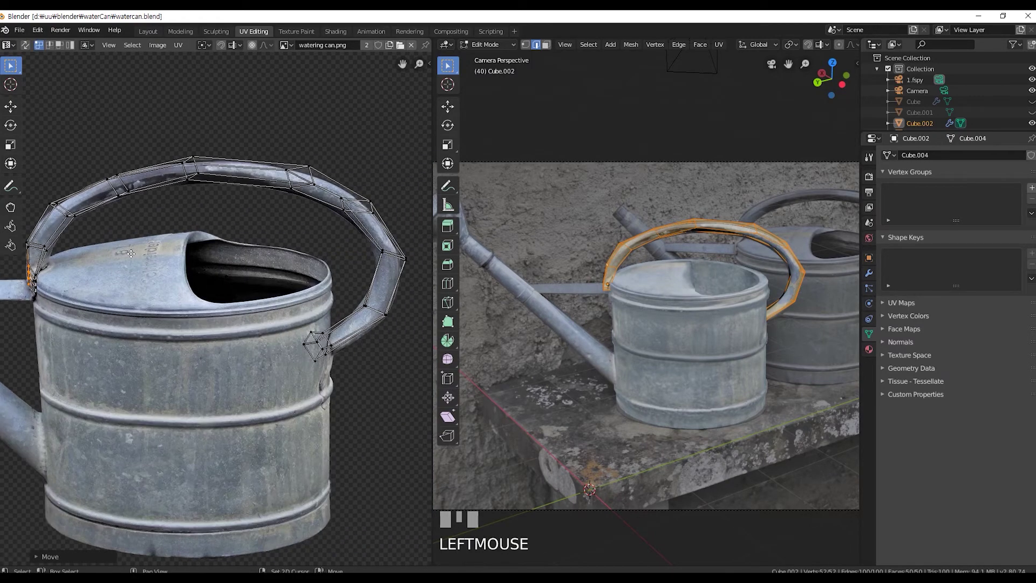
key(Tab)
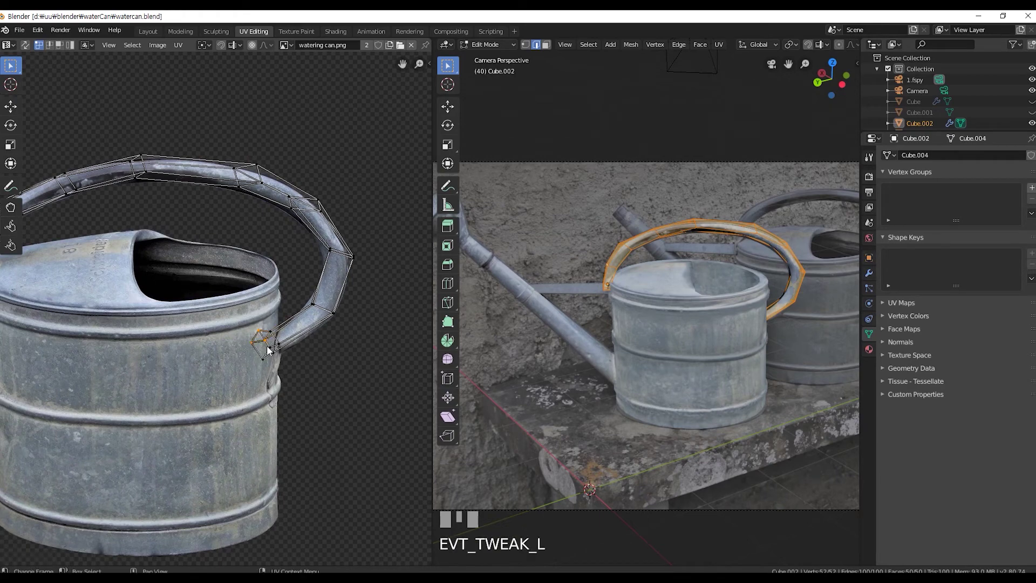
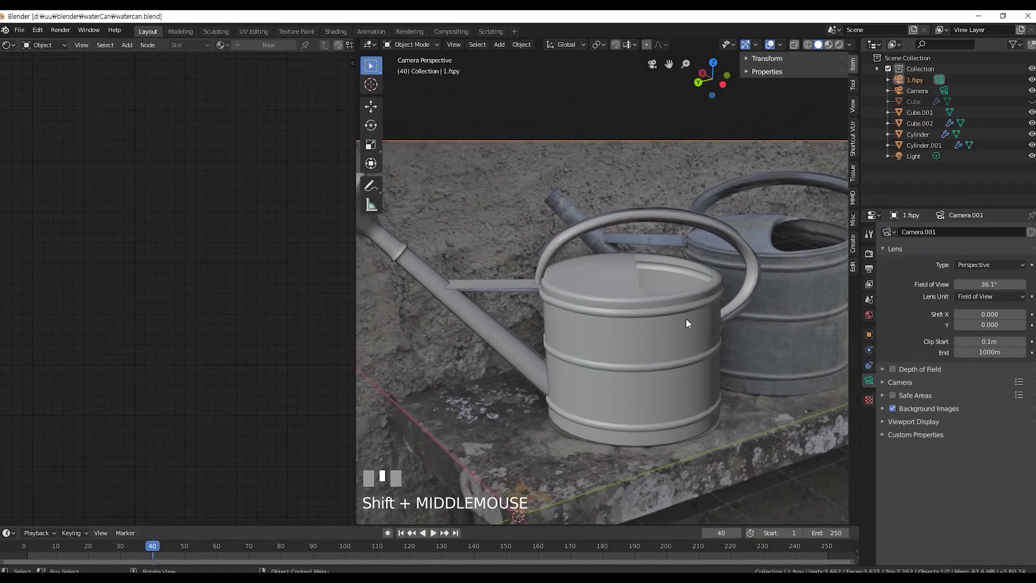
Give the spout's joining bar a new material with an image texture and browse for its image.
click(517, 288)
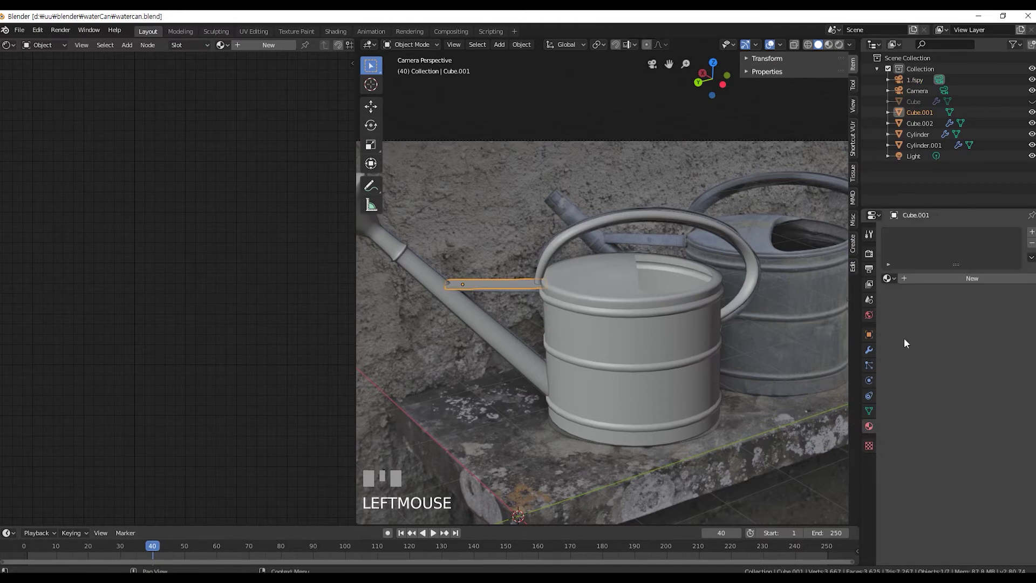
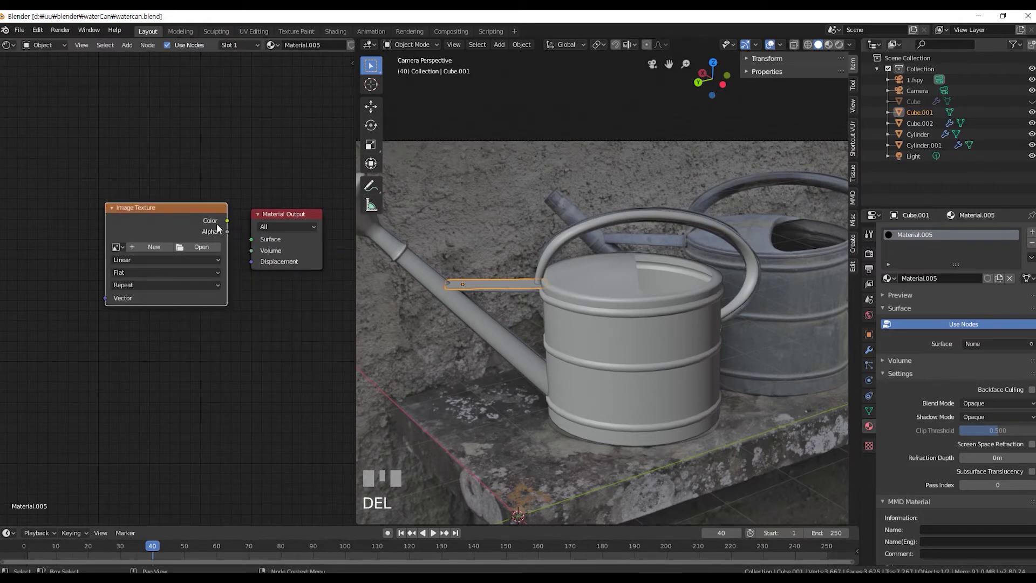
click(254, 243)
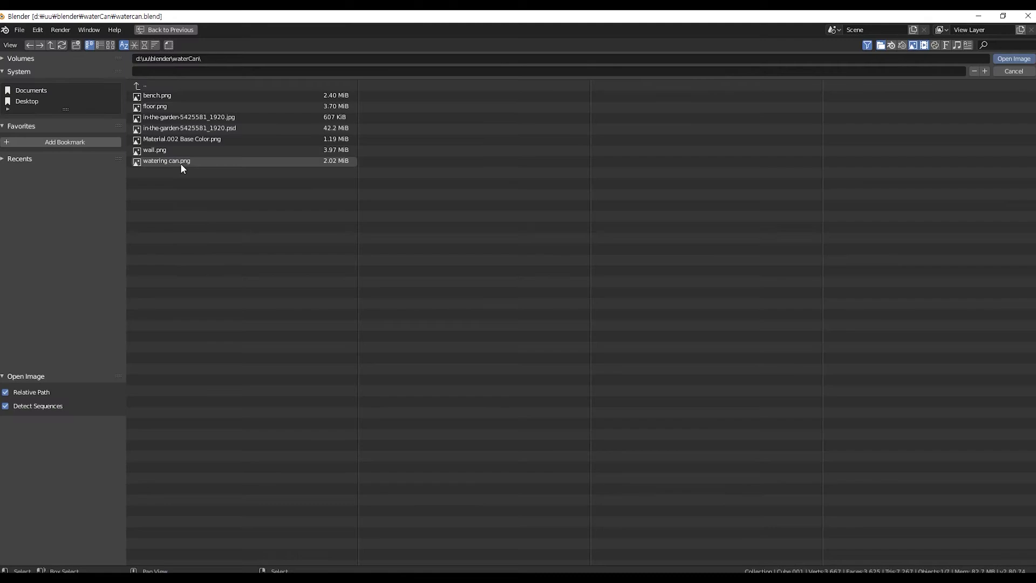
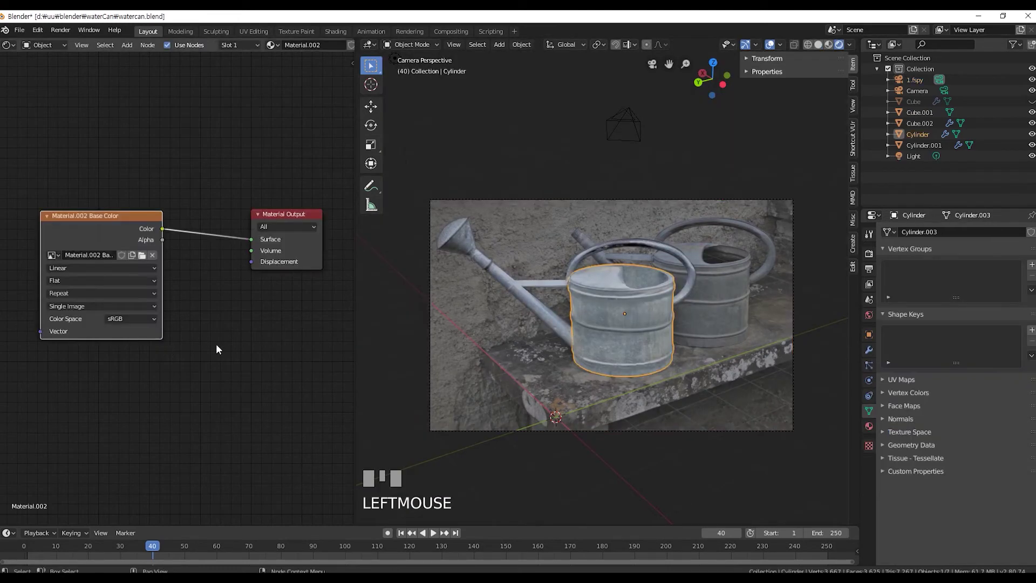
Insert a Principled BSDF between the body's photo texture and output, and copy those nodes.
click(257, 349)
key(shift+a)
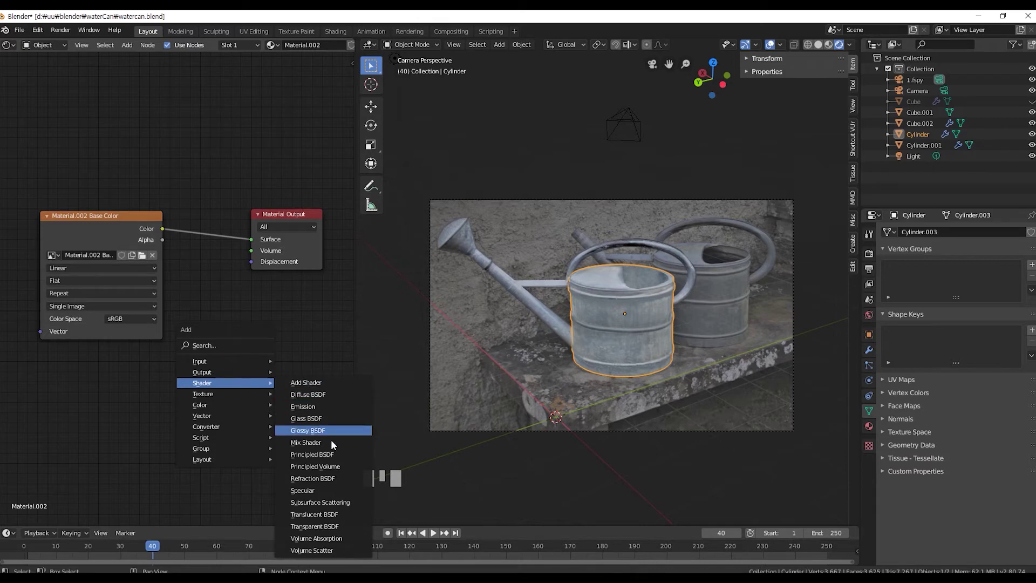
click(180, 217)
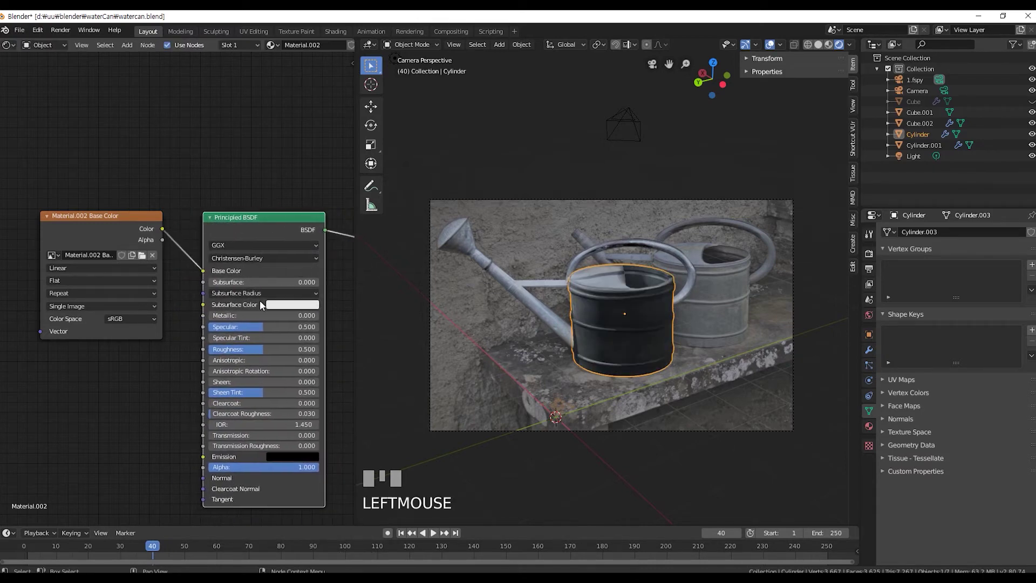
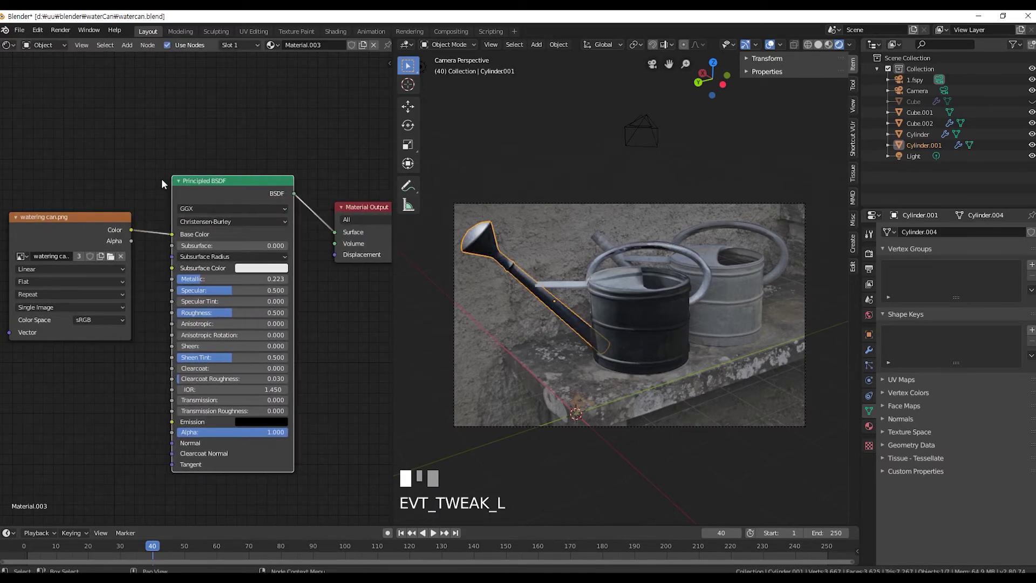
click(284, 309)
key(ctrl+v)
Paste the textured Principled BSDF nodes into the bar and handle materials and wire them to the output.
click(284, 221)
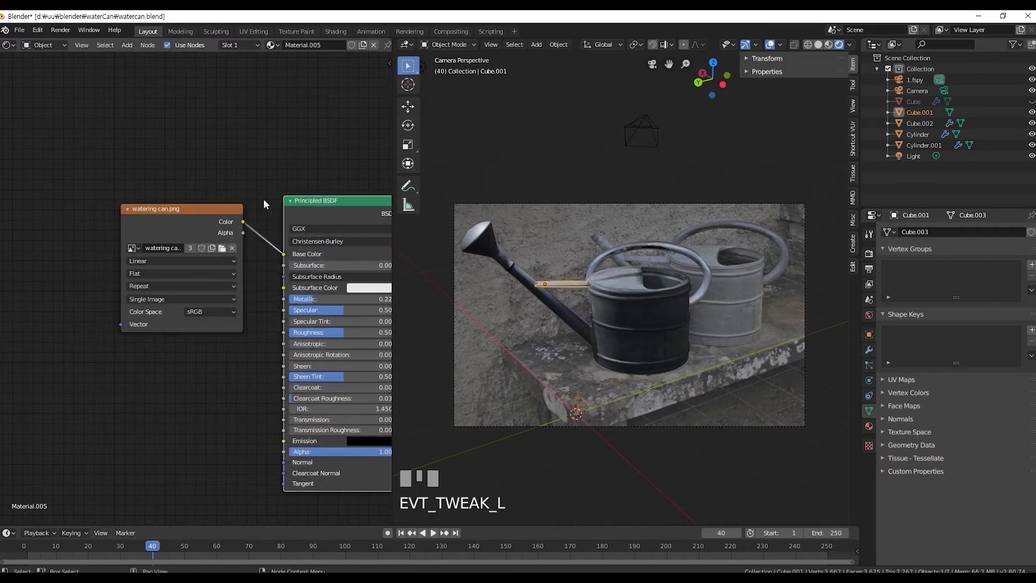
drag(299, 356, 625, 256)
click(624, 256)
click(265, 356)
key(ctrl+v)
click(184, 222)
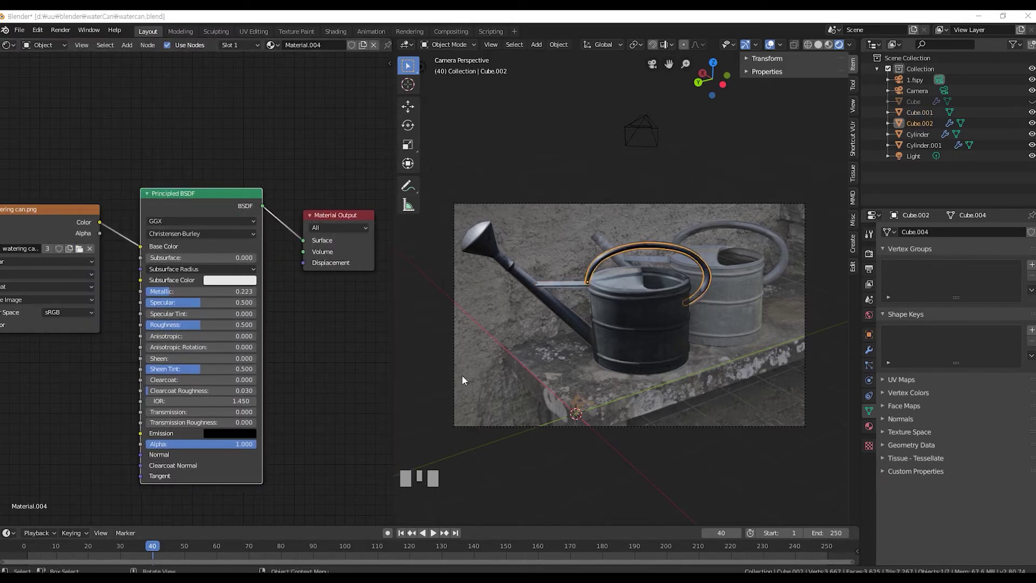
click(644, 343)
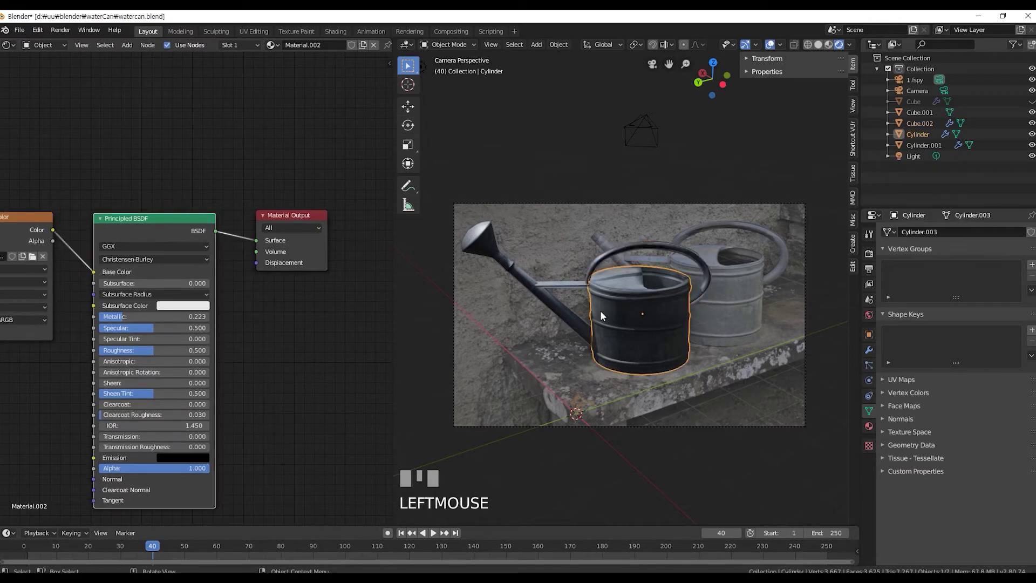
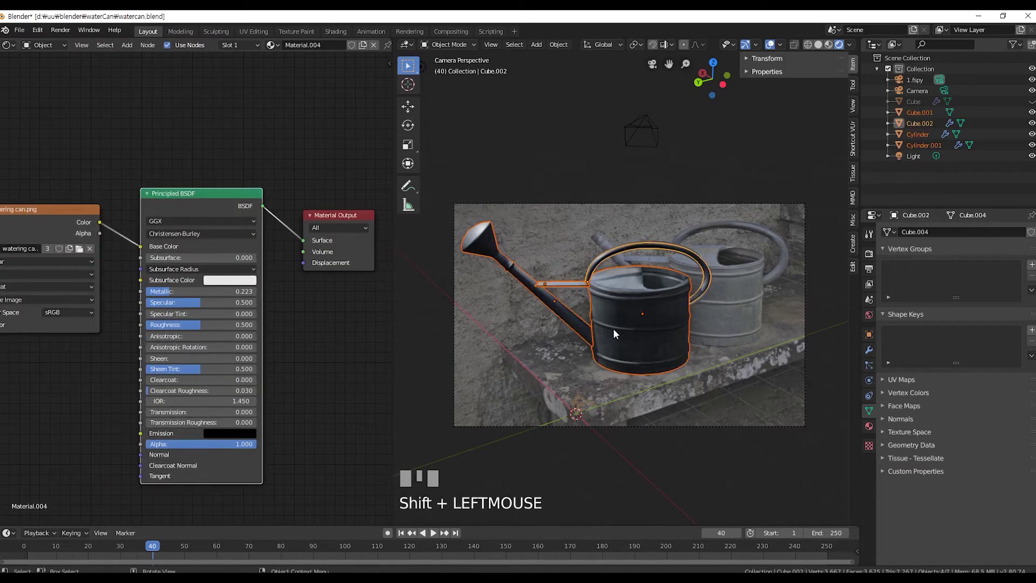
Duplicate the whole watering can and move and rotate the copy onto the rear can in the photo.
key(ctrl+c)
key(ctrl+v)
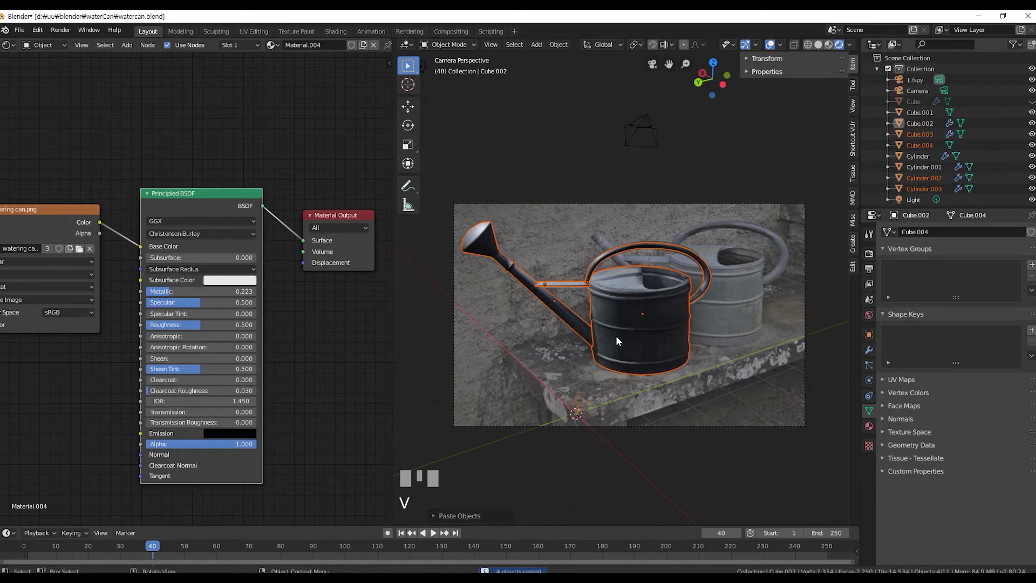
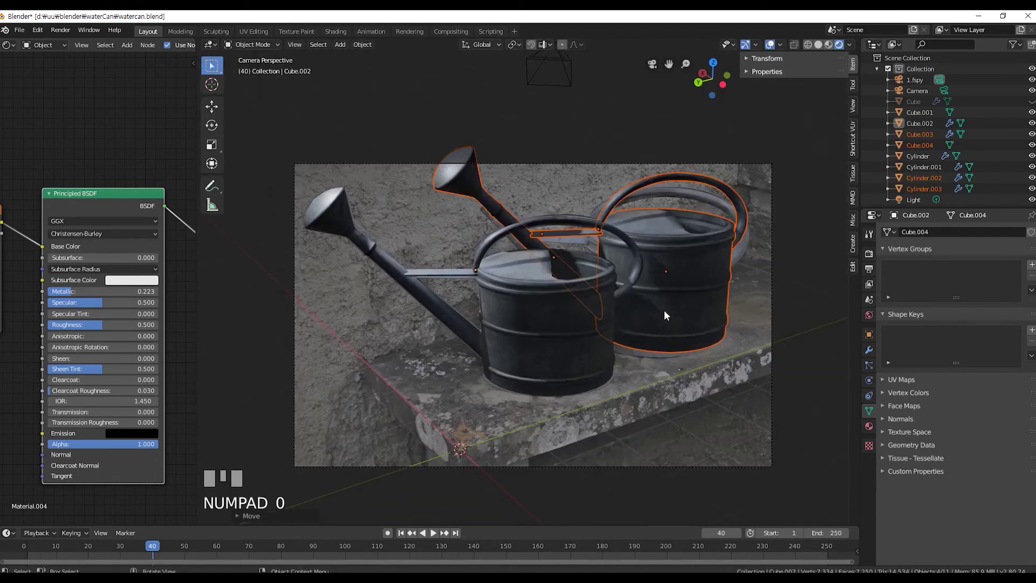
click(794, 230)
key(KP_1)
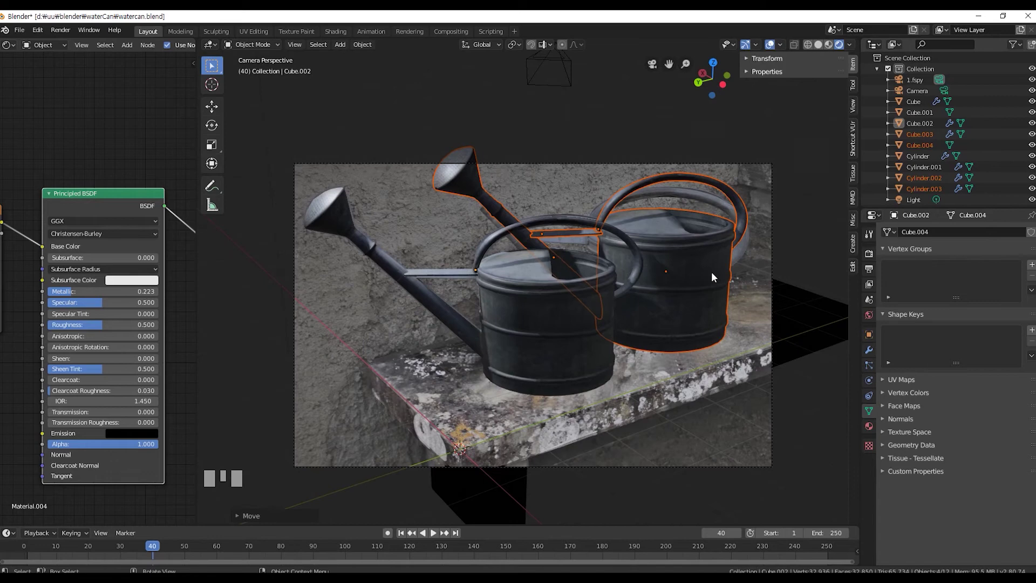
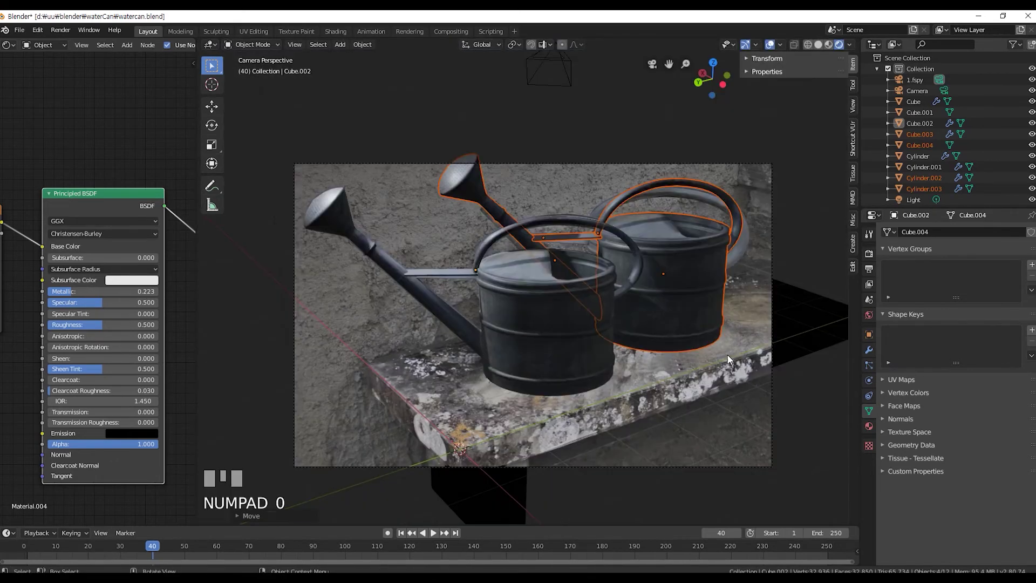
click(734, 357)
key(g)
click(731, 358)
key(KP_0)
click(499, 205)
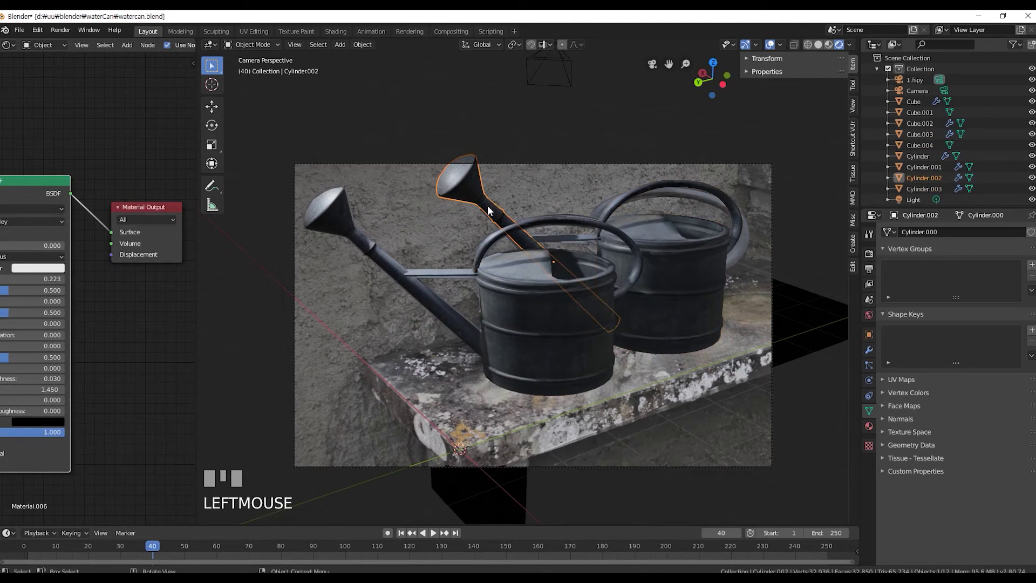
Delete the flared sprinkler head vertices from the copied can's spout.
key(Tab)
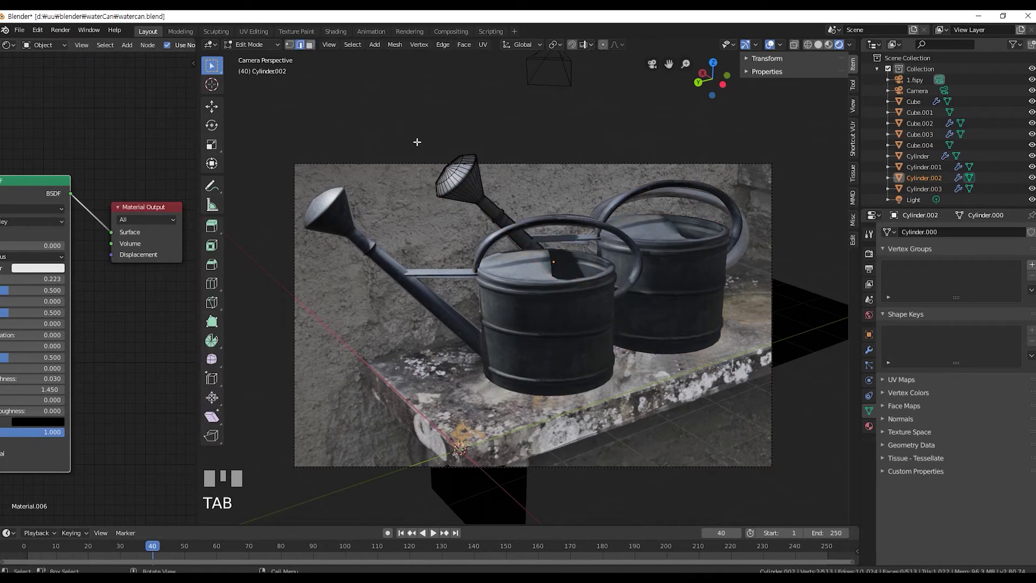
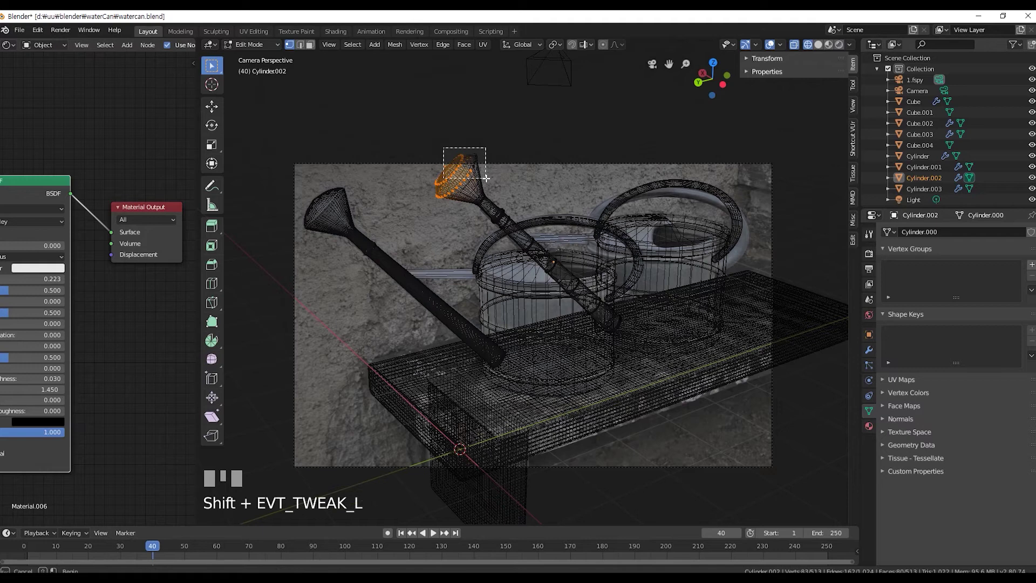
key(Delete)
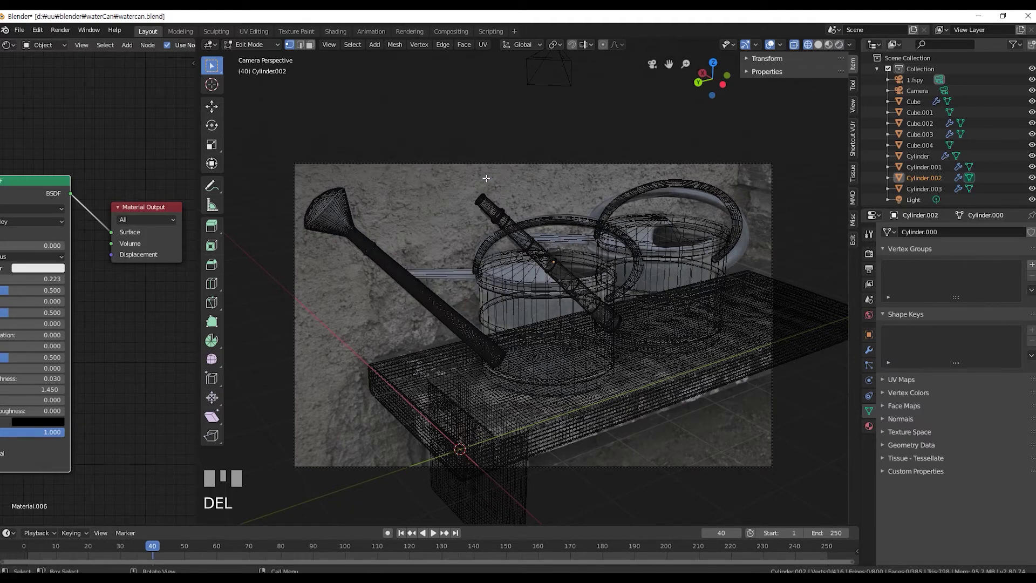
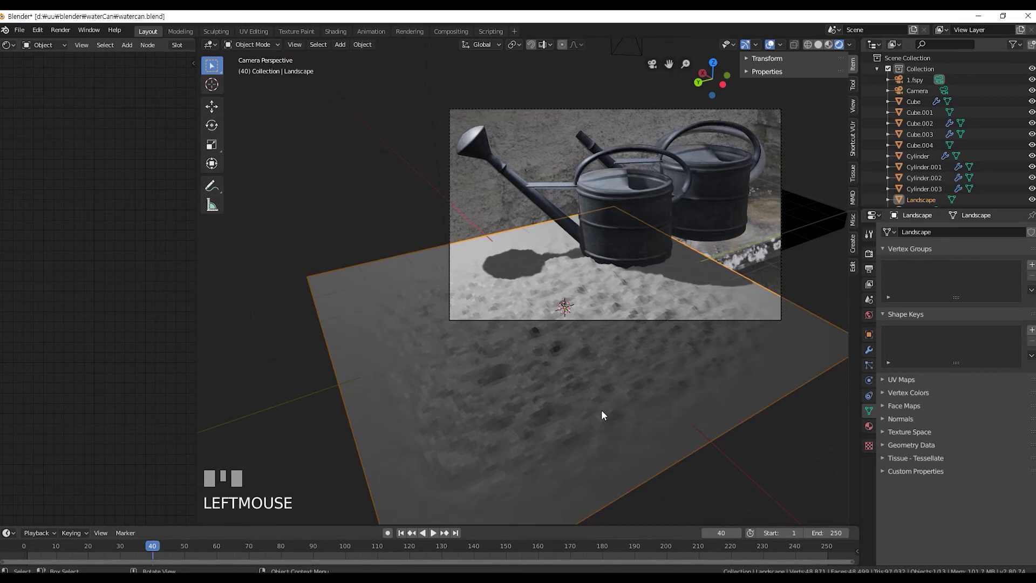
Rotate the landscape plane 90° upright behind the bench.
key(r)
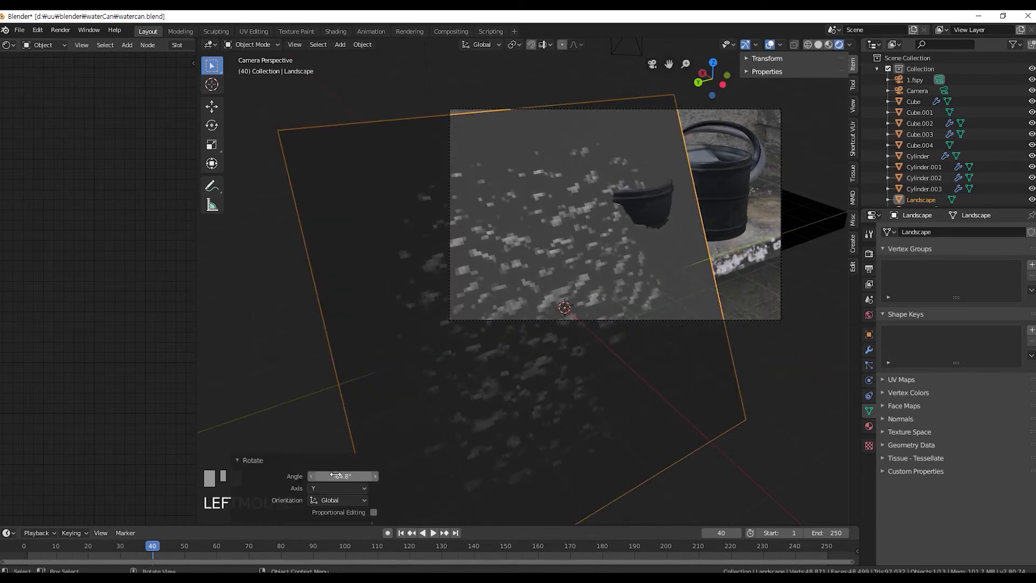
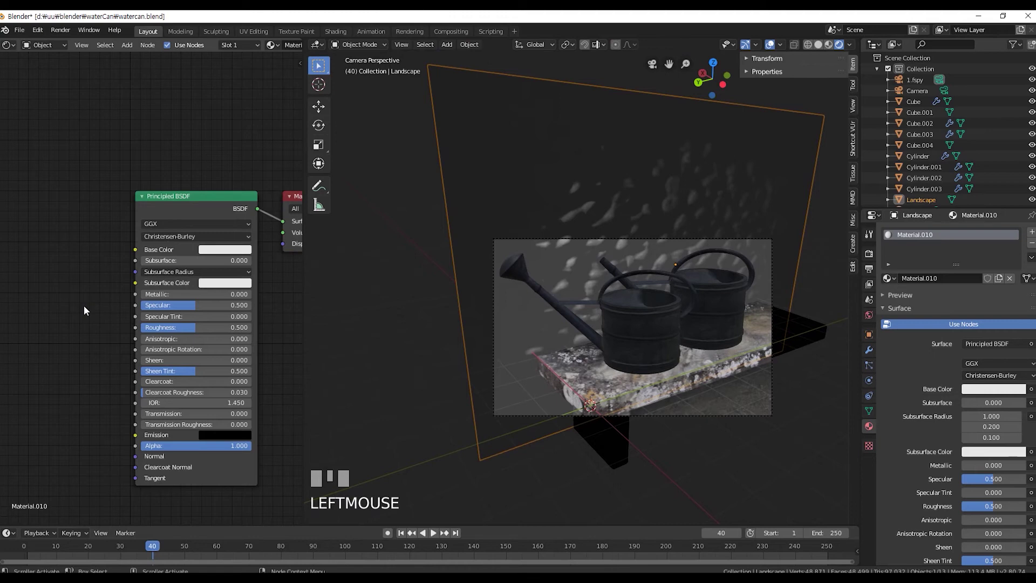
Add an Image Texture node to the landscape wall's new material.
key(shift+a)
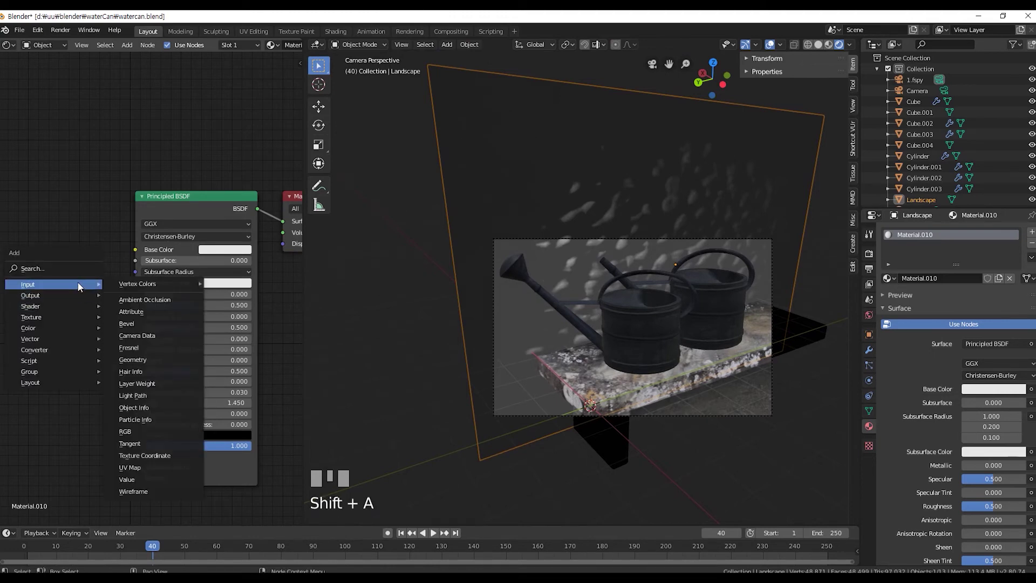
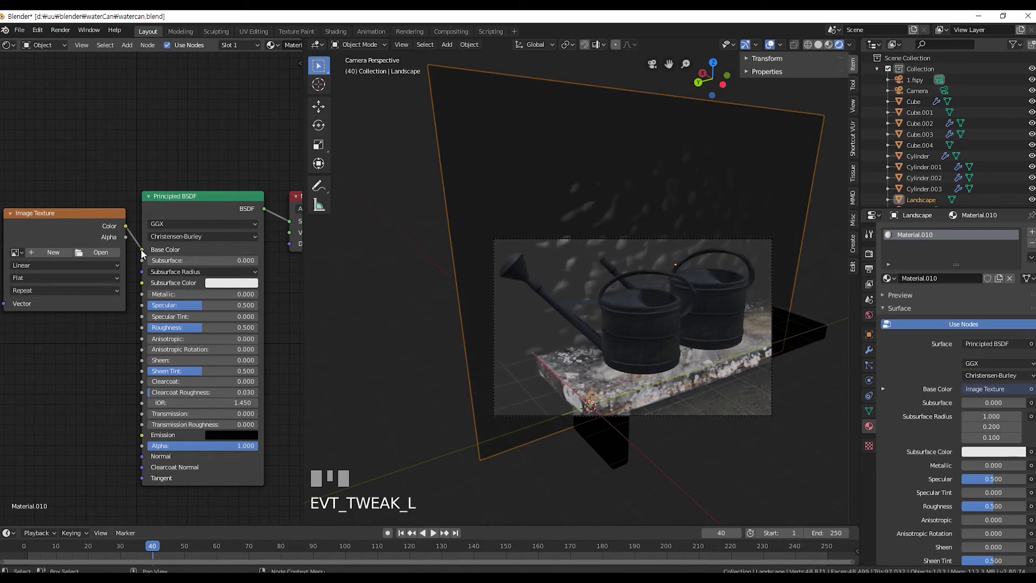
Load wall.png as the wall material's texture and go to the UV Editing workspace.
click(114, 257)
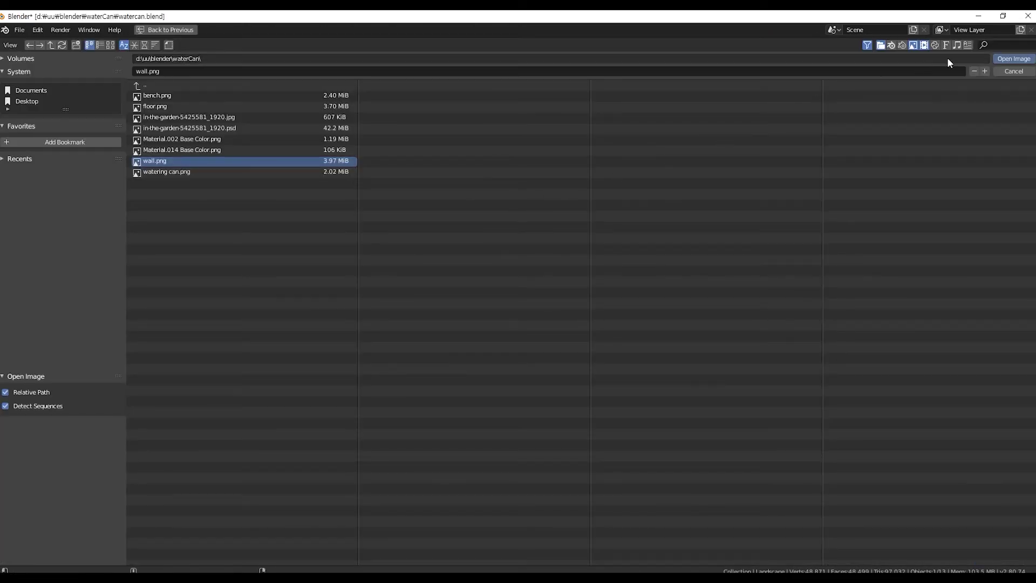
drag(1009, 61, 950, 92)
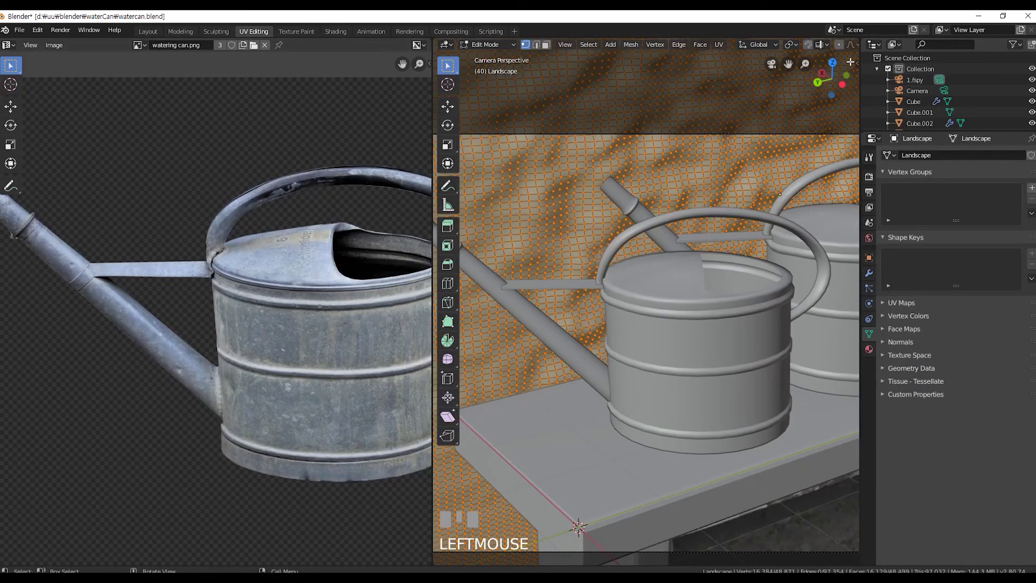
scroll(down, 3)
scroll(up, 3)
click(848, 47)
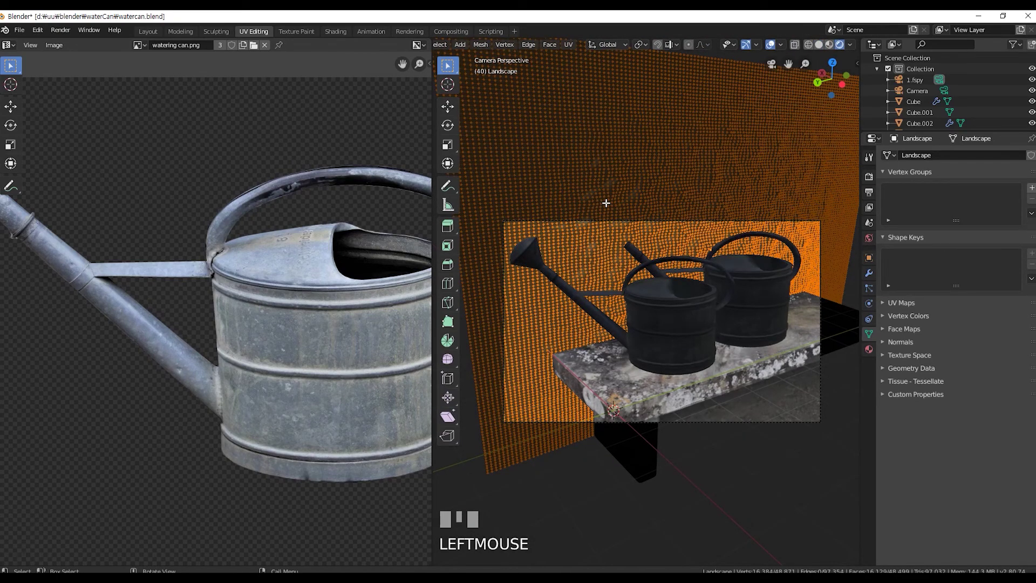
scroll(down, 3)
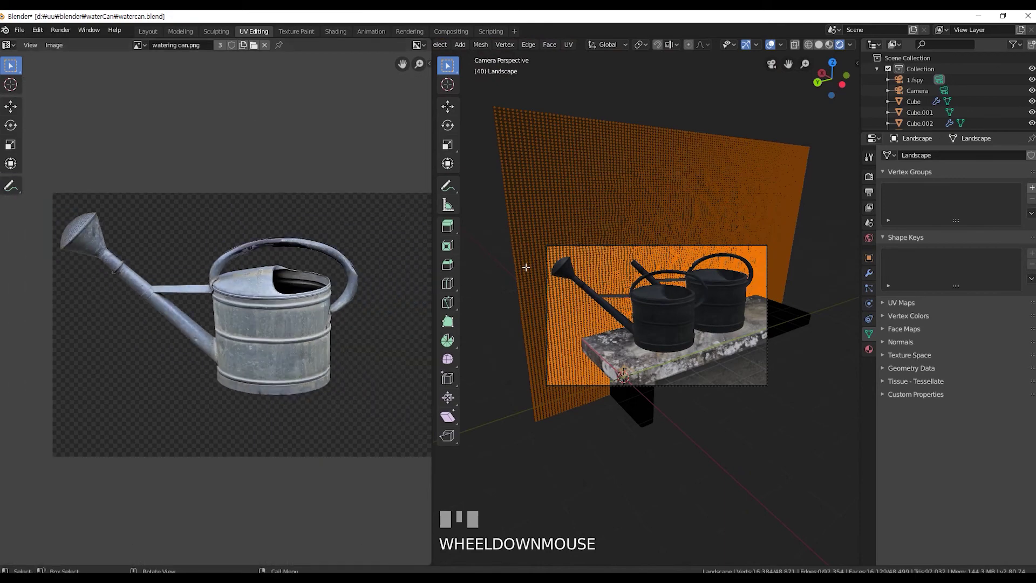
Select all wall vertices, project their UVs from the camera view and leave edit mode.
key(a)
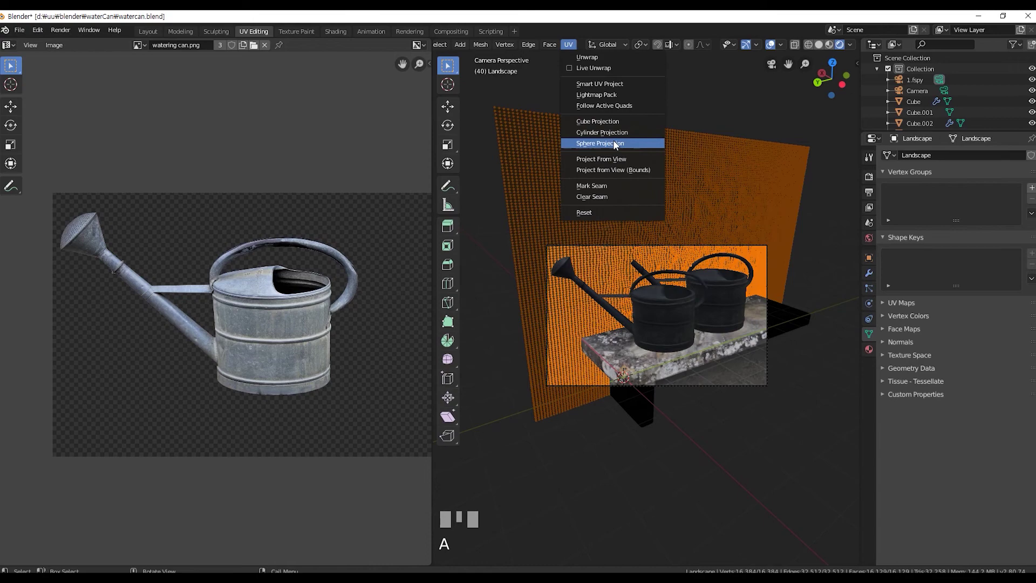
drag(619, 161, 653, 423)
key(Tab)
scroll(up, 3)
scroll(down, 3)
scroll(up, 3)
Paste Principled BSDF nodes into the bench material with bench.png as base colour and add a 1000 W point light.
click(155, 31)
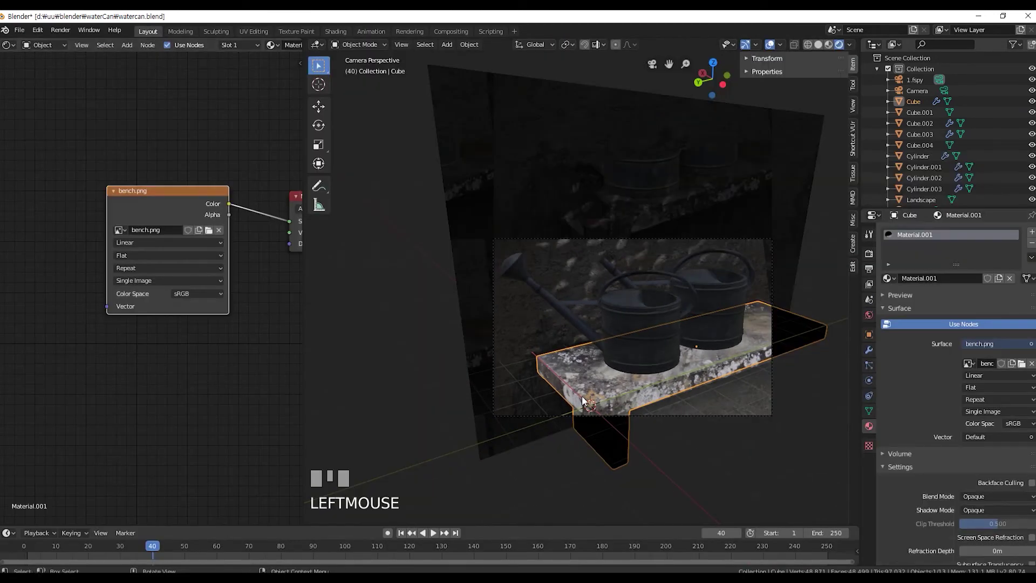
key(ctrl+v)
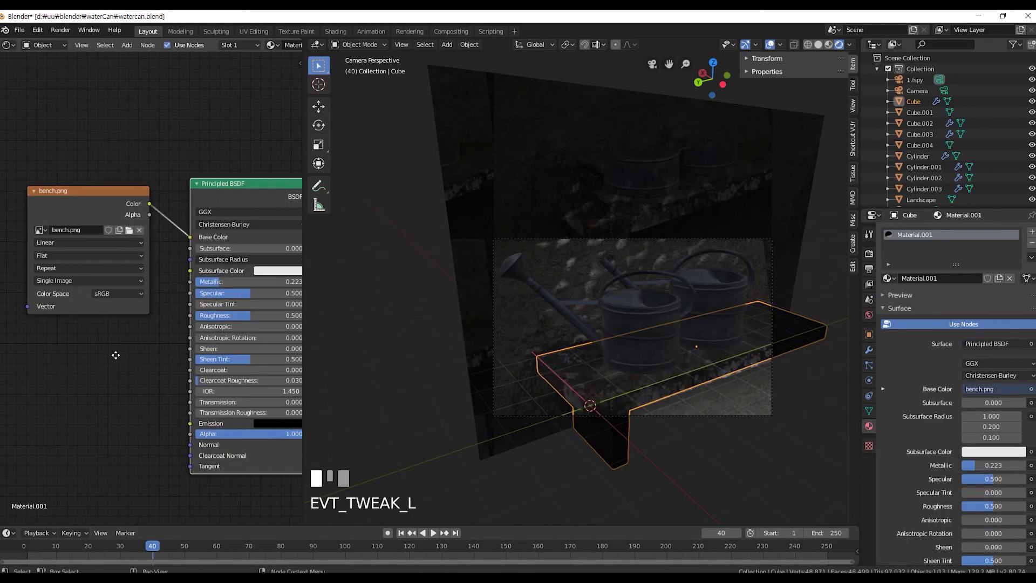
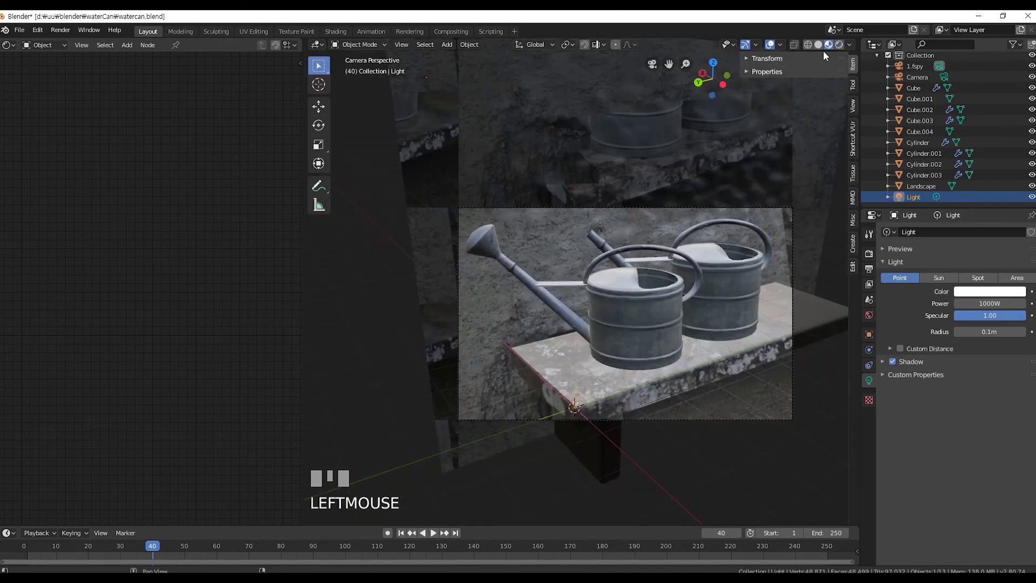
scroll(down, 3)
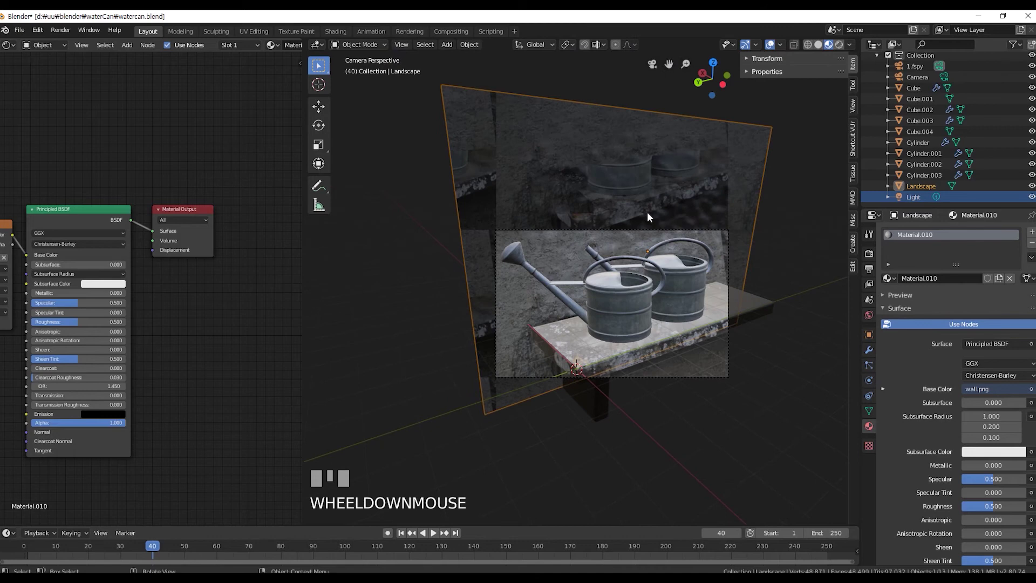
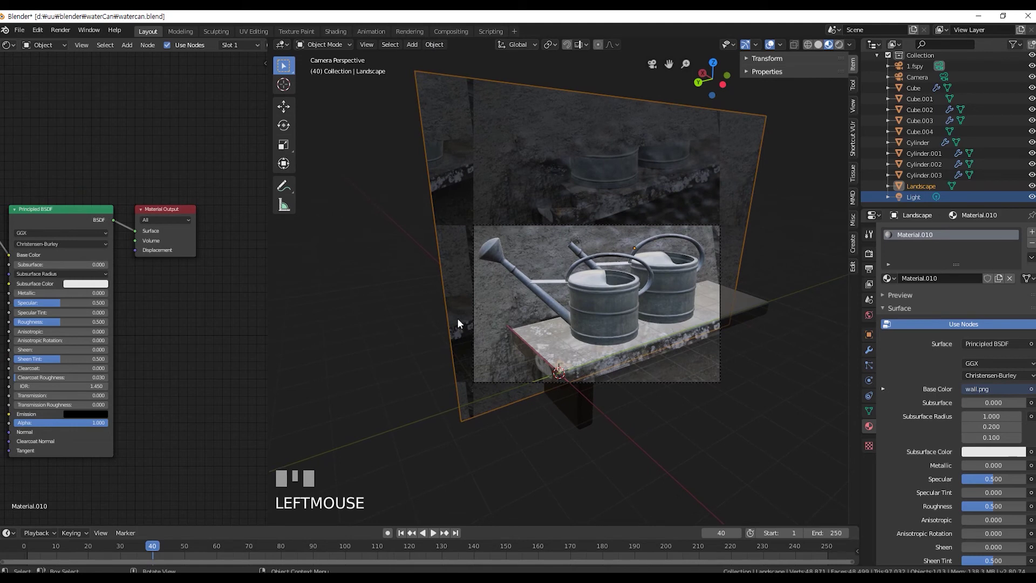
Duplicate the wall plane, rotate the copy 90° on X to lie flat and lower it beneath the bench.
key(ctrl+v)
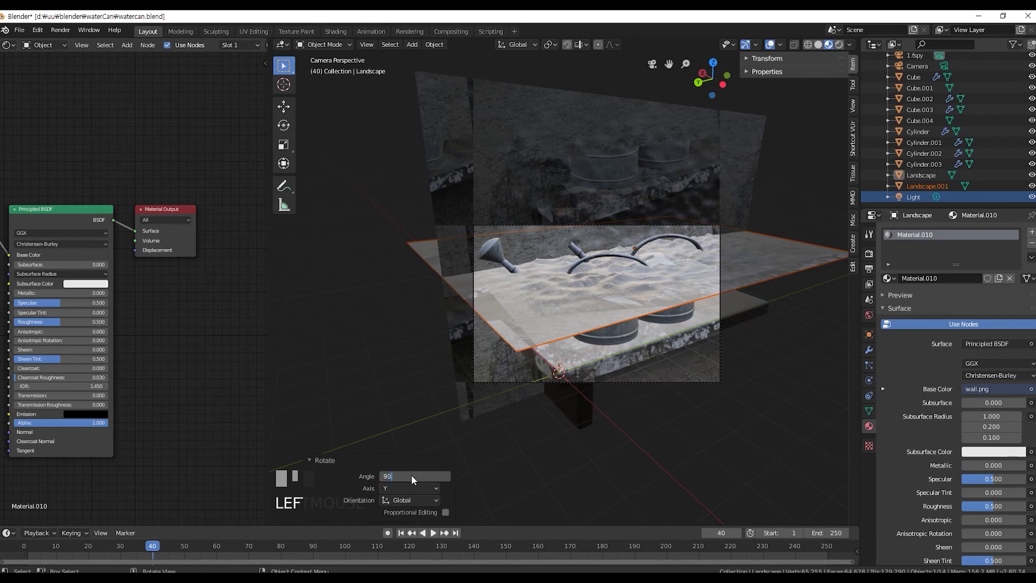
key(Return)
drag(415, 480, 628, 88)
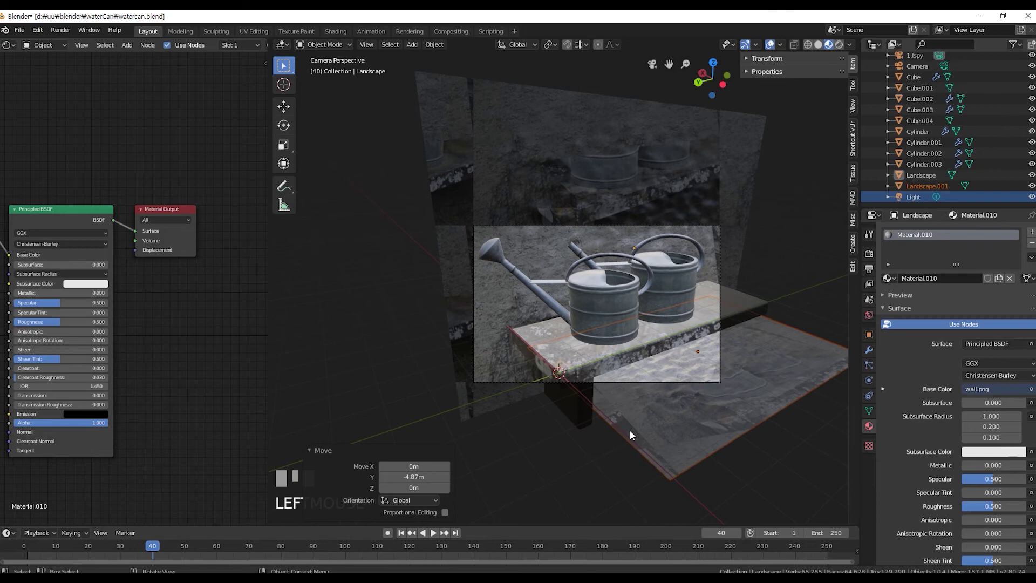
Give the floor copy its own single-user material and slide it about 3.7 m along Y toward the camera.
click(765, 410)
key(g)
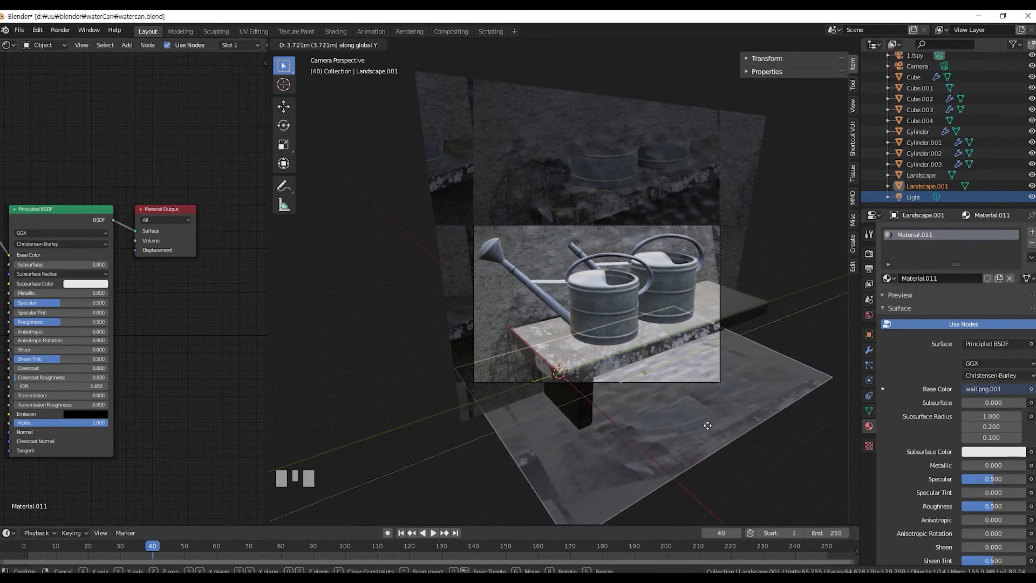
drag(708, 430, 754, 389)
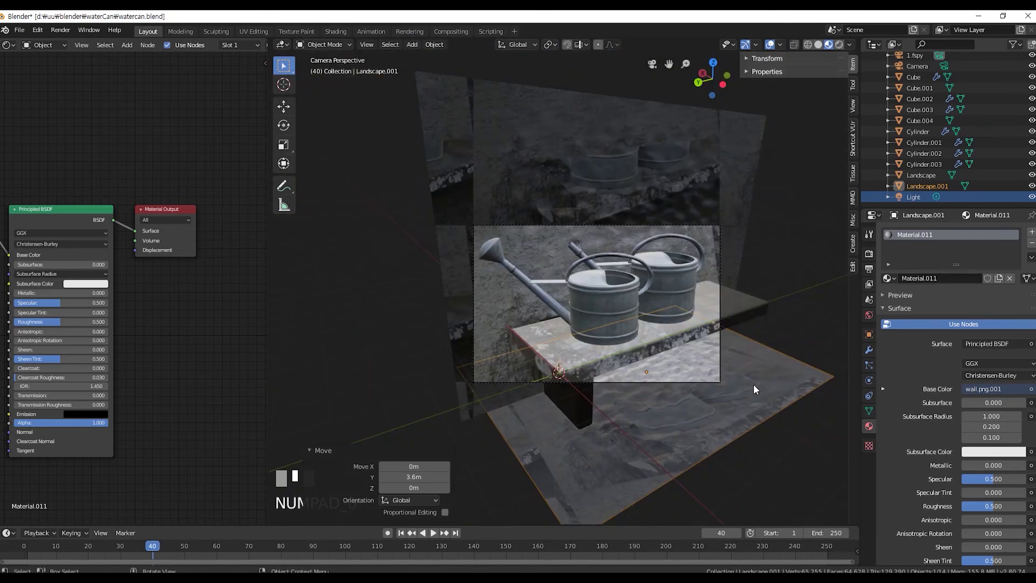
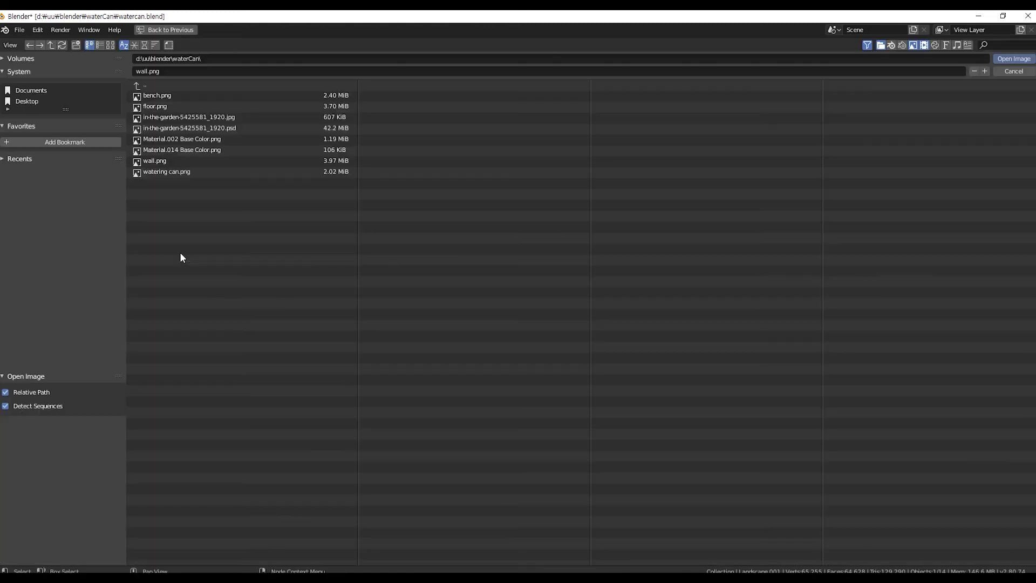
Texture the floor with floor.png and project its UVs from the camera view.
click(1004, 64)
scroll(down, 3)
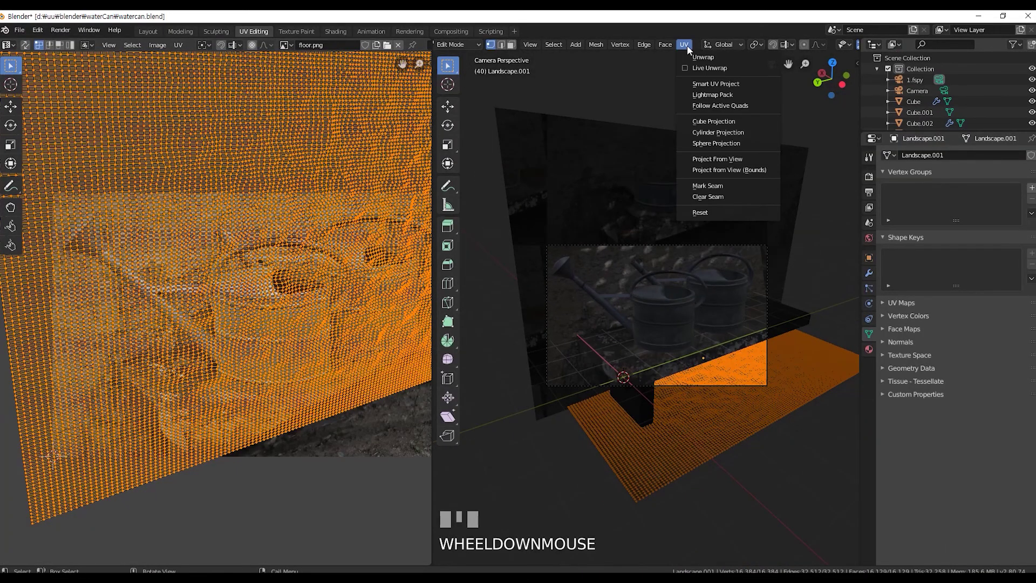
drag(735, 163, 674, 323)
key(Tab)
Select the wall plane, ready to edit its mesh.
scroll(up, 3)
scroll(down, 3)
scroll(up, 3)
scroll(down, 3)
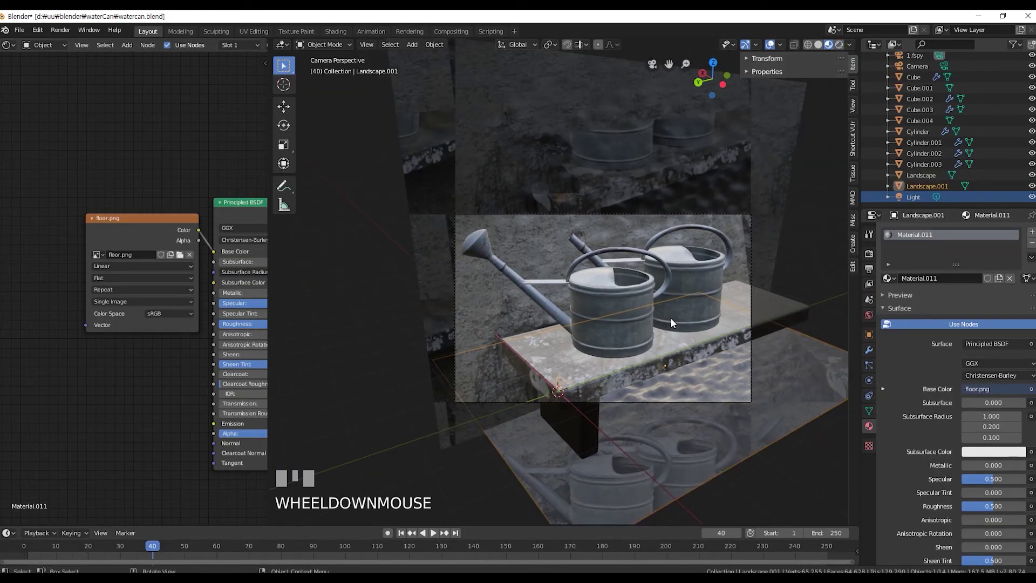
click(789, 190)
key(Tab)
scroll(down, 3)
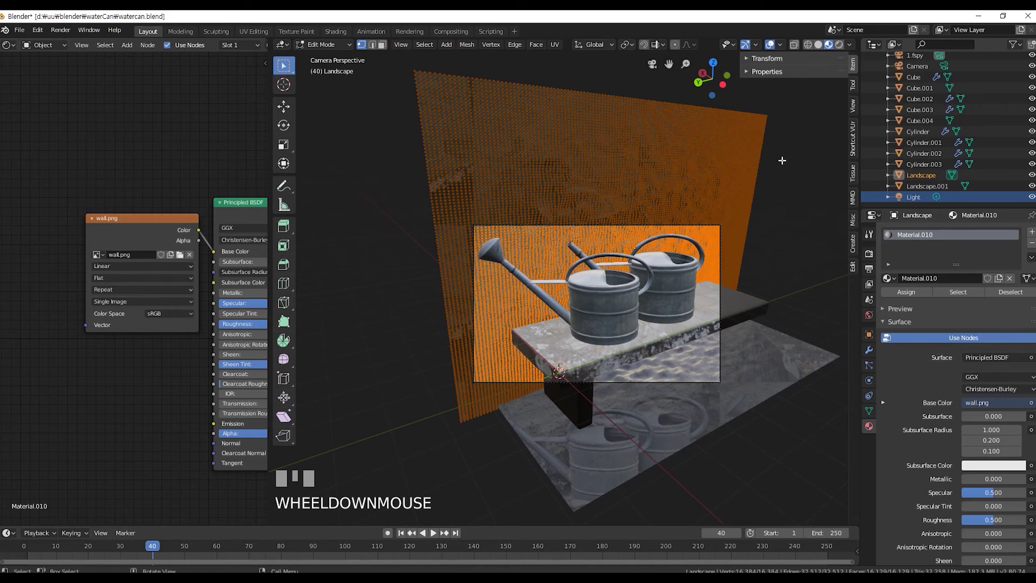
key(KP_1)
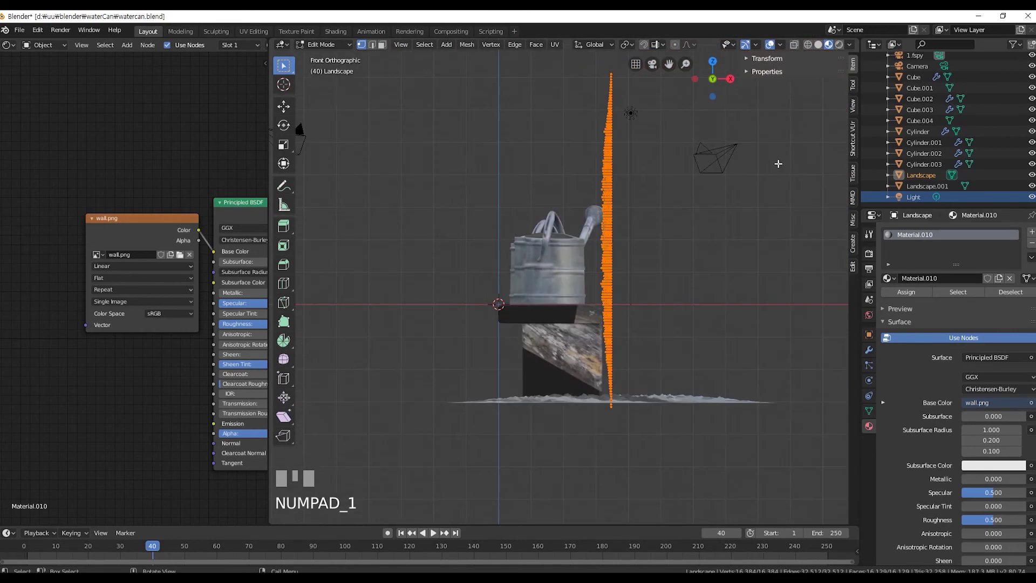
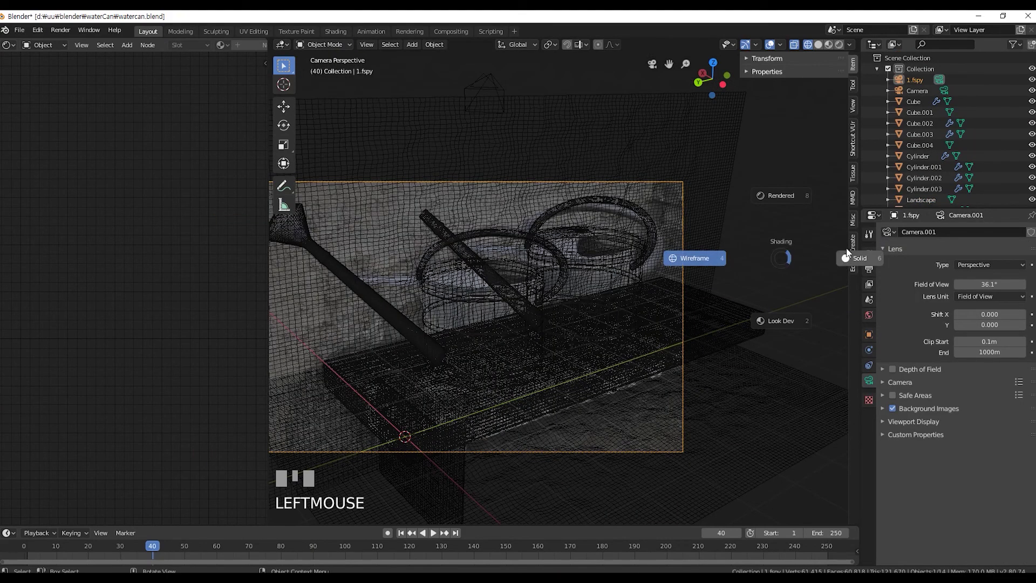
key(z)
click(762, 229)
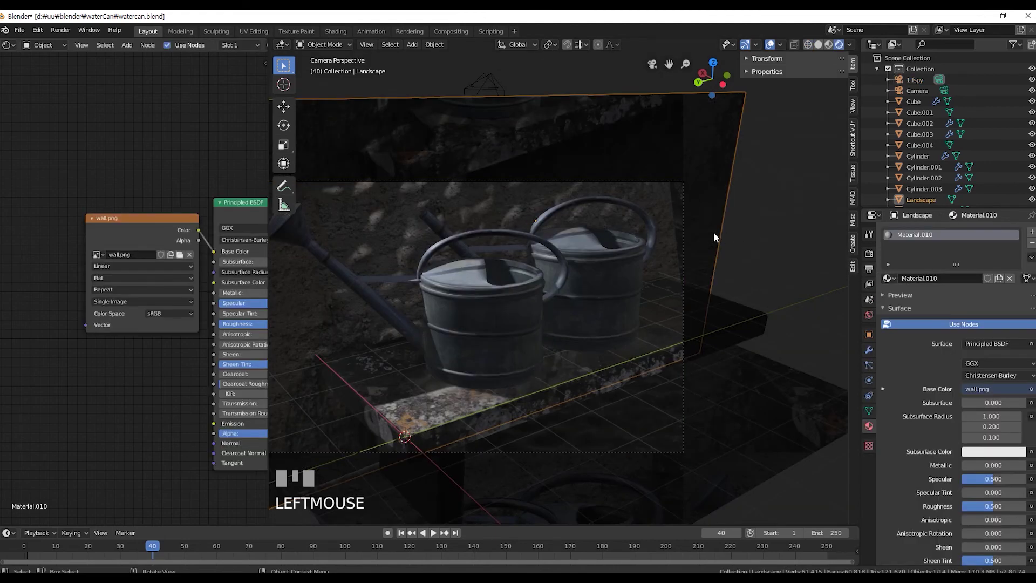
Enter Edit Mode on the wall mesh.
key(Tab)
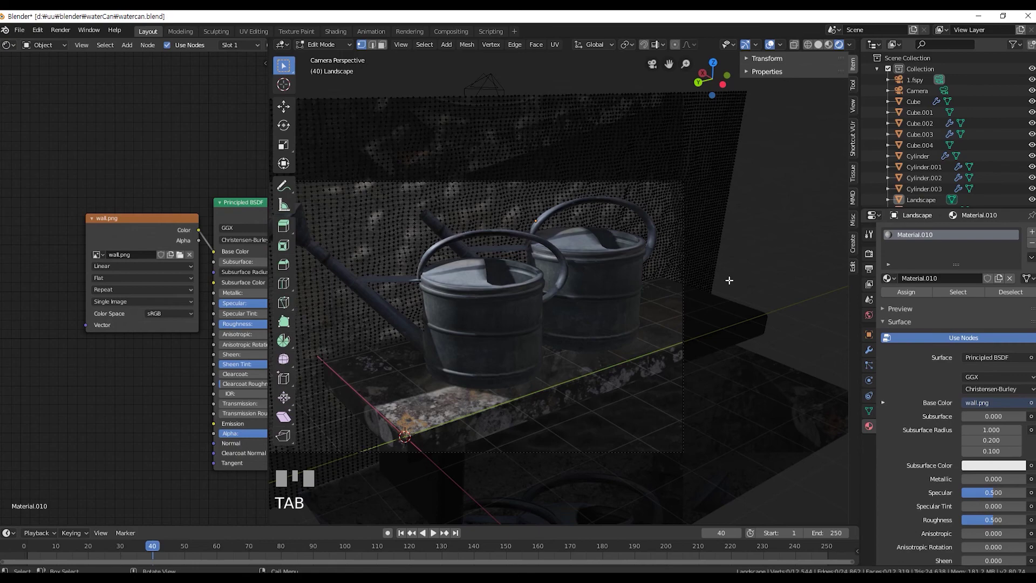
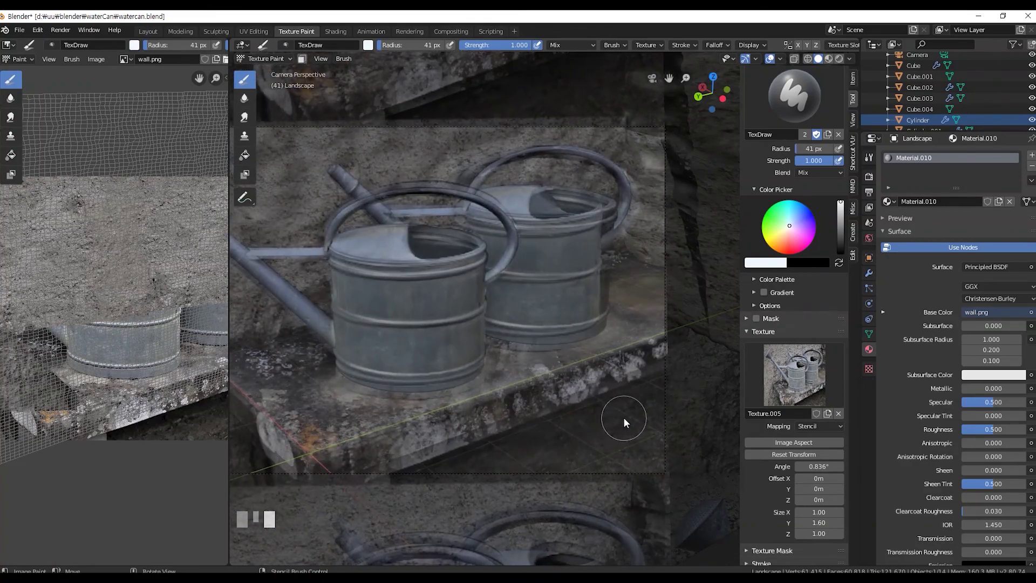
Align the watering-can photo stencil over the view so it lines up with the cans.
right_click(635, 422)
right_click(629, 422)
right_click(617, 437)
right_click(623, 437)
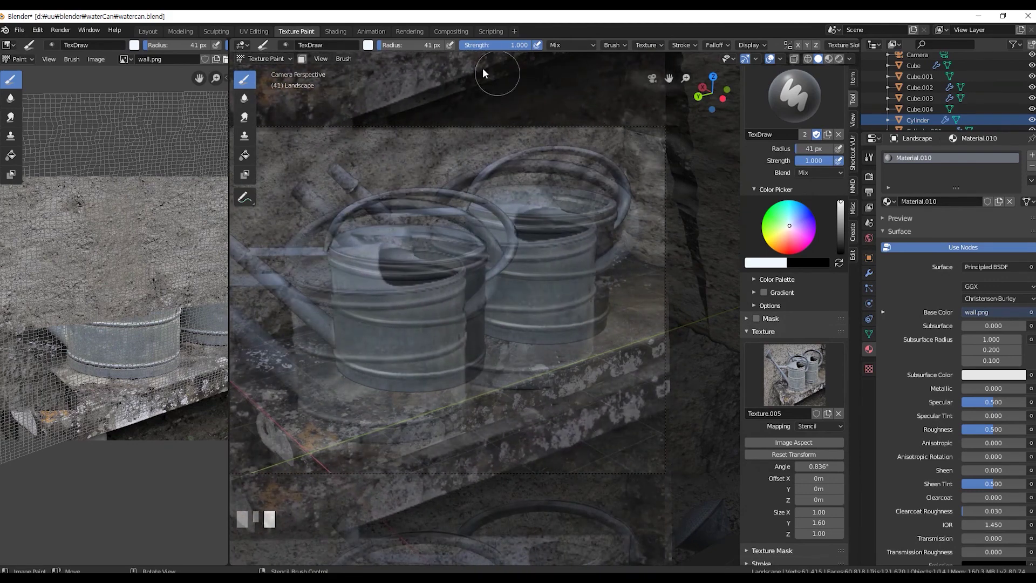
drag(636, 143, 657, 273)
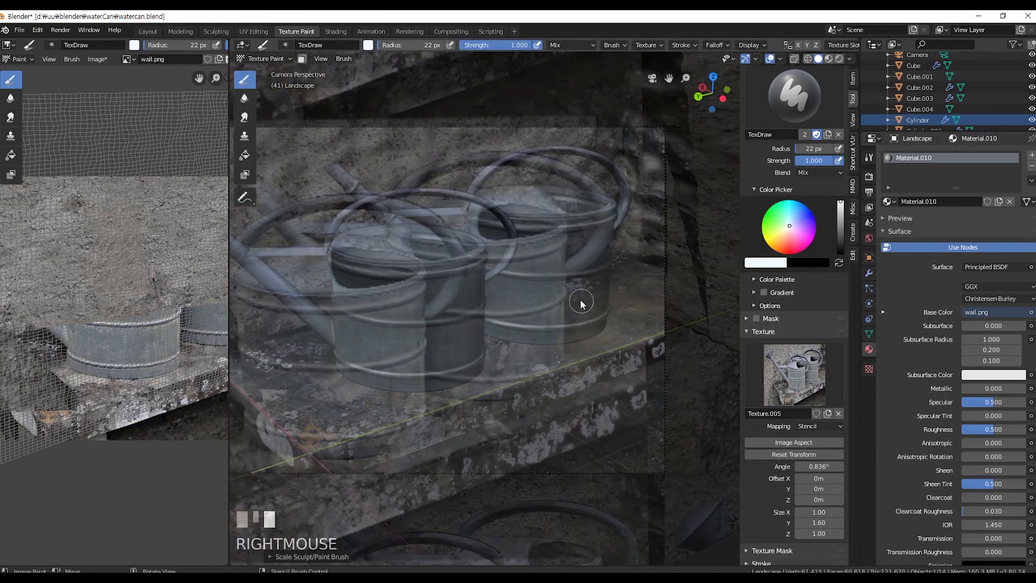
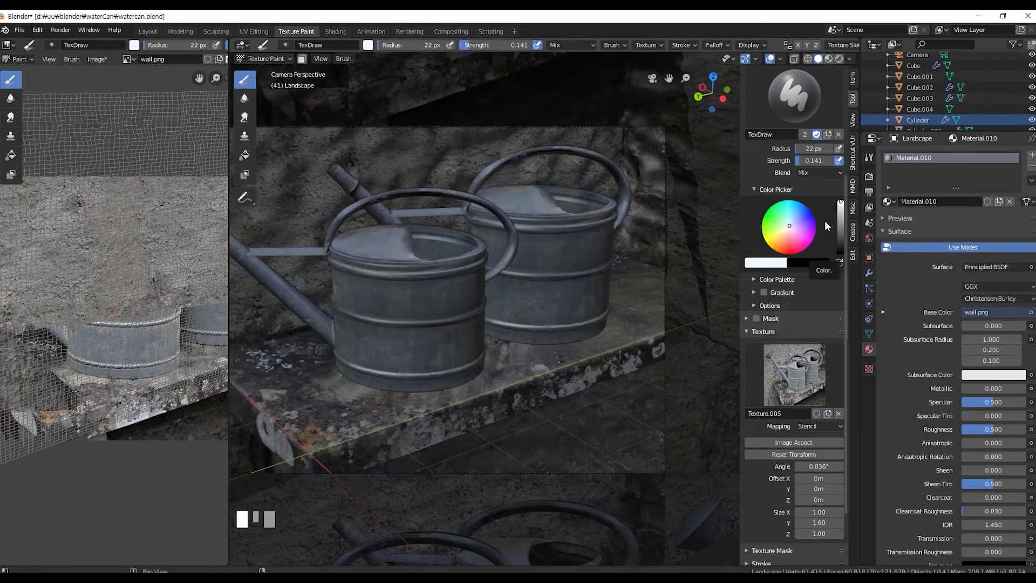
Paint the photo's shadows onto the wall with a 22 px brush at 0.141 strength.
click(680, 187)
click(890, 284)
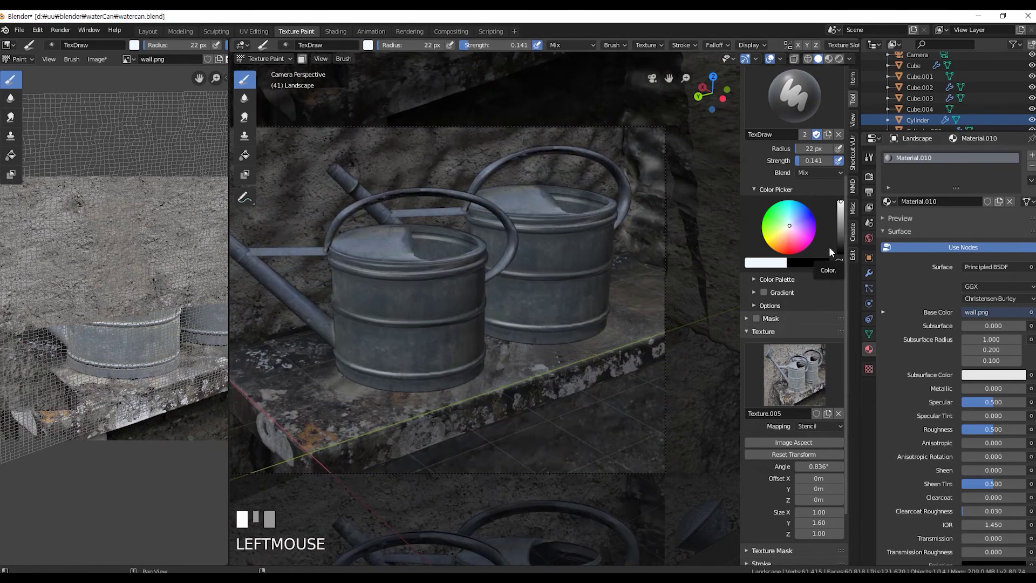
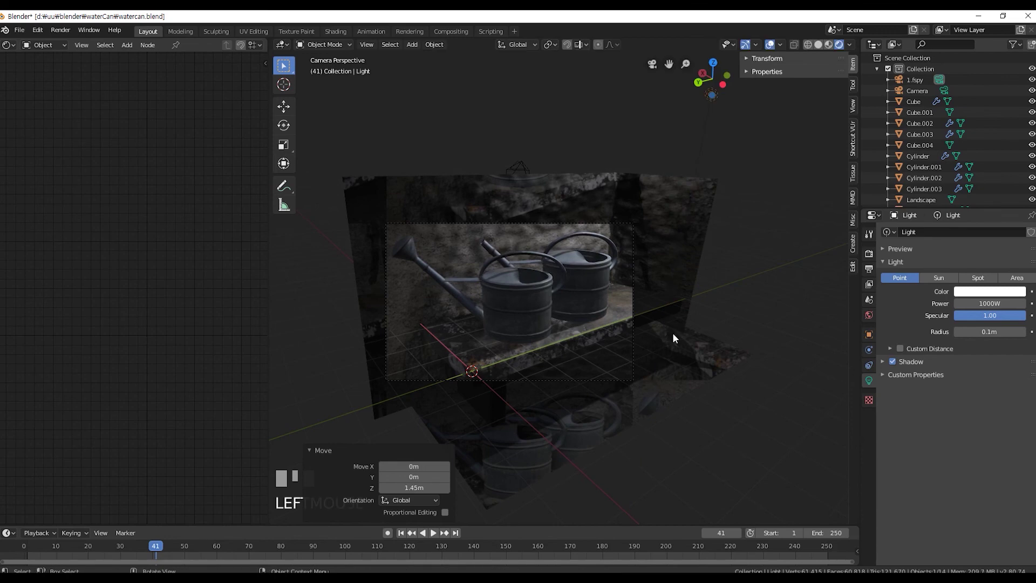
scroll(up, 3)
scroll(down, 3)
key(g)
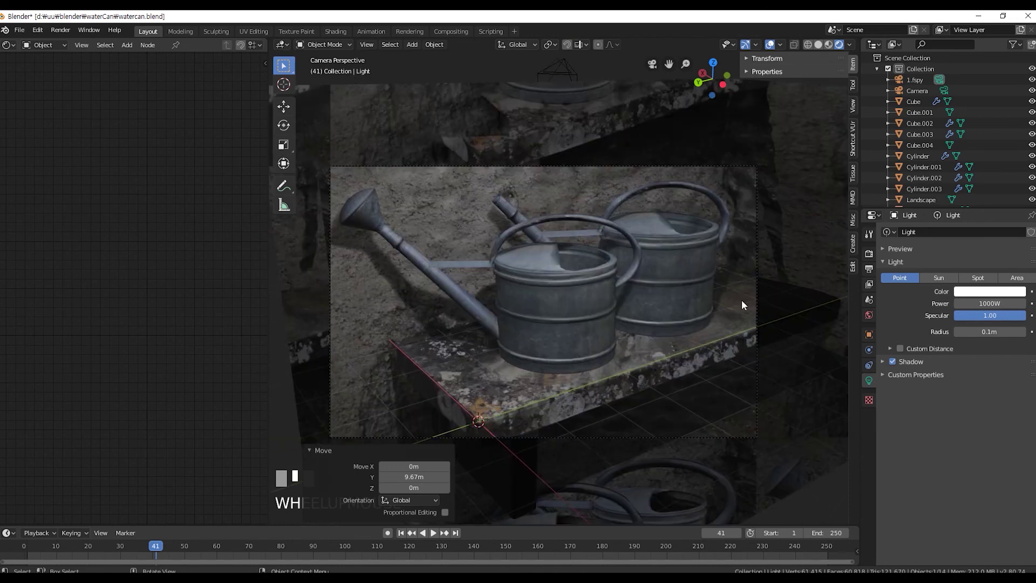
click(745, 303)
scroll(down, 3)
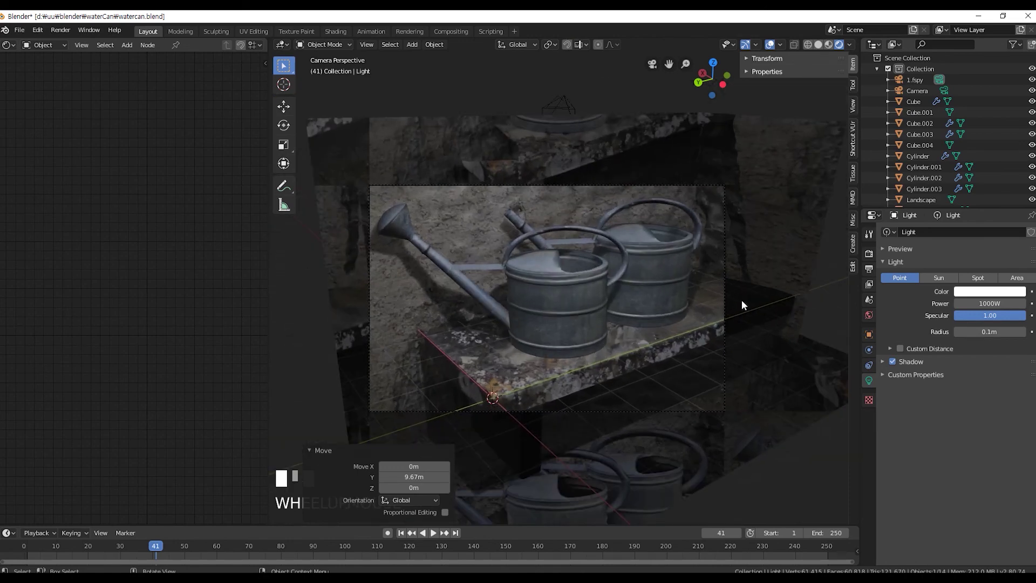